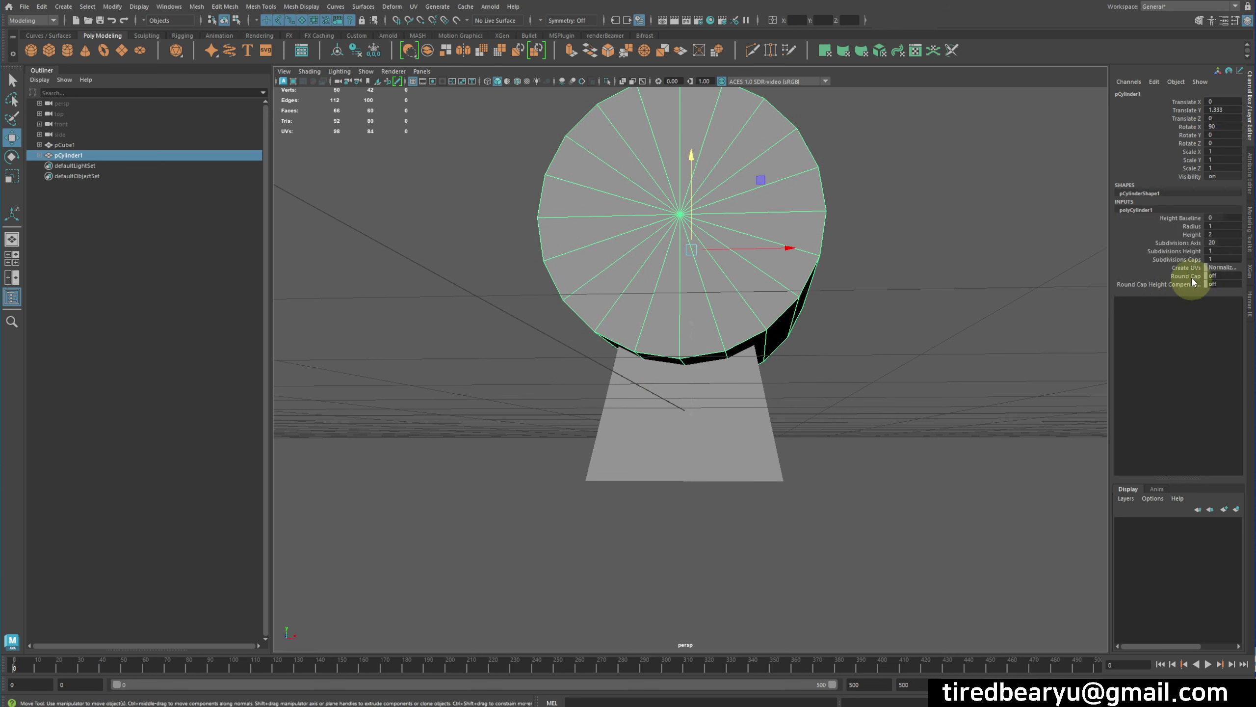
Set the cylinder's Subdivisions Axis to 50, flatten it over the cube, and select both meshes for a boolean
left_click(1189, 248)
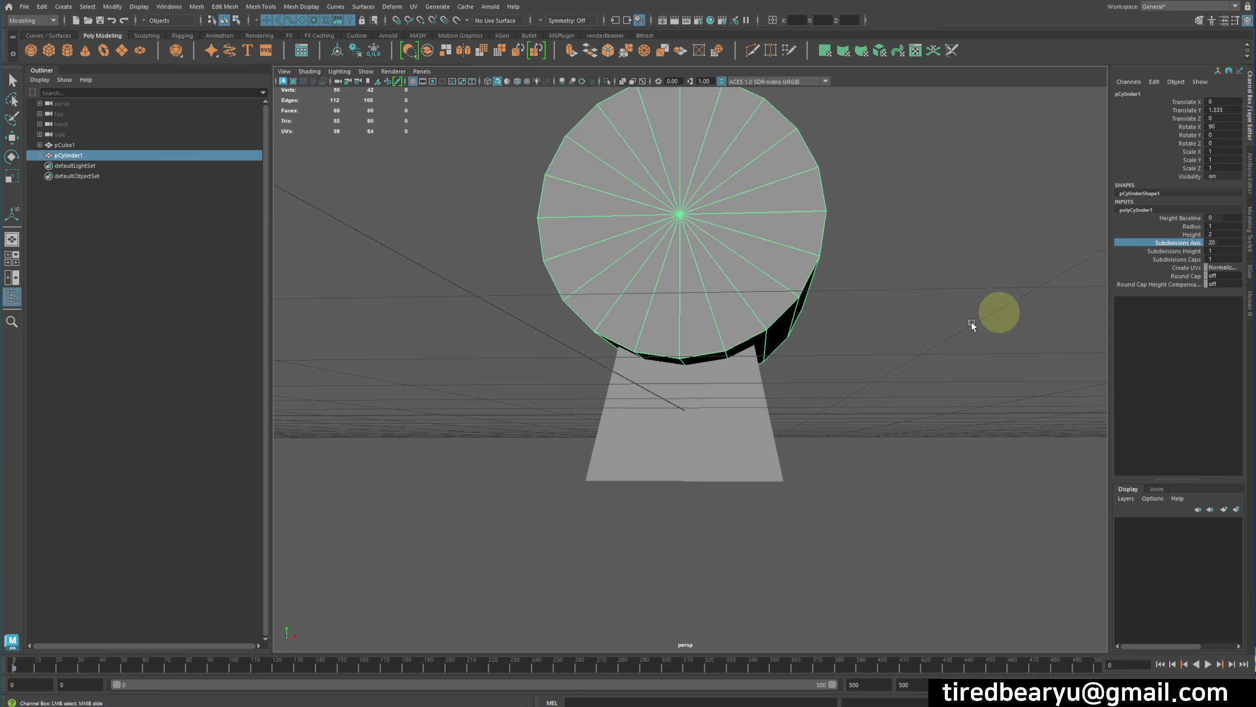
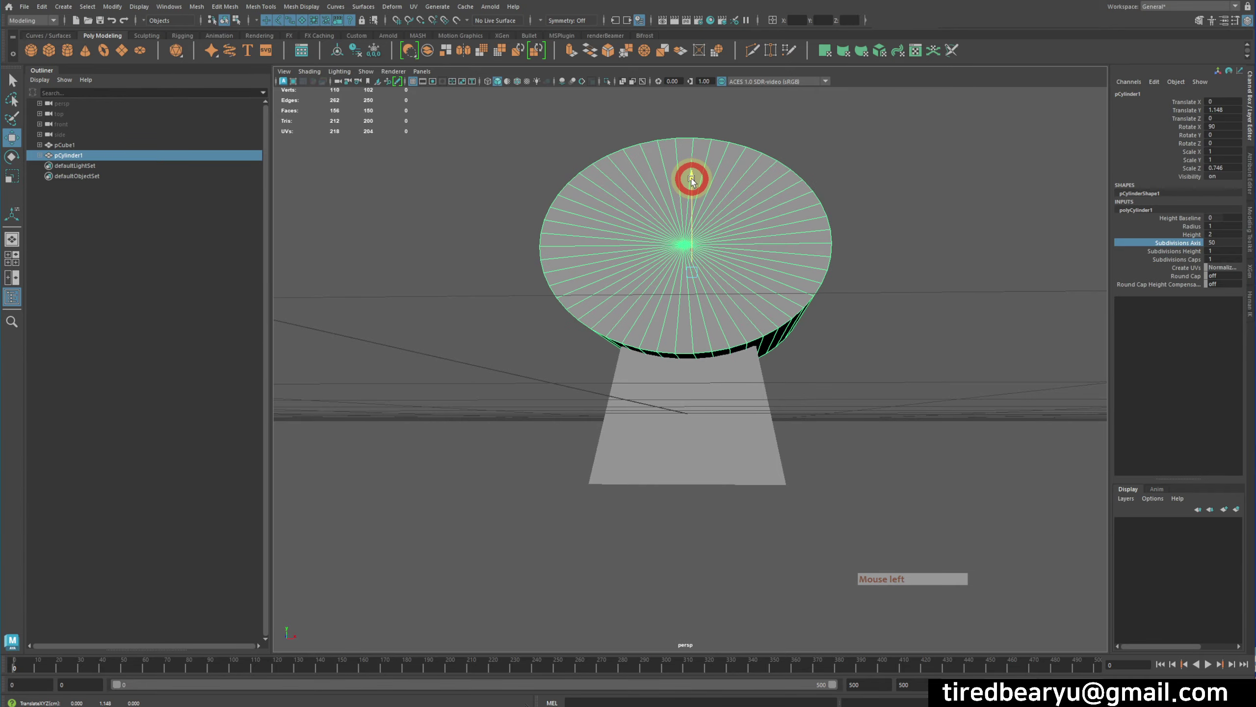
left_click(861, 313)
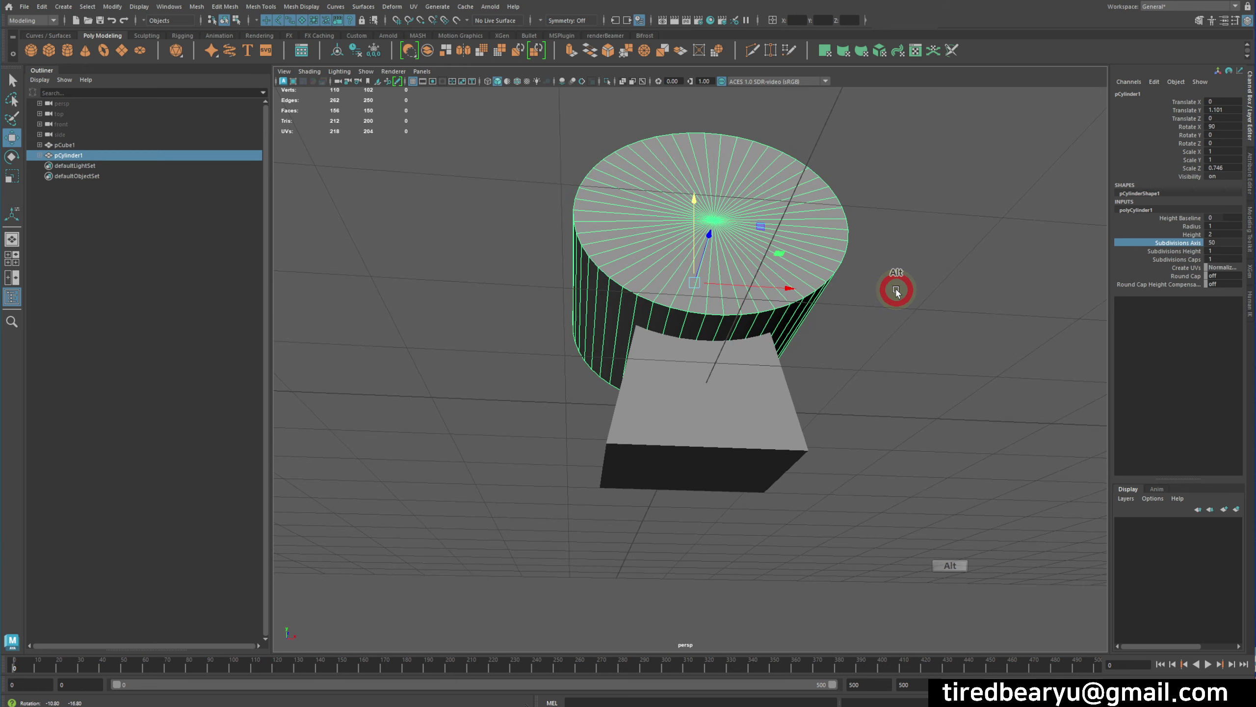
left_click(760, 557)
left_click(819, 226)
left_click(206, 9)
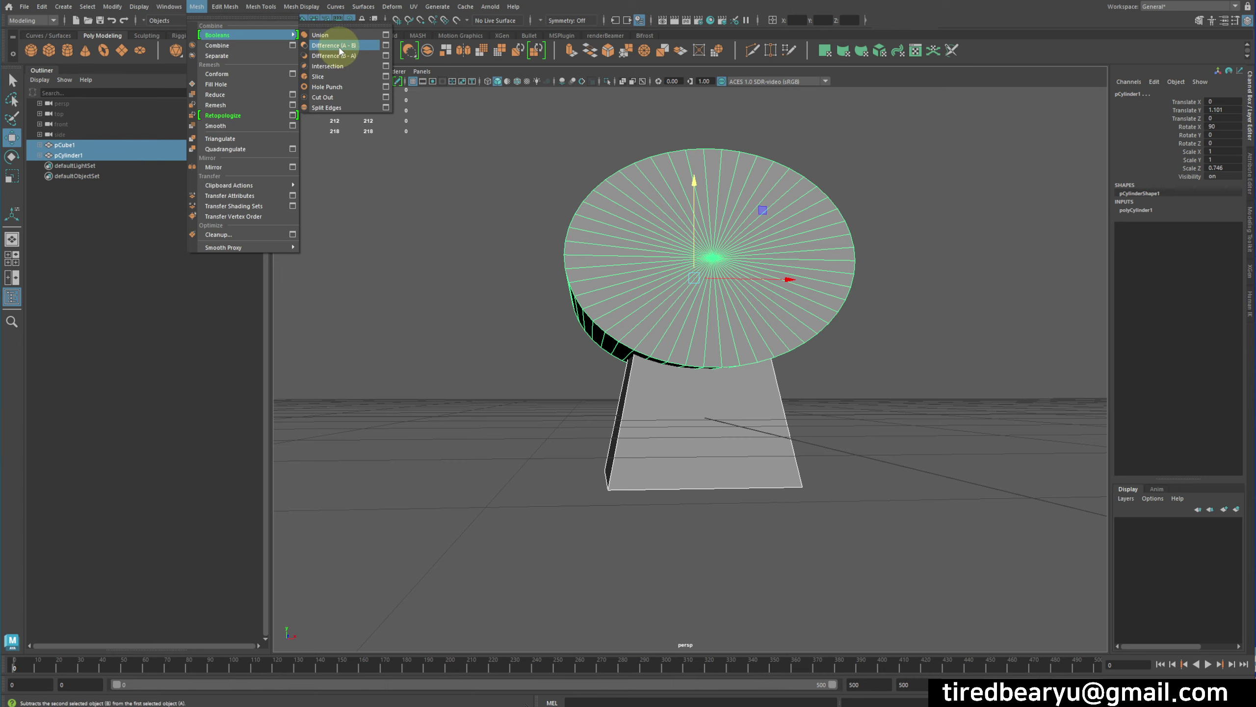
Carve the cylinder's curved scoop out of the cube's top with a Difference (A - B) boolean
left_click(343, 51)
left_click(731, 309)
right_click(741, 321)
left_click(936, 385)
right_click(841, 385)
left_click(799, 369)
left_click(601, 360)
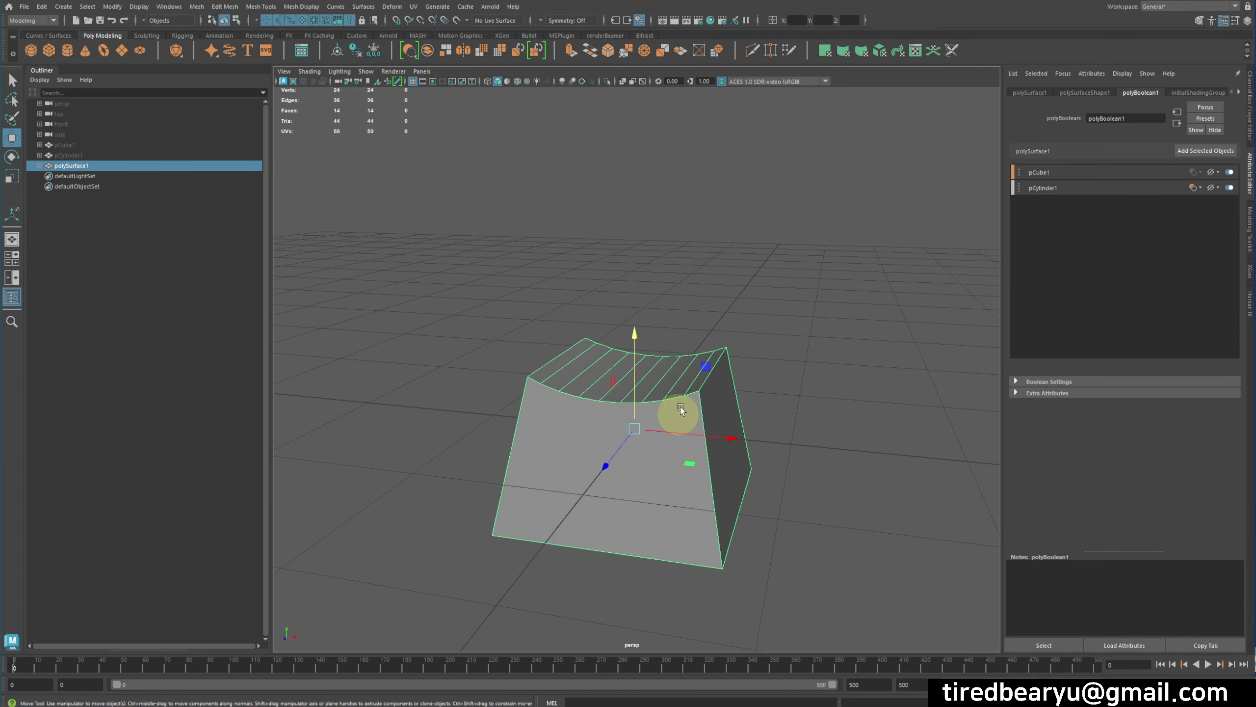
Delete the combined mesh's non-deformer history via Edit > Delete by Type
left_click(46, 14)
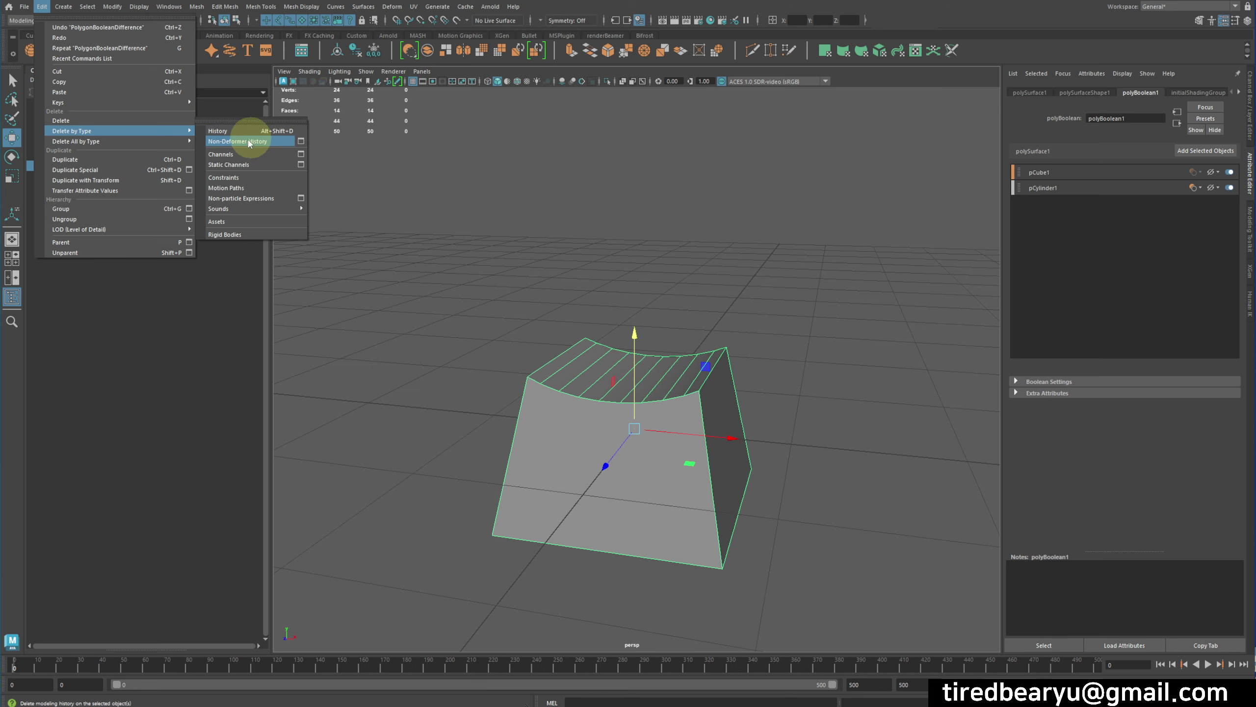
left_click(253, 134)
left_click(92, 168)
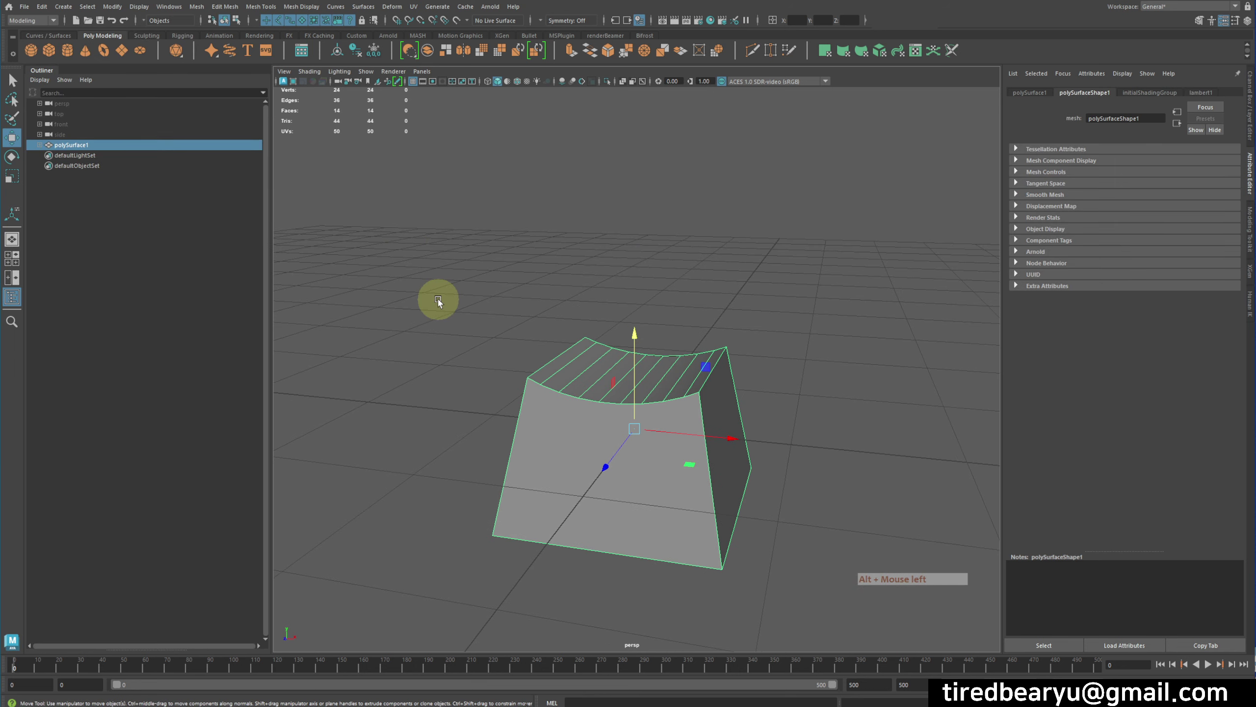
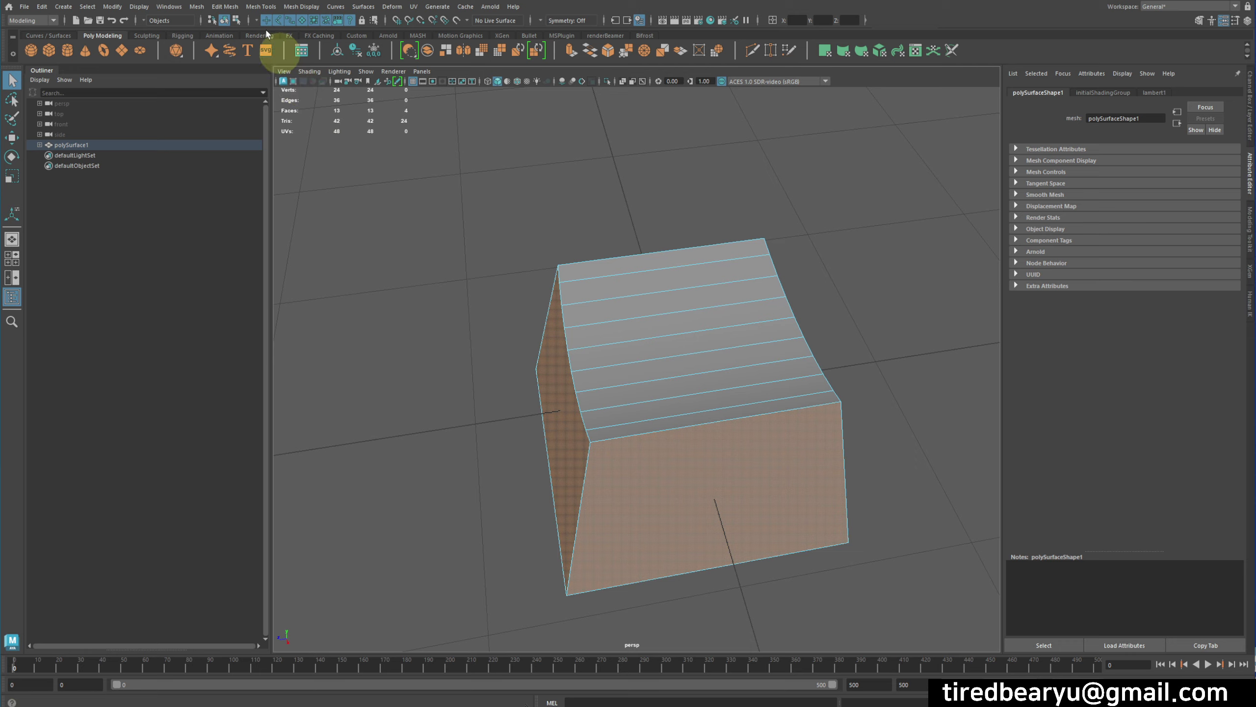
left_click(235, 9)
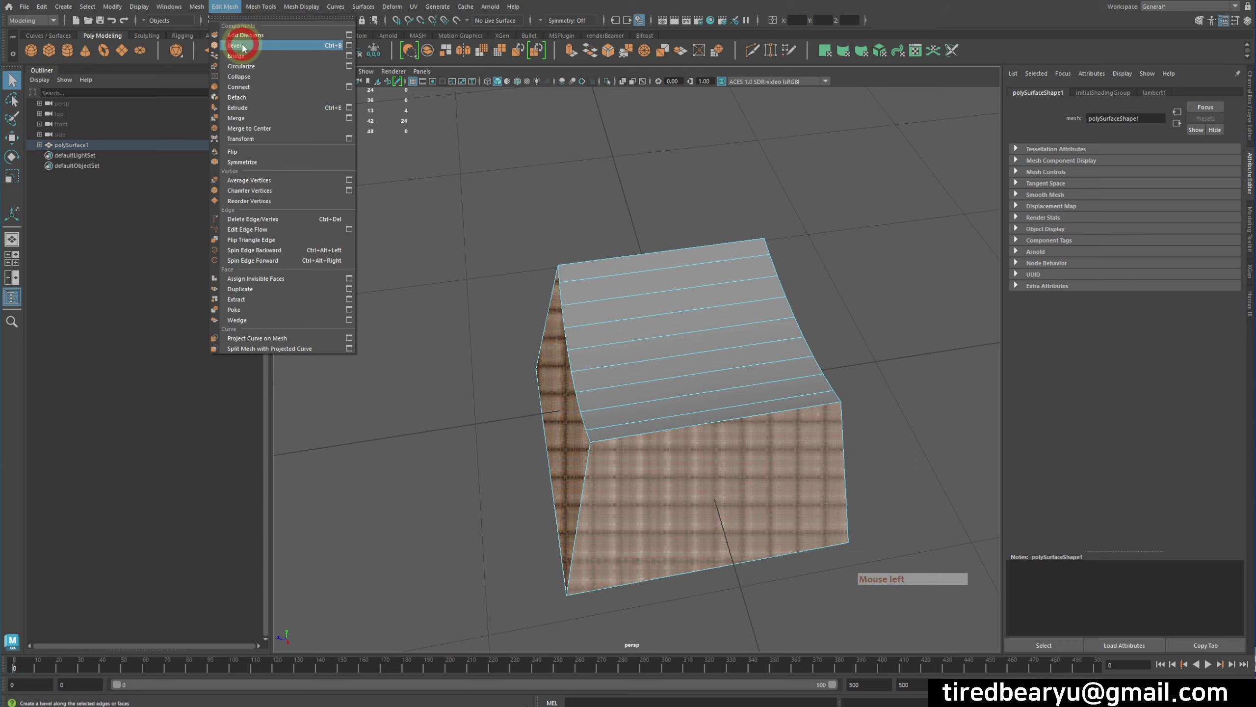
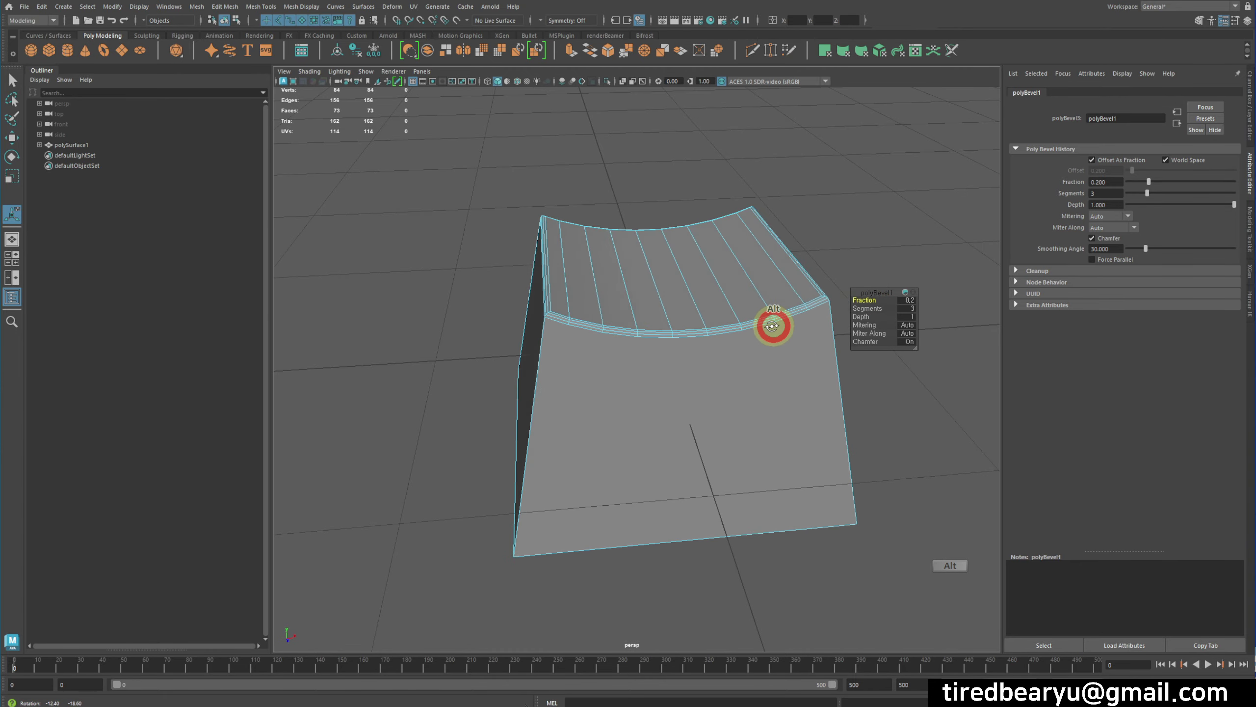
right_click(736, 292)
double_click(880, 235)
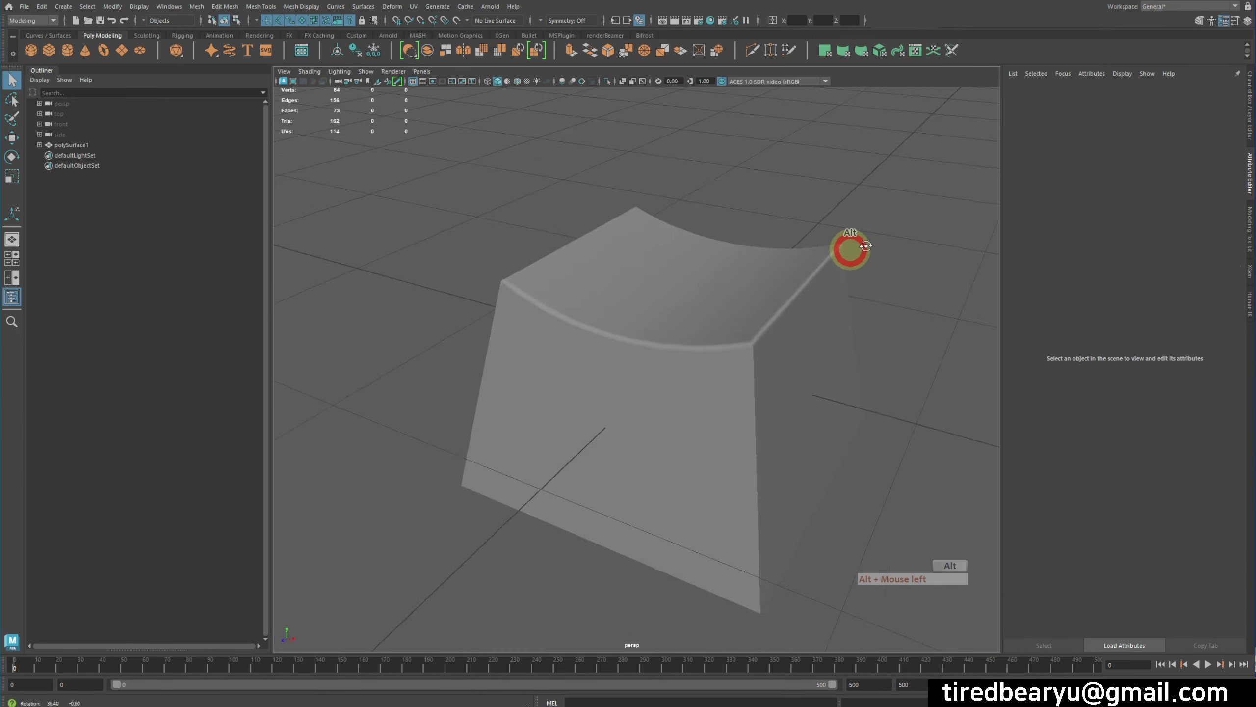
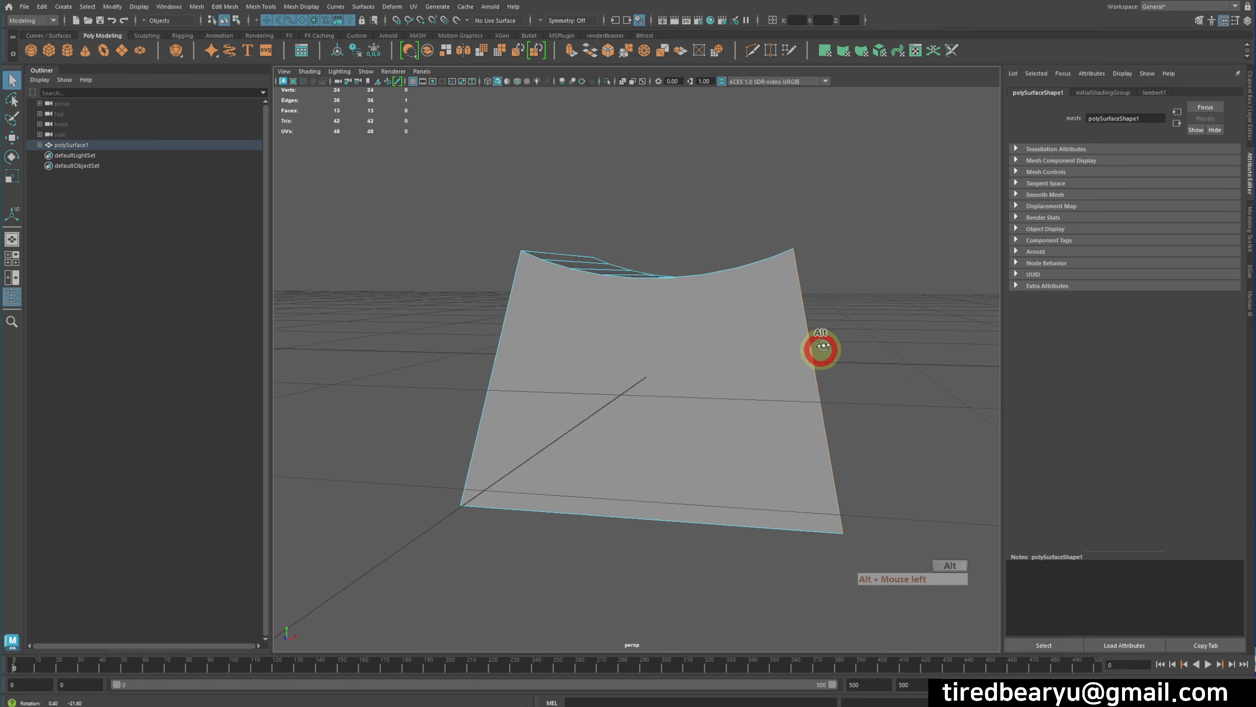
Select the edges around the keycap's top rim for the bevel
left_click(419, 210)
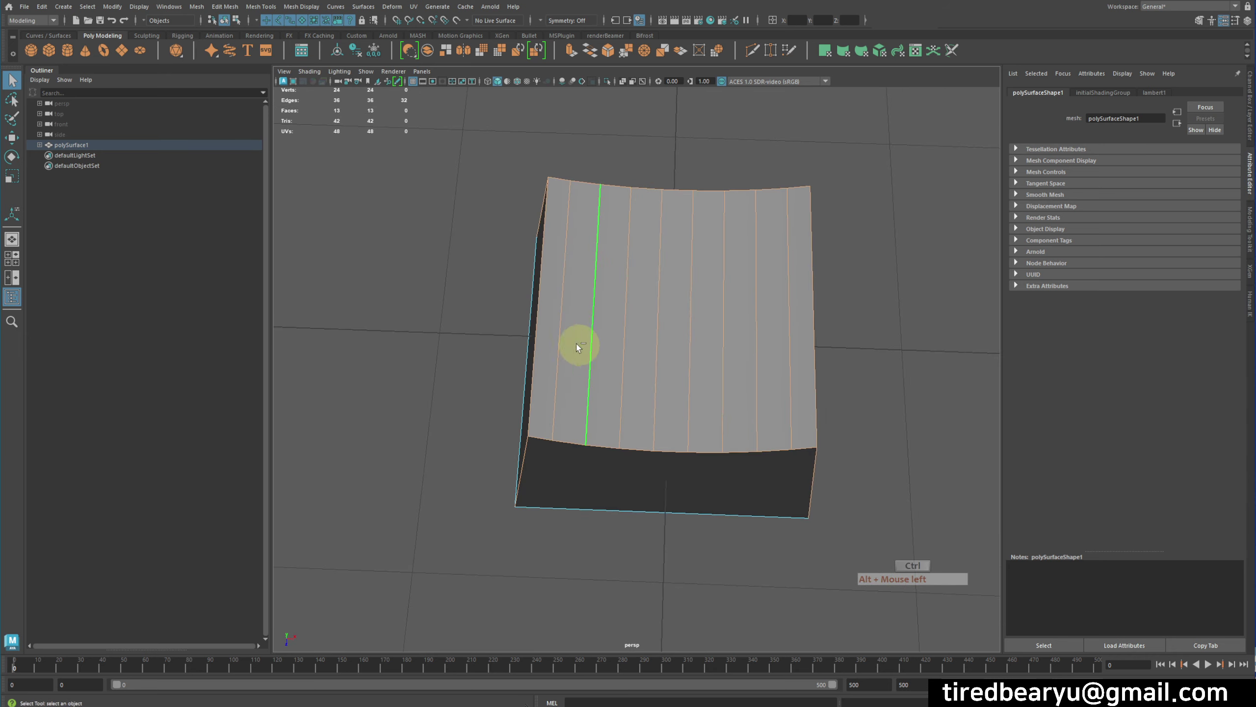
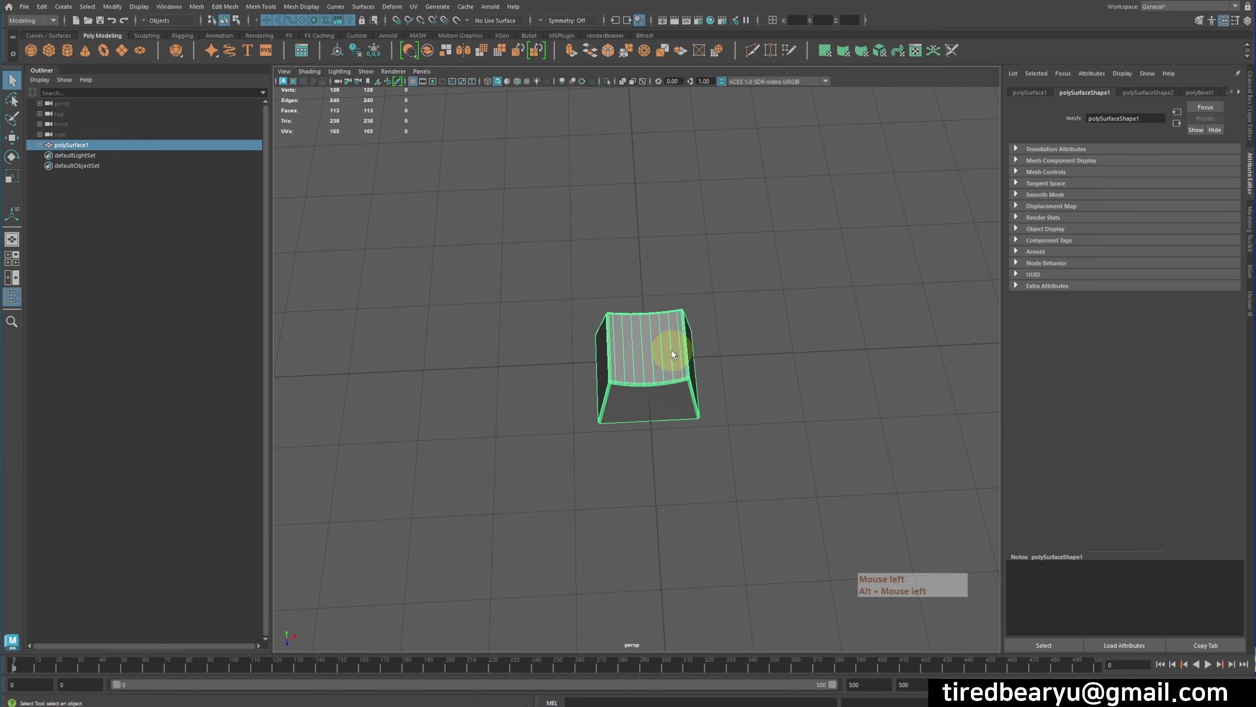
Reposition the keycap in the scene with the Move tool as the grid's starting key
key("w")
left_click(713, 358)
middle_click(751, 317)
left_click(742, 318)
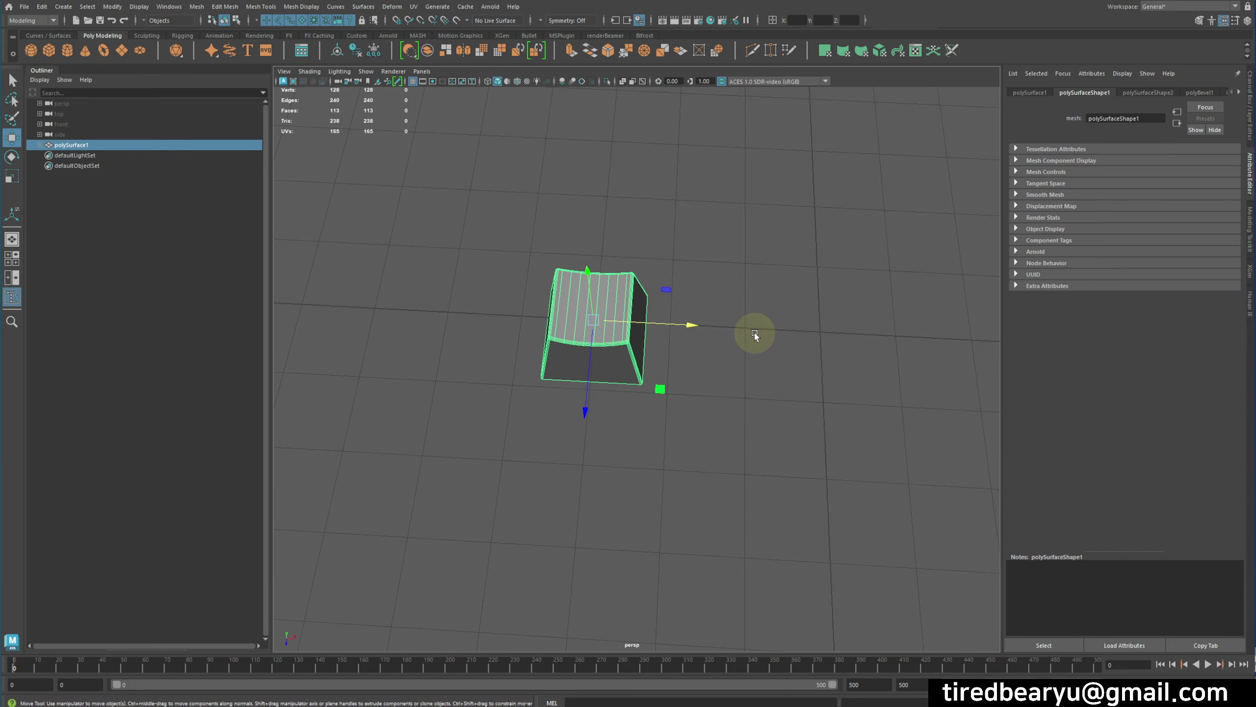
middle_click(744, 385)
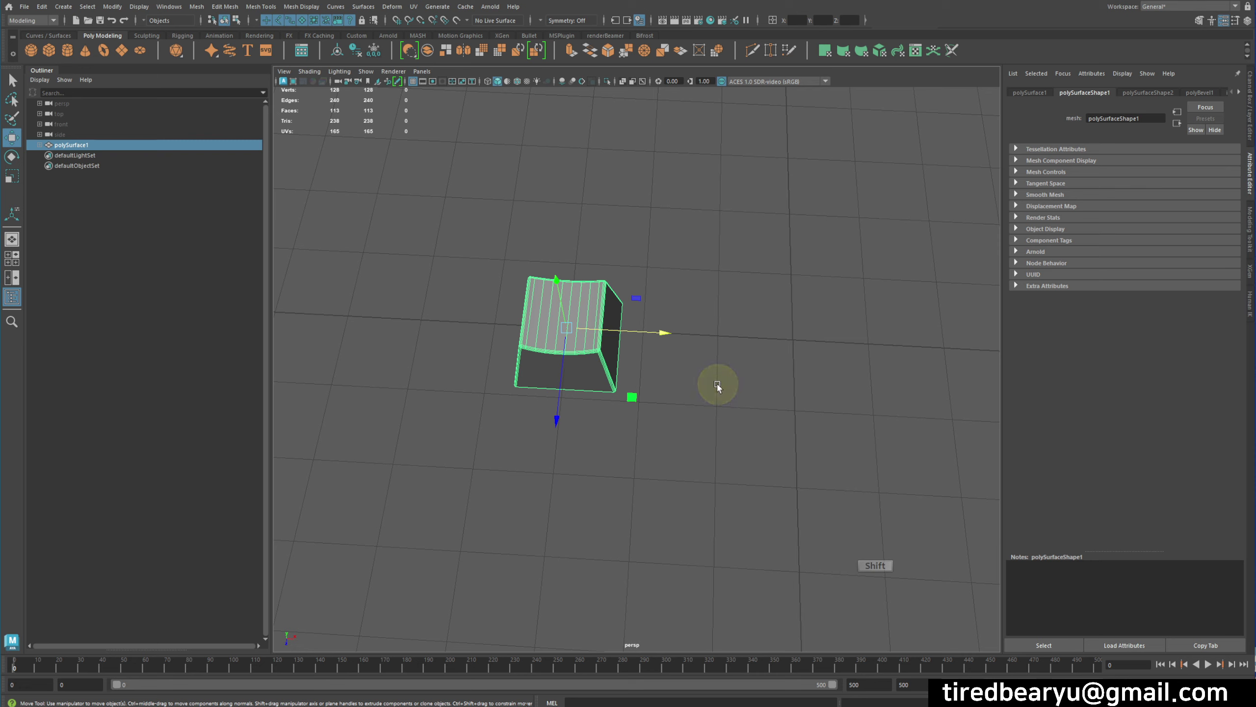
Duplicate the keycap with Shift+D, slide the copy beside it, and repeat to build a row of seven
key("shift+d")
left_click(665, 336)
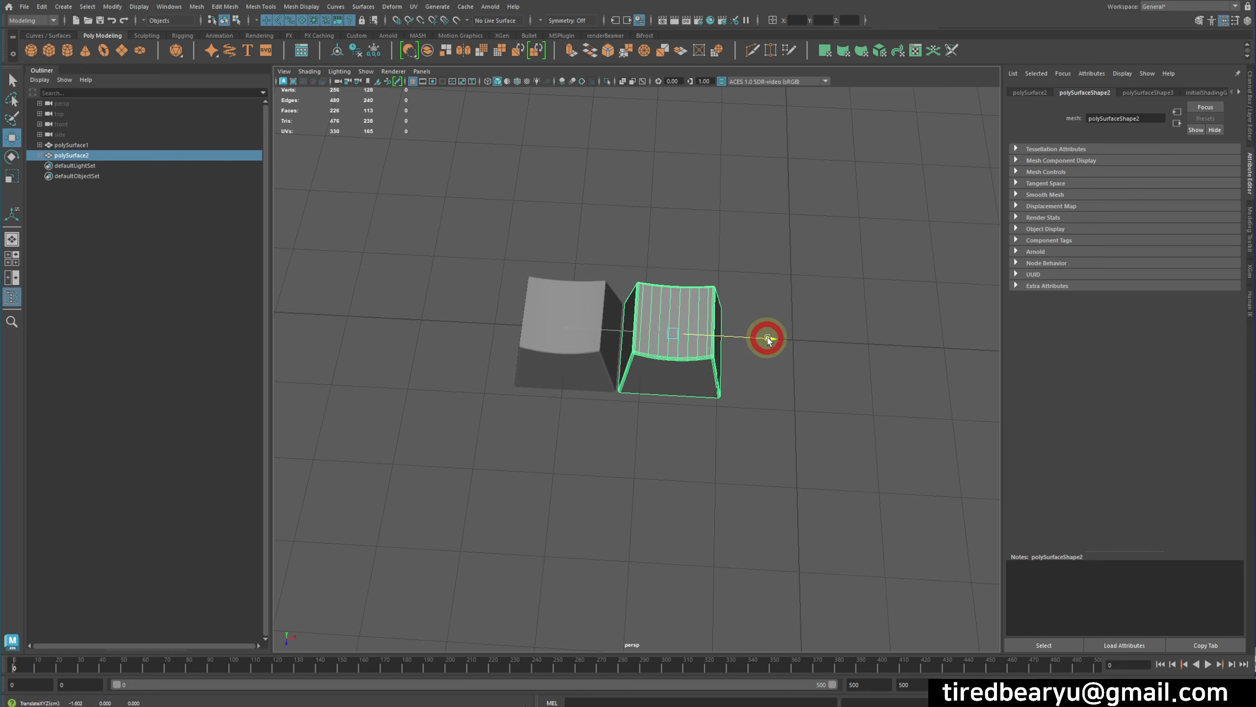
middle_click(790, 362)
right_click(882, 341)
left_click(649, 360)
left_click(697, 391)
left_click(654, 413)
left_click(658, 413)
key("shift+d")
key("shift+d")
key("shift+d")
key("shift+d")
Select the whole first row, duplicate it and move the copied row beside the first
right_click(707, 440)
left_click(641, 436)
right_click(641, 437)
left_click(667, 348)
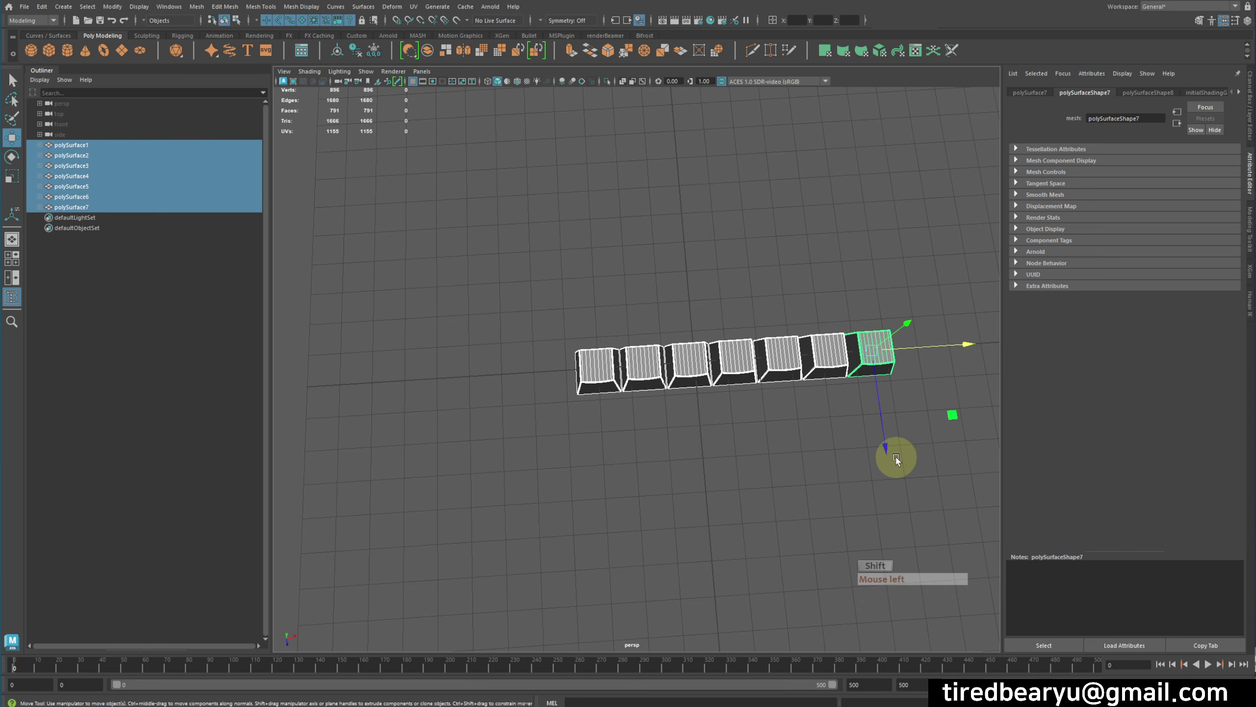
key("shift+d")
left_click(893, 450)
right_click(881, 411)
middle_click(764, 424)
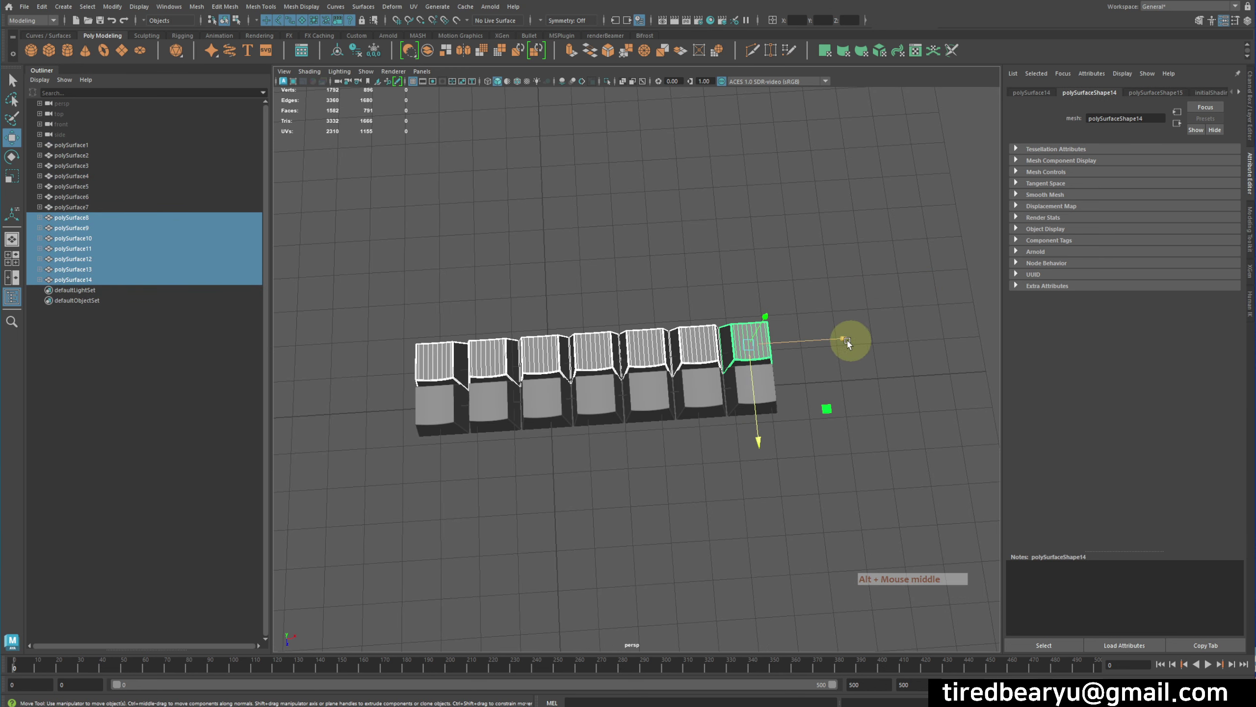
Slide the copied rows into place and duplicate again to reach 28 keys in rows of seven
left_click(842, 343)
left_click(621, 443)
right_click(703, 413)
middle_click(781, 368)
left_click(788, 308)
left_click(733, 227)
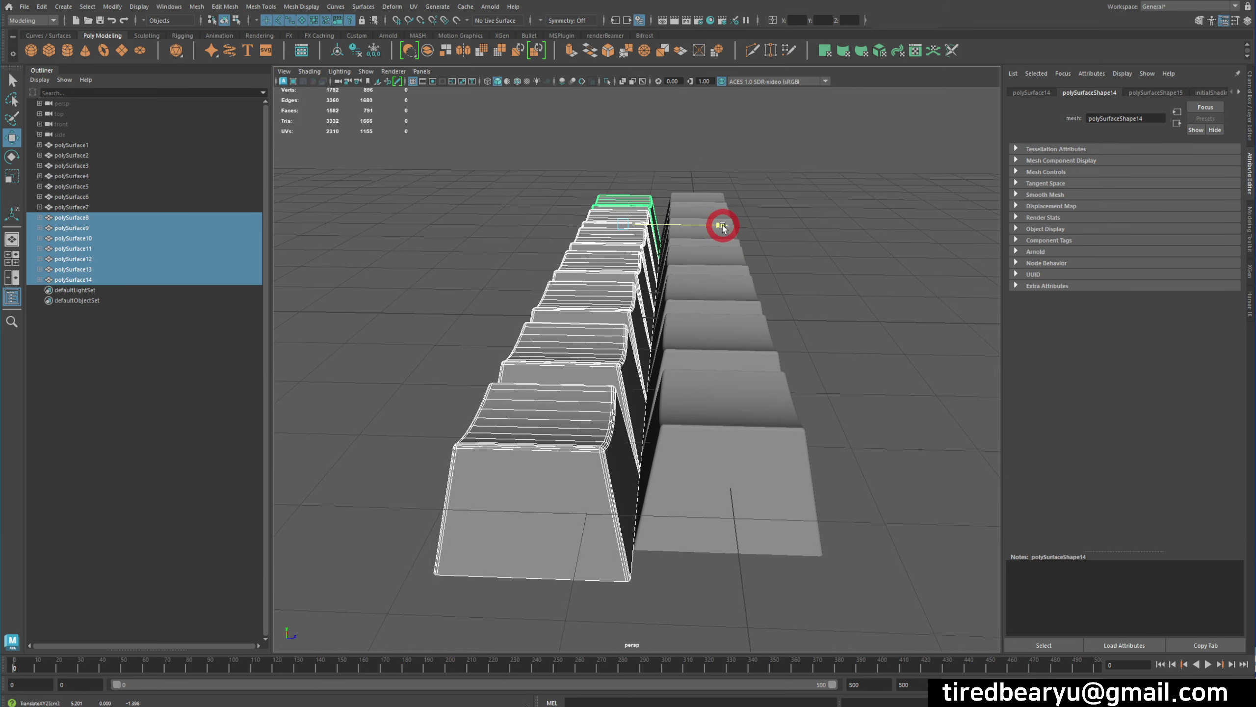
left_click(730, 235)
middle_click(736, 246)
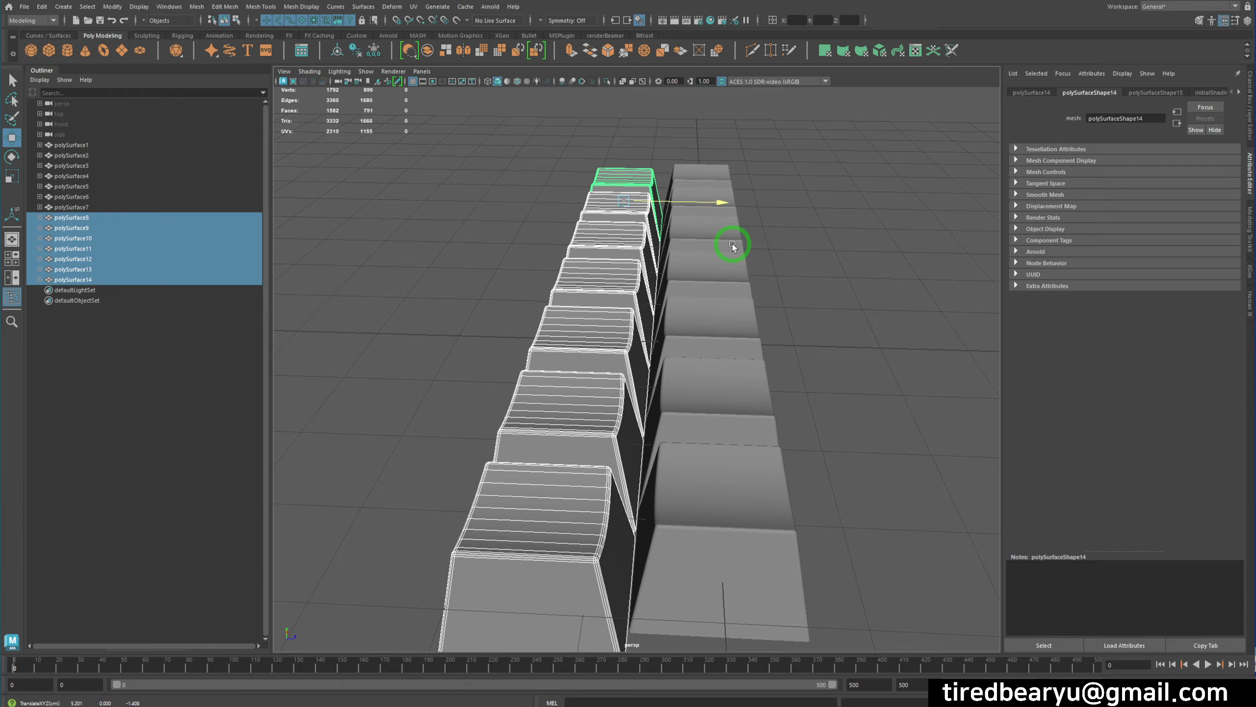
left_click(792, 289)
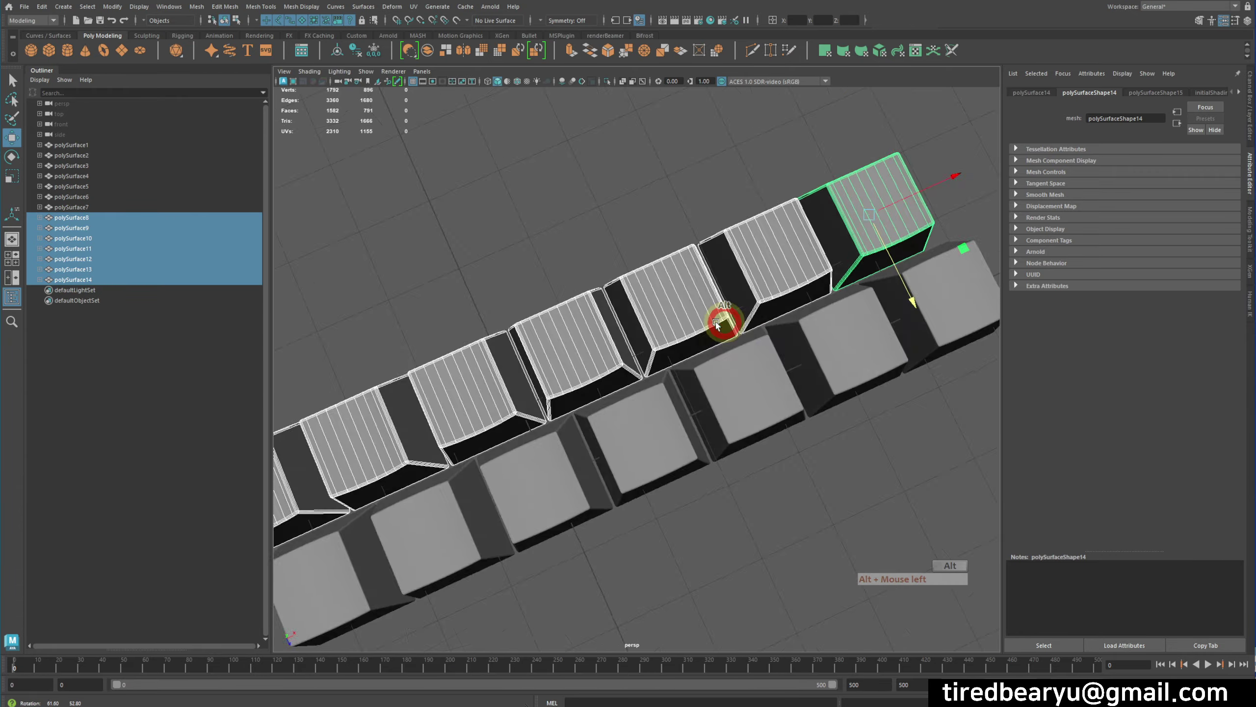
key("shift+d")
key("shift+d")
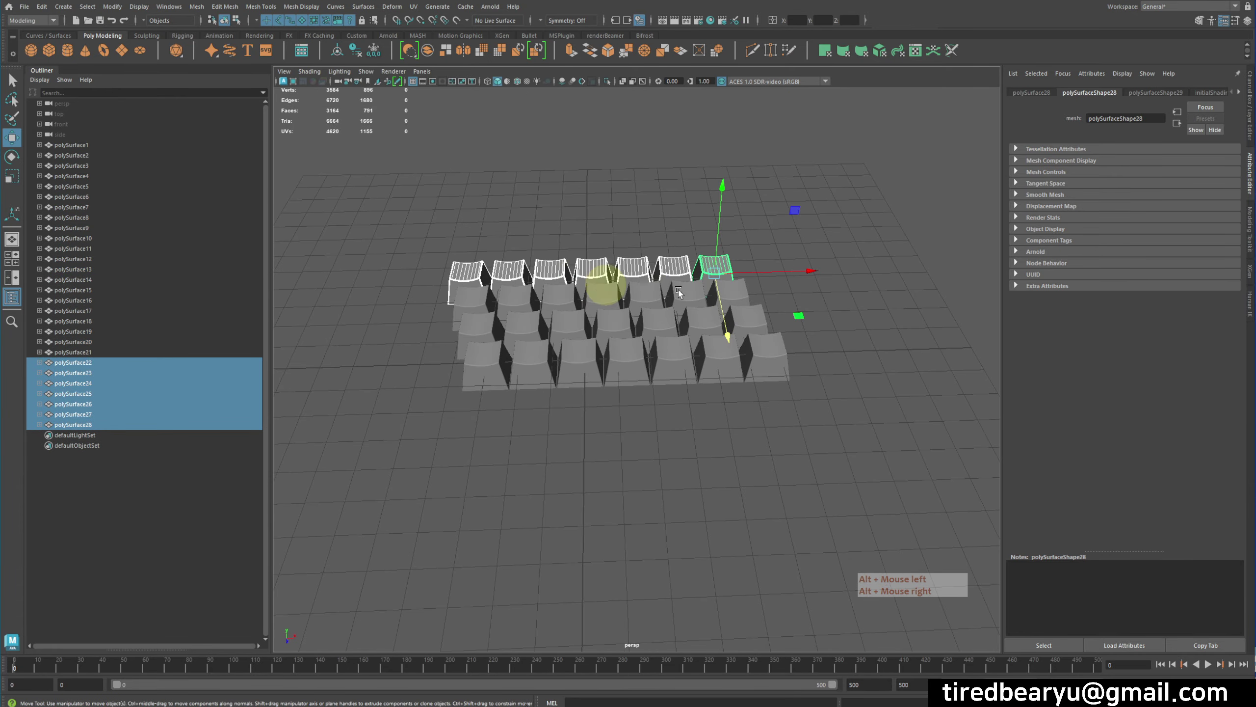
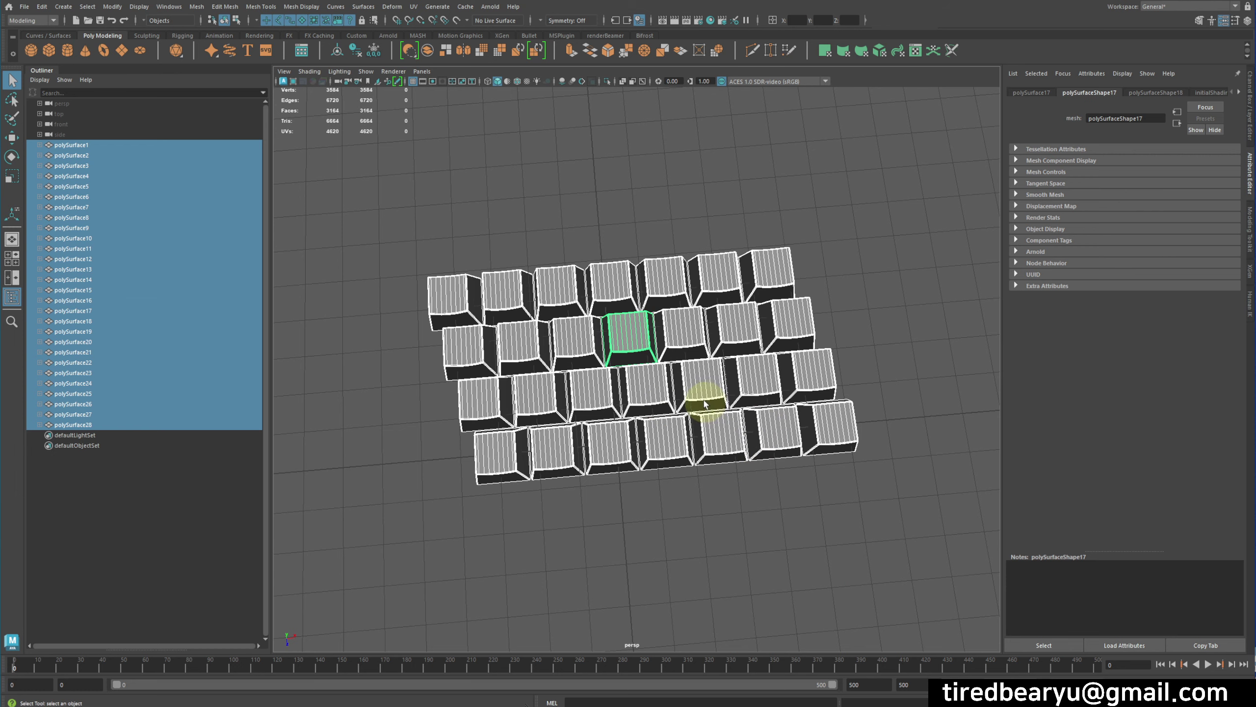
Select all 28 keycaps and bring up their layout in the UV Editor
left_click(670, 376)
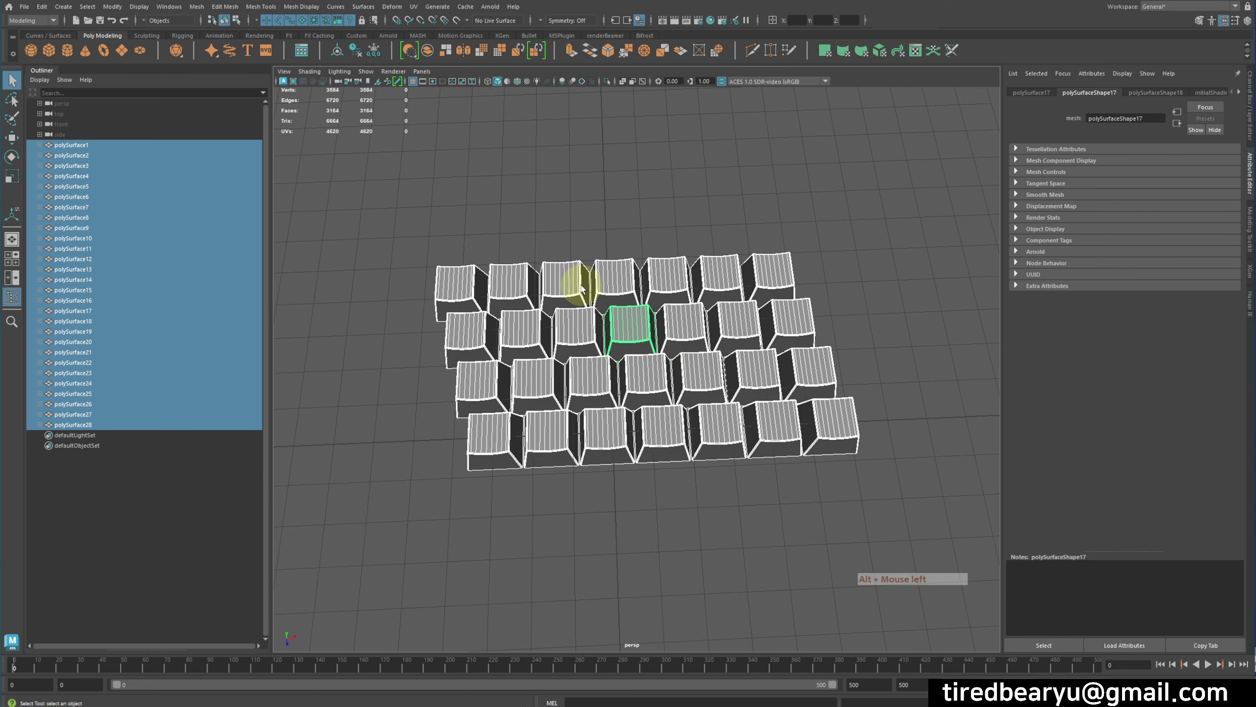
left_click(416, 6)
left_click(429, 27)
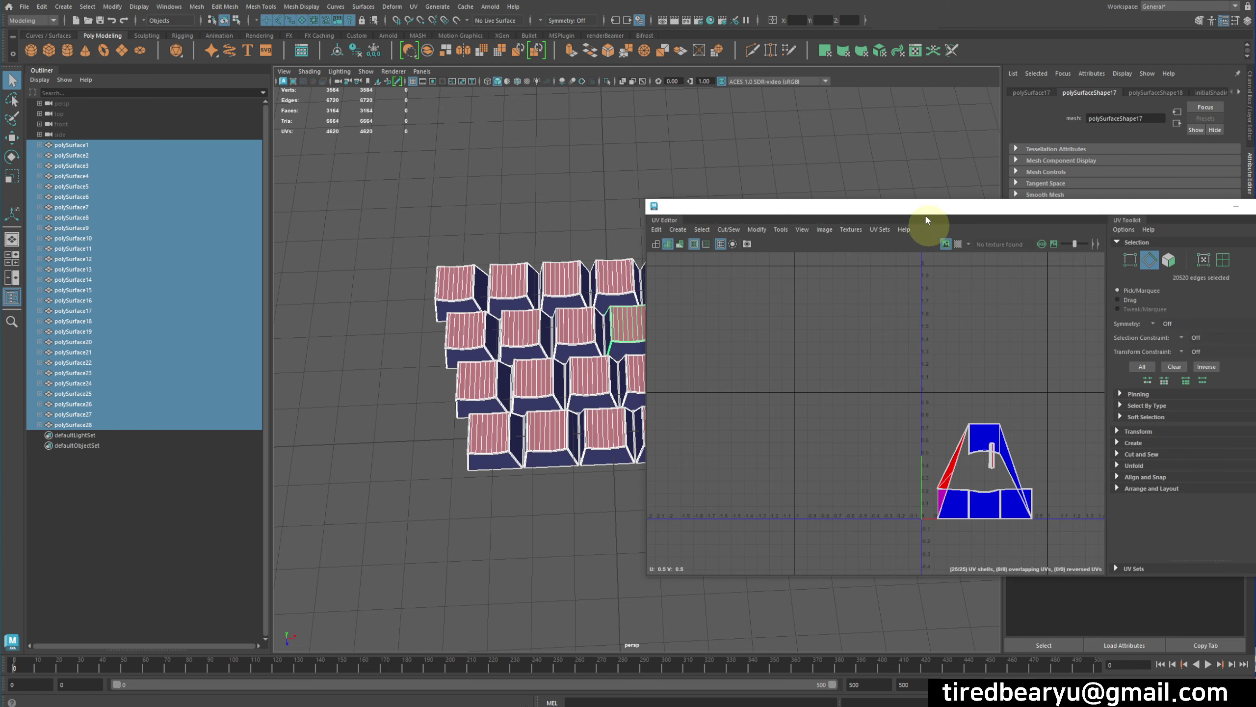
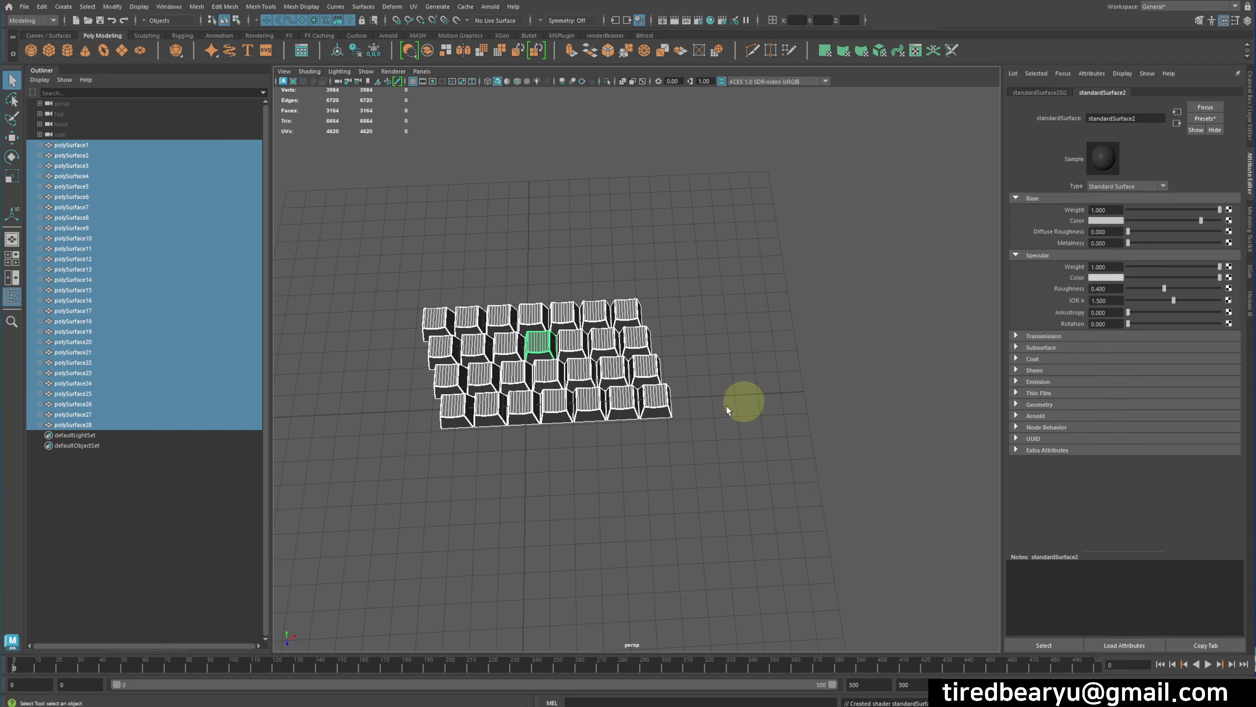
Feed the material's base colour with a File texture and choose the keyboard_han image for it
left_click(1235, 221)
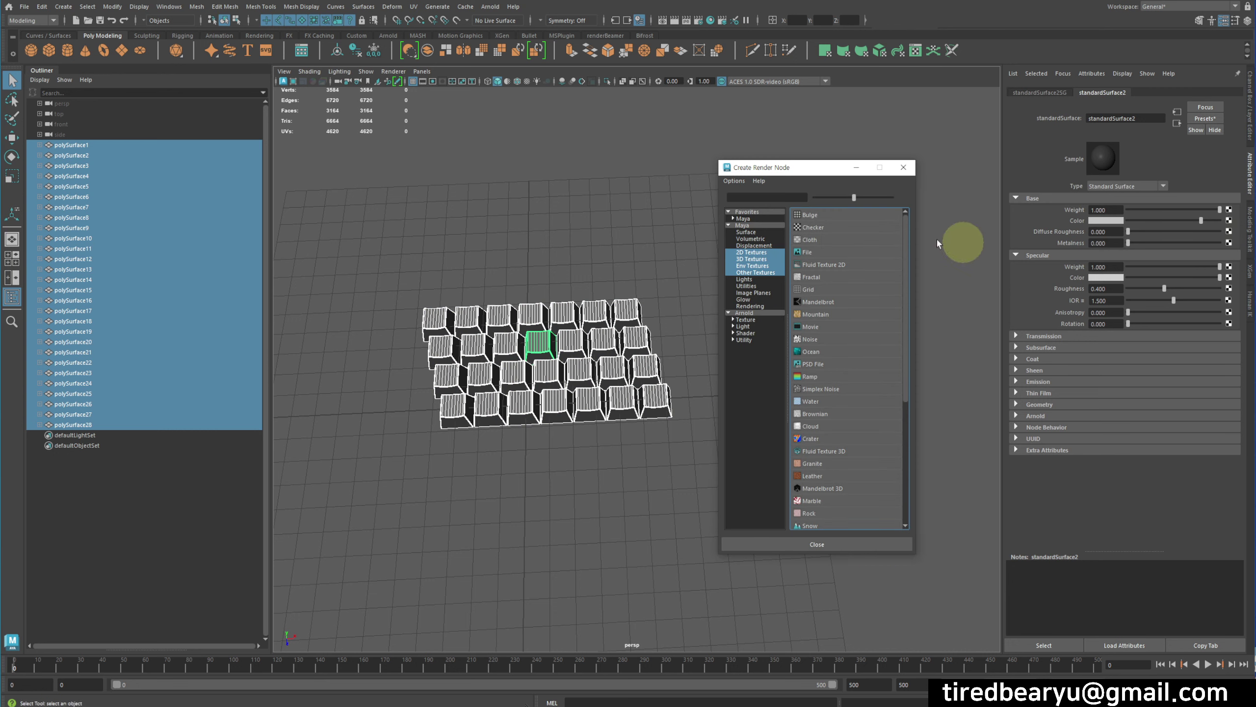
left_click(810, 256)
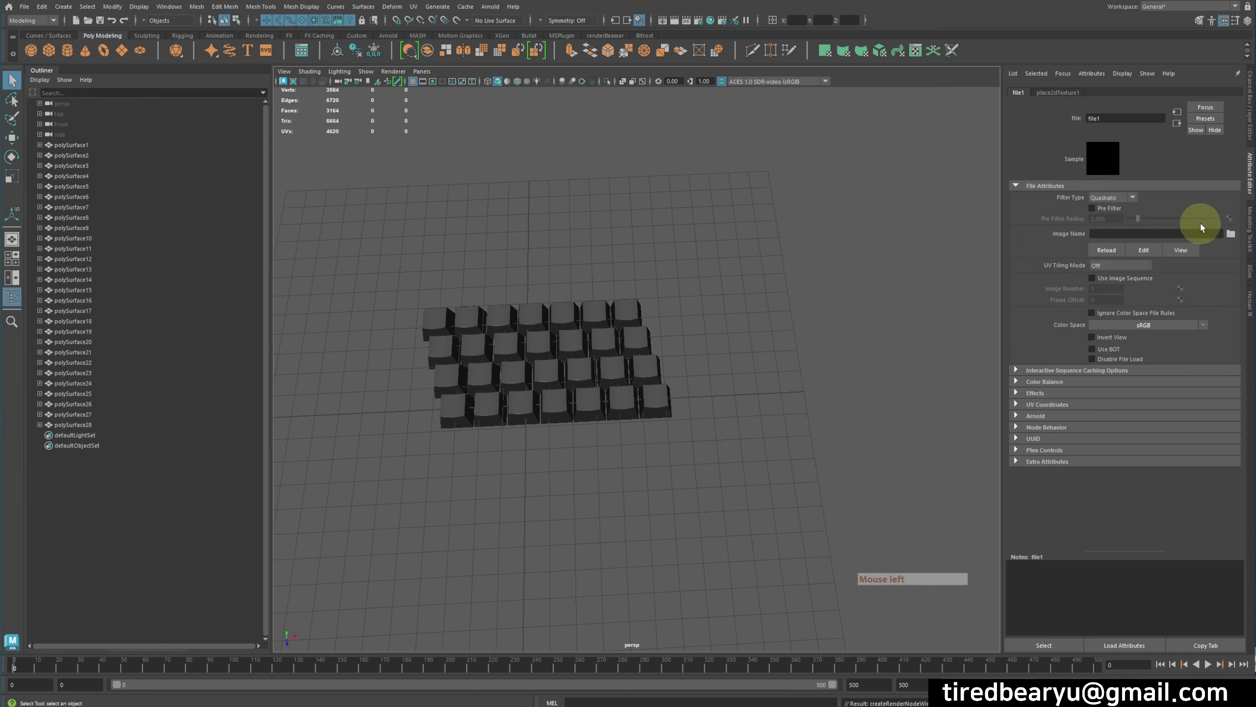
left_click(1231, 238)
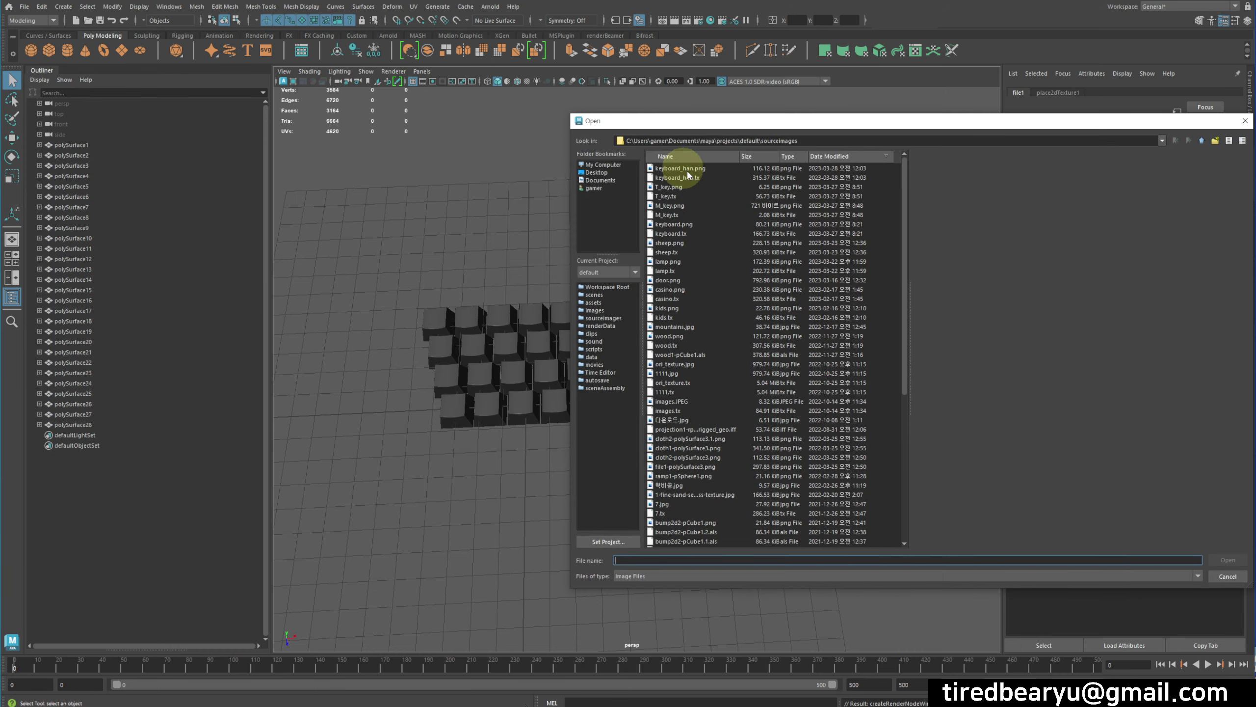
left_click(701, 167)
left_click(700, 177)
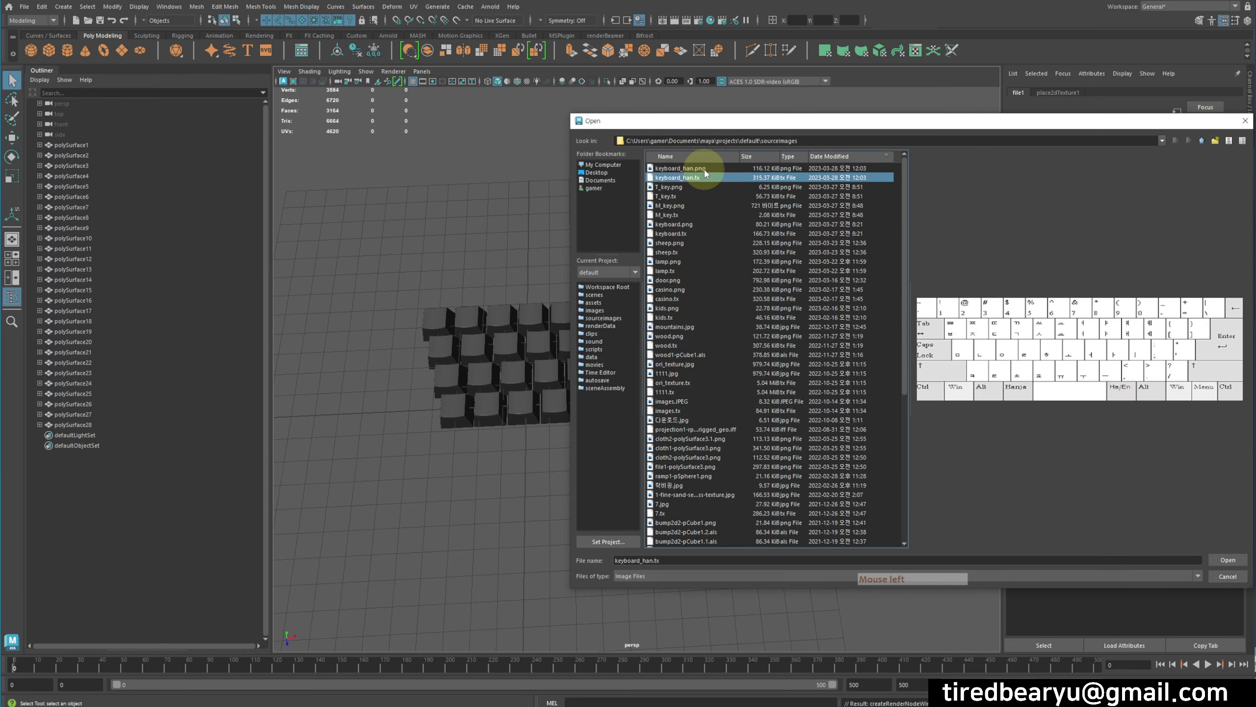
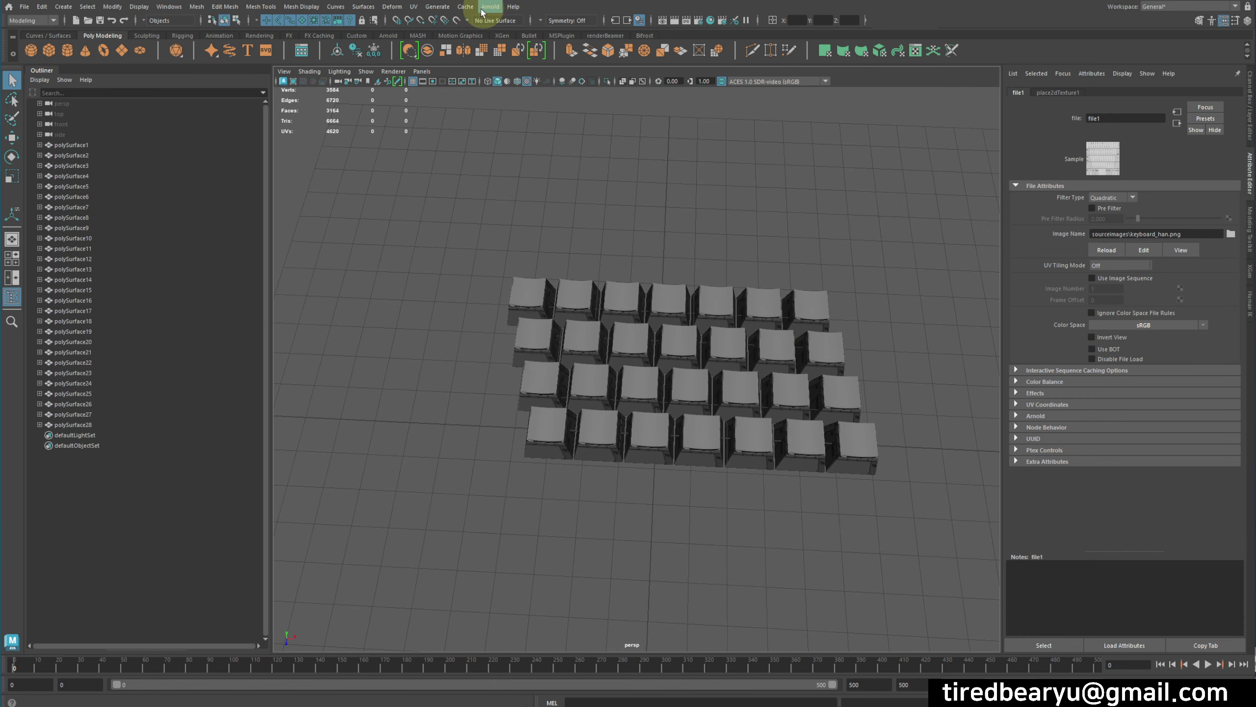
Apply a planar UV projection to all 28 keycap surfaces and view their UVs over the keyboard texture
left_click(555, 317)
left_click(420, 10)
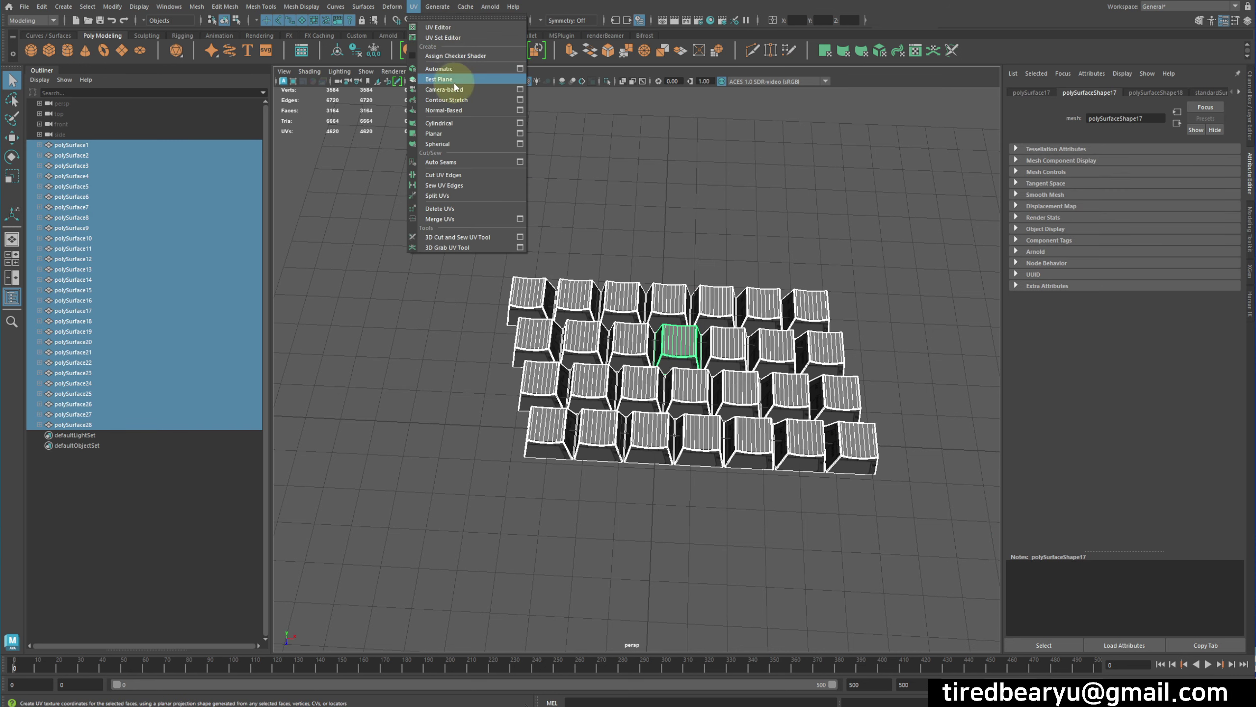
left_click(528, 135)
left_click(999, 159)
double_click(999, 159)
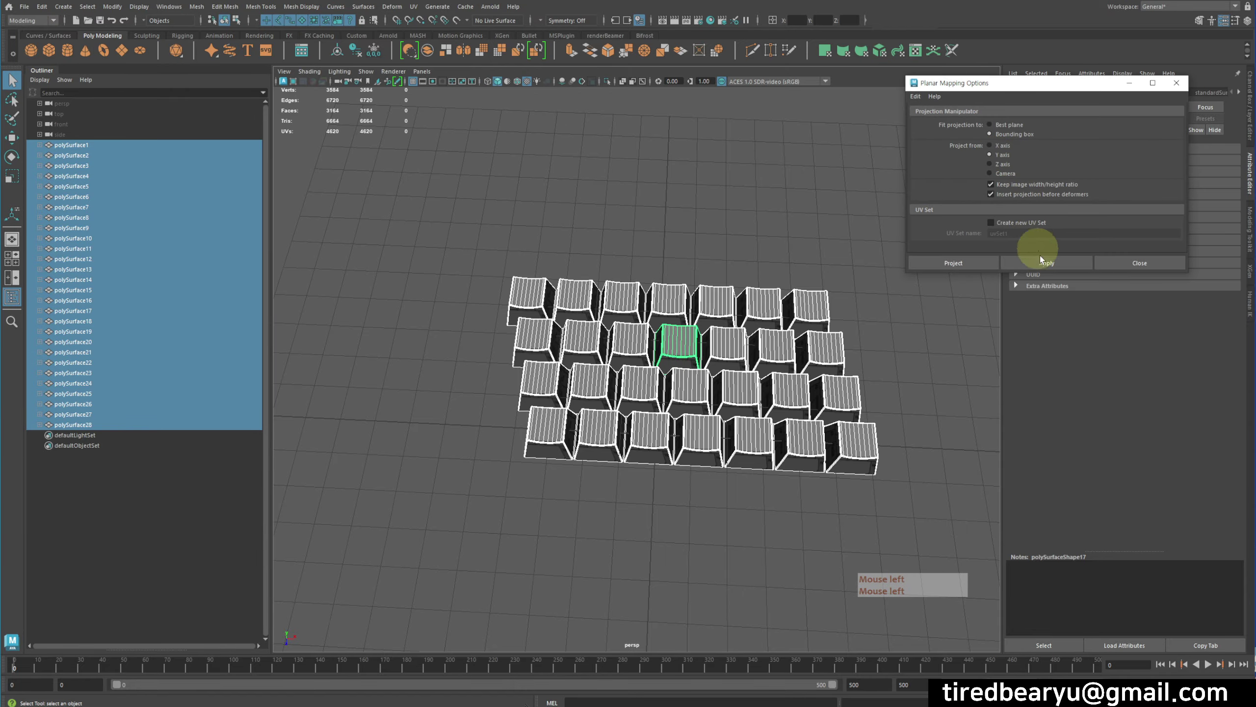
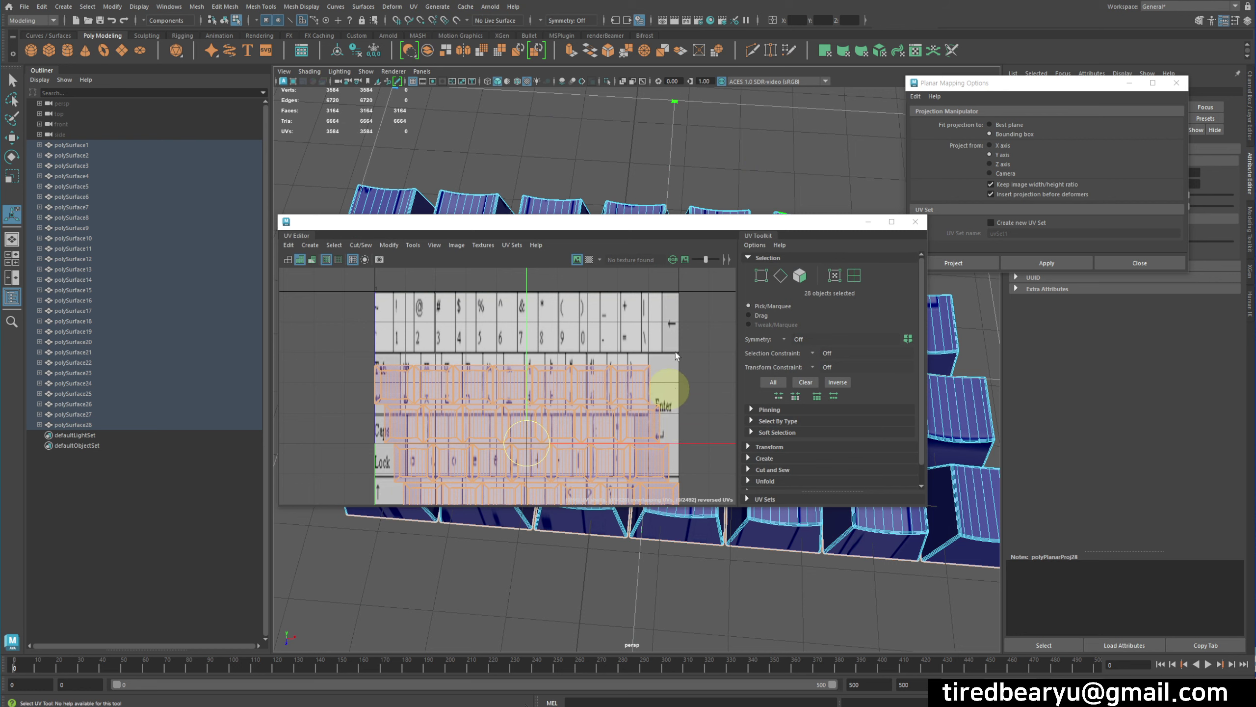
left_click(691, 230)
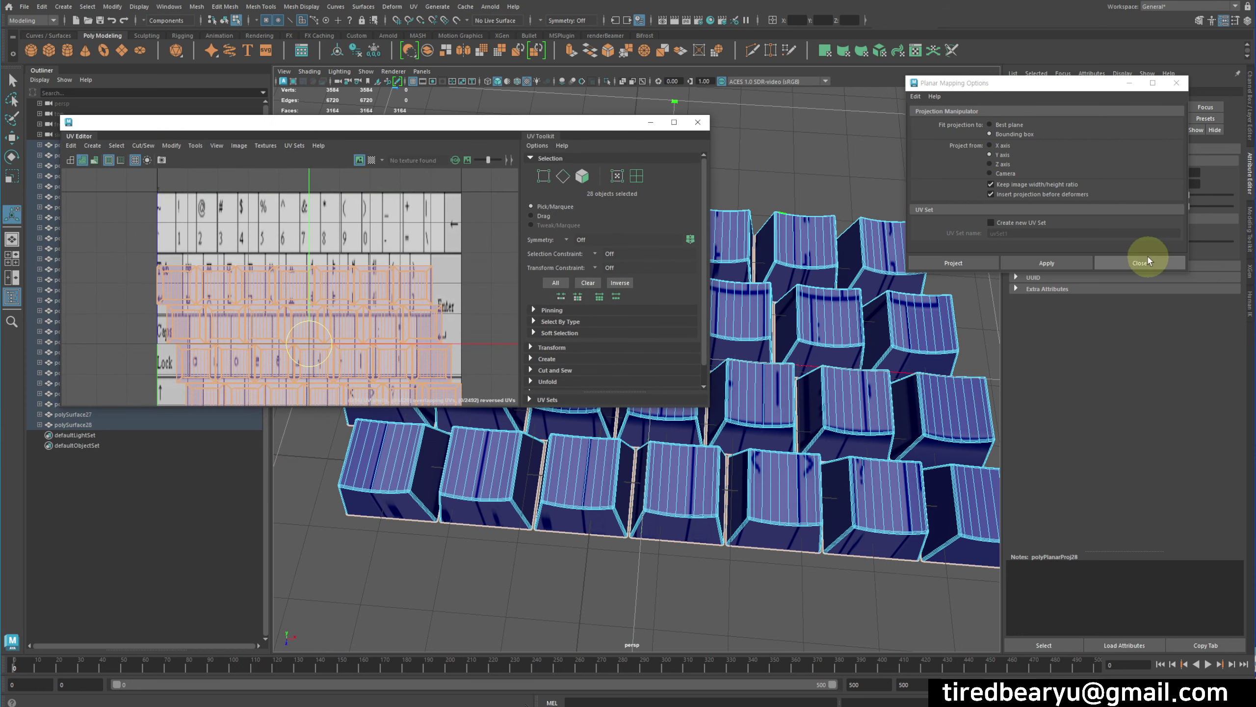
left_click(1149, 263)
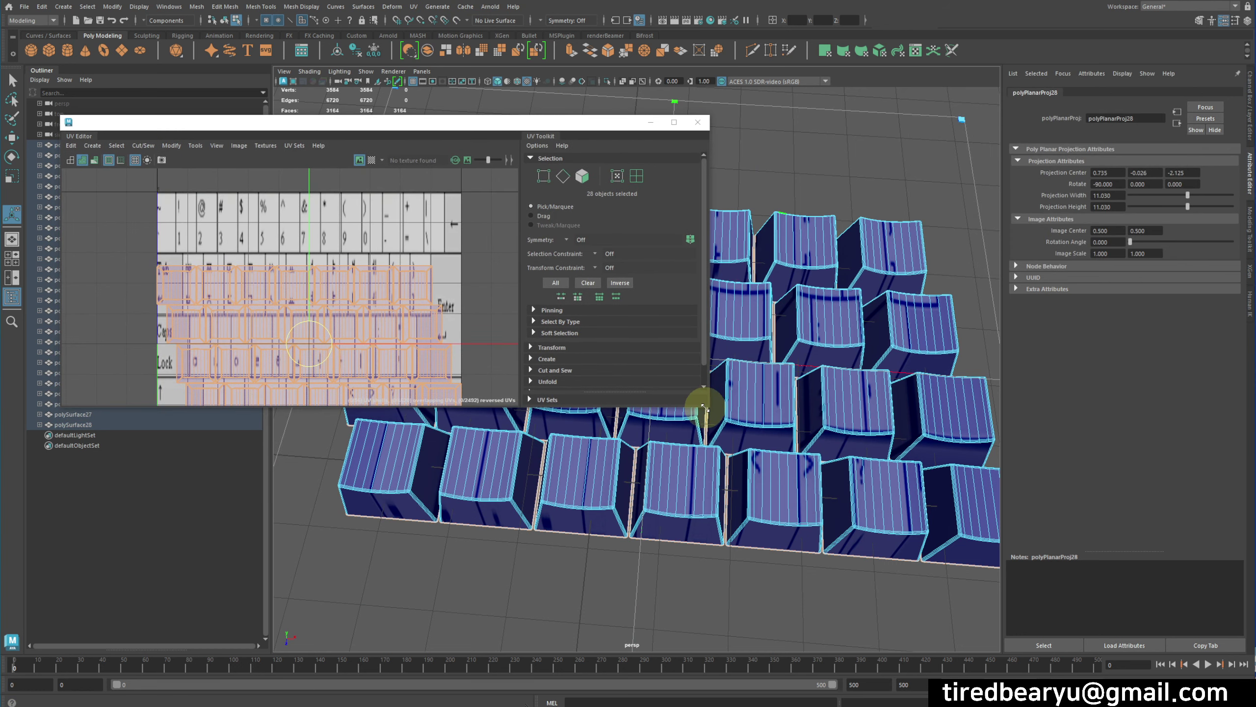
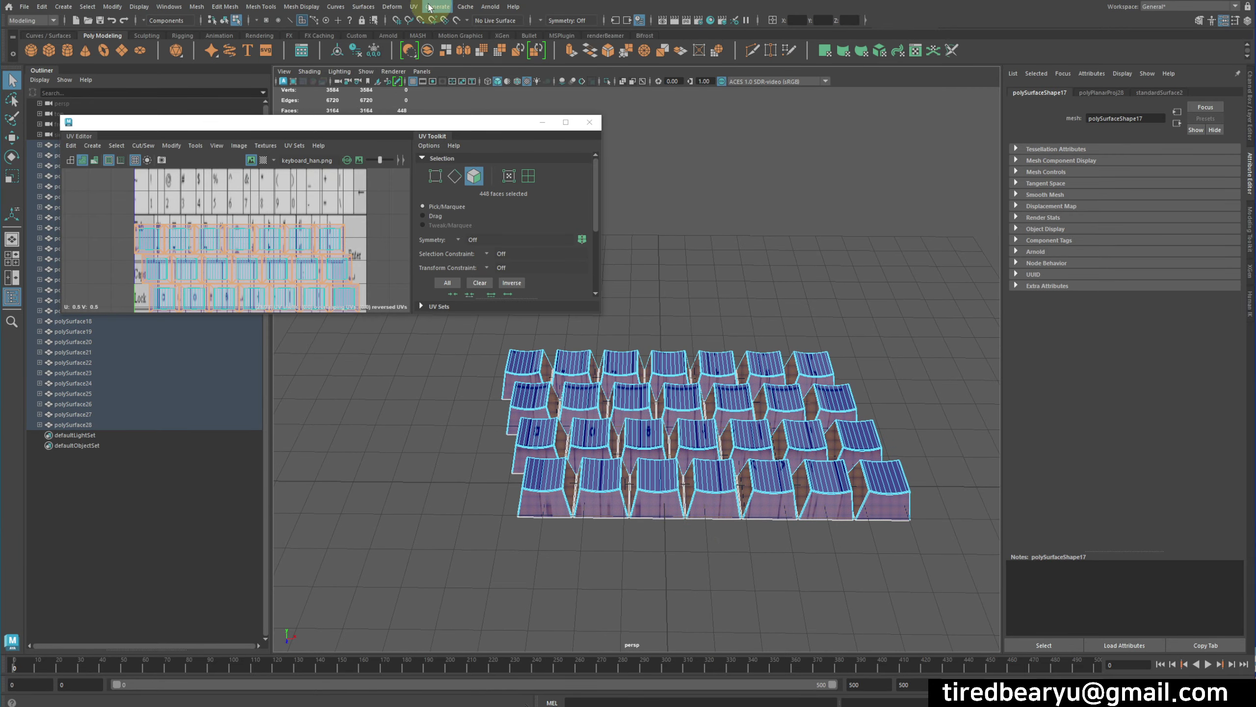
Reproject the keycap UVs, then move the shells row by row onto the letter keys and the 1, 2, 3 number row
left_click(422, 10)
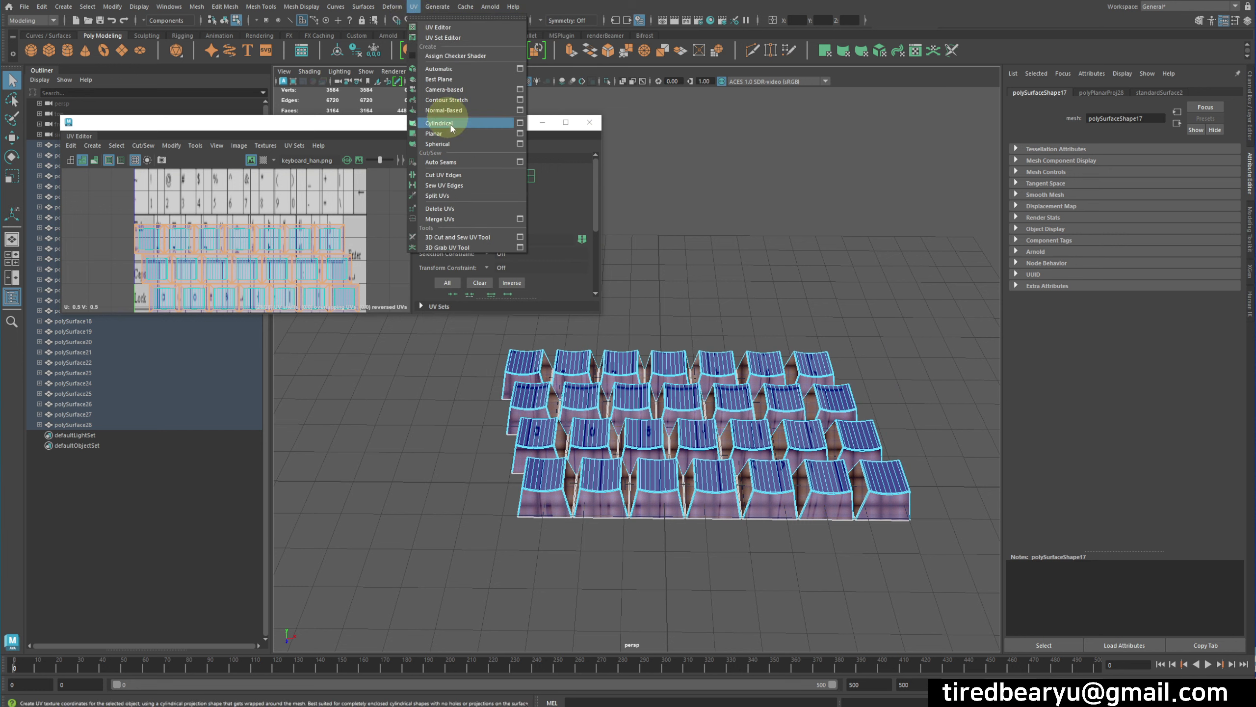
left_click(457, 139)
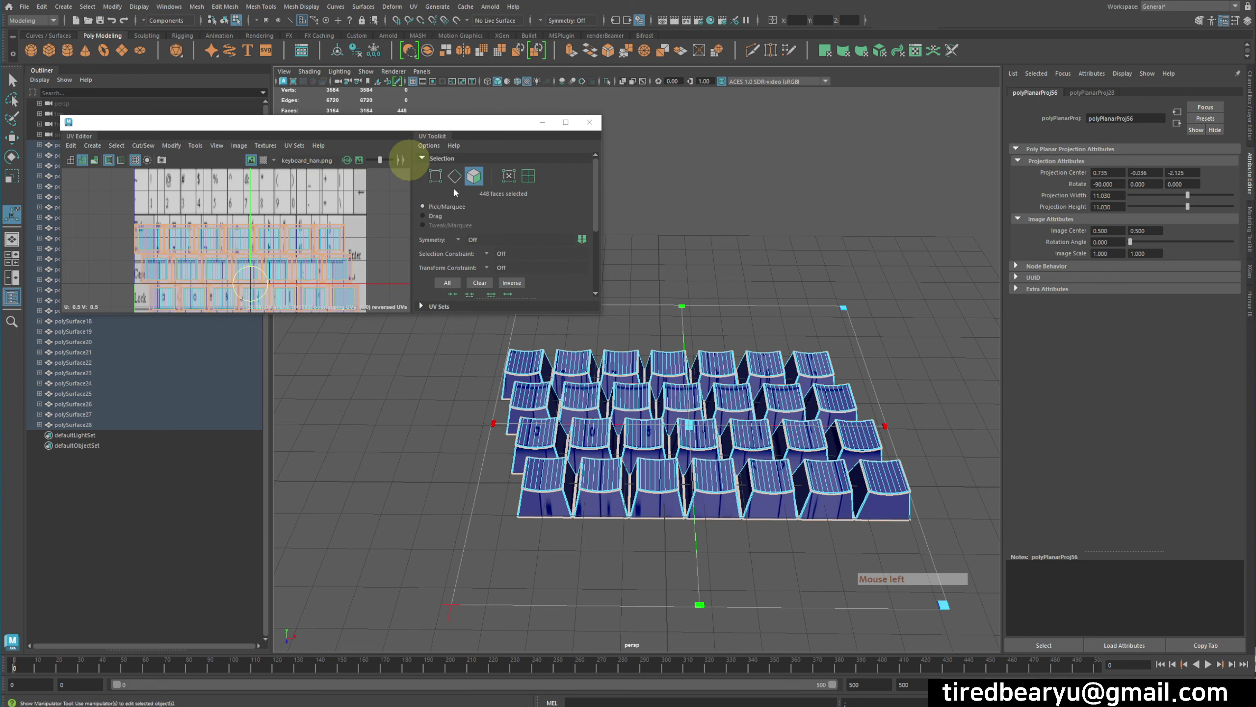
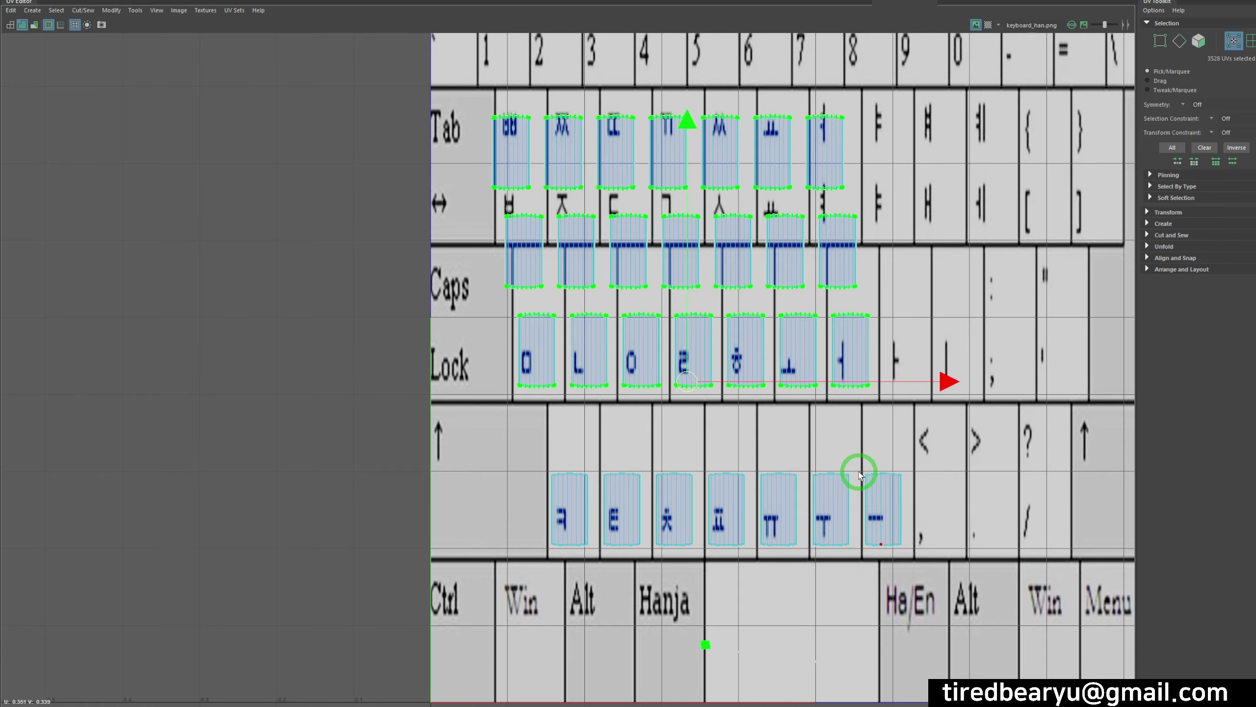
middle_click(874, 517)
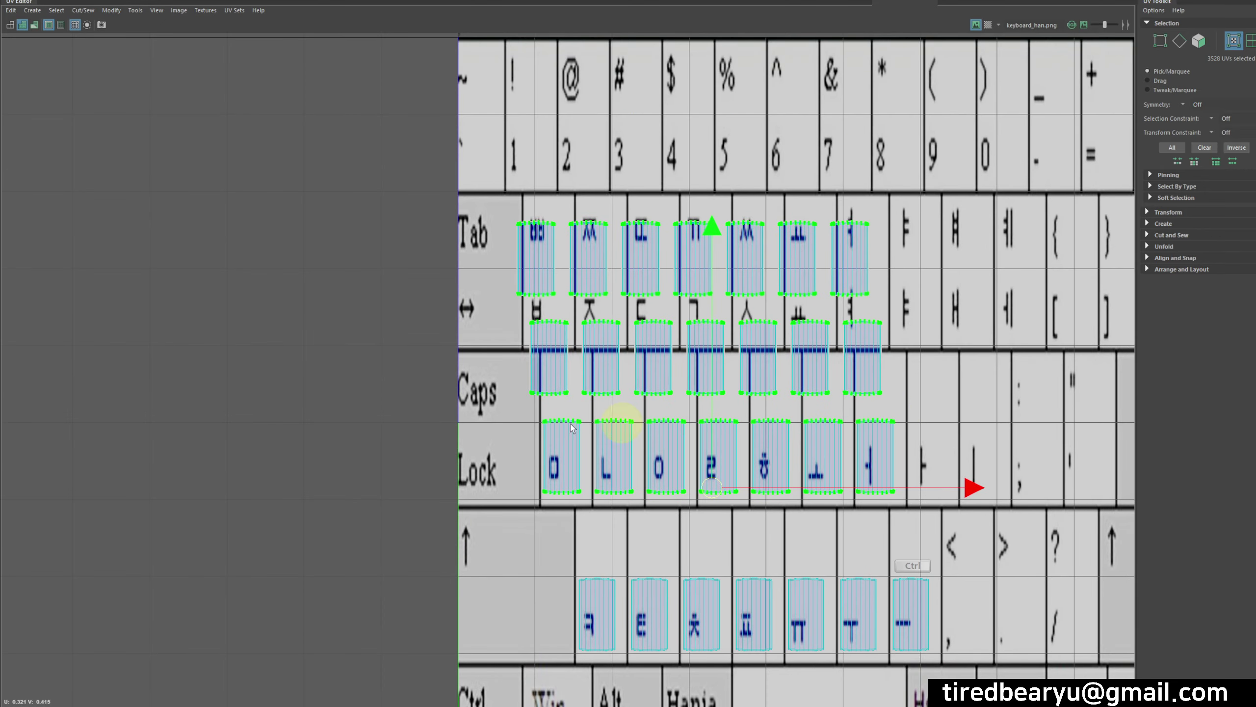
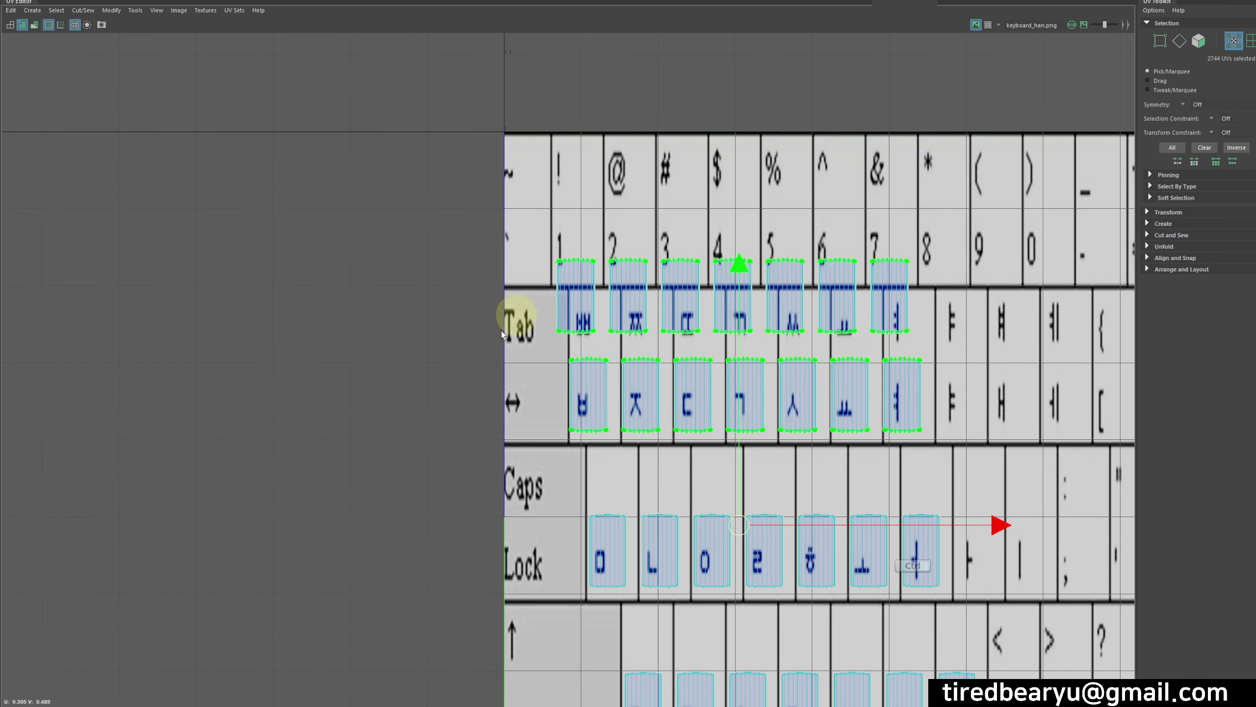
left_click(654, 397)
middle_click(957, 473)
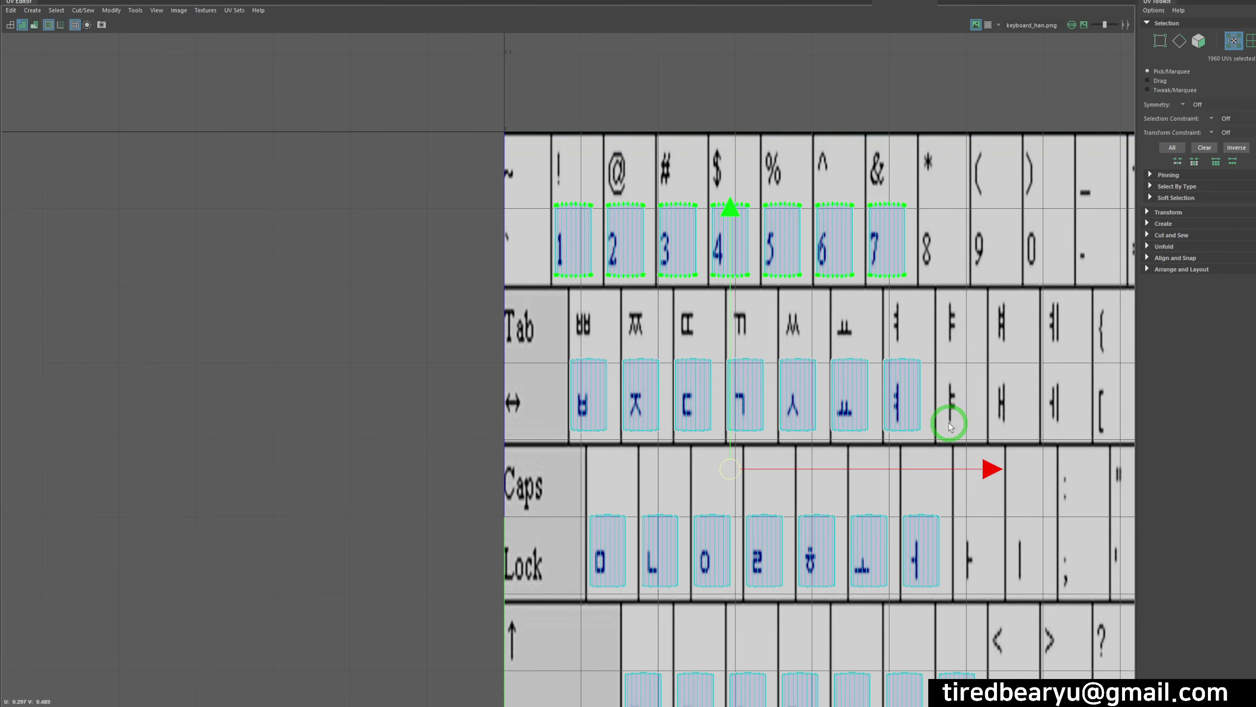
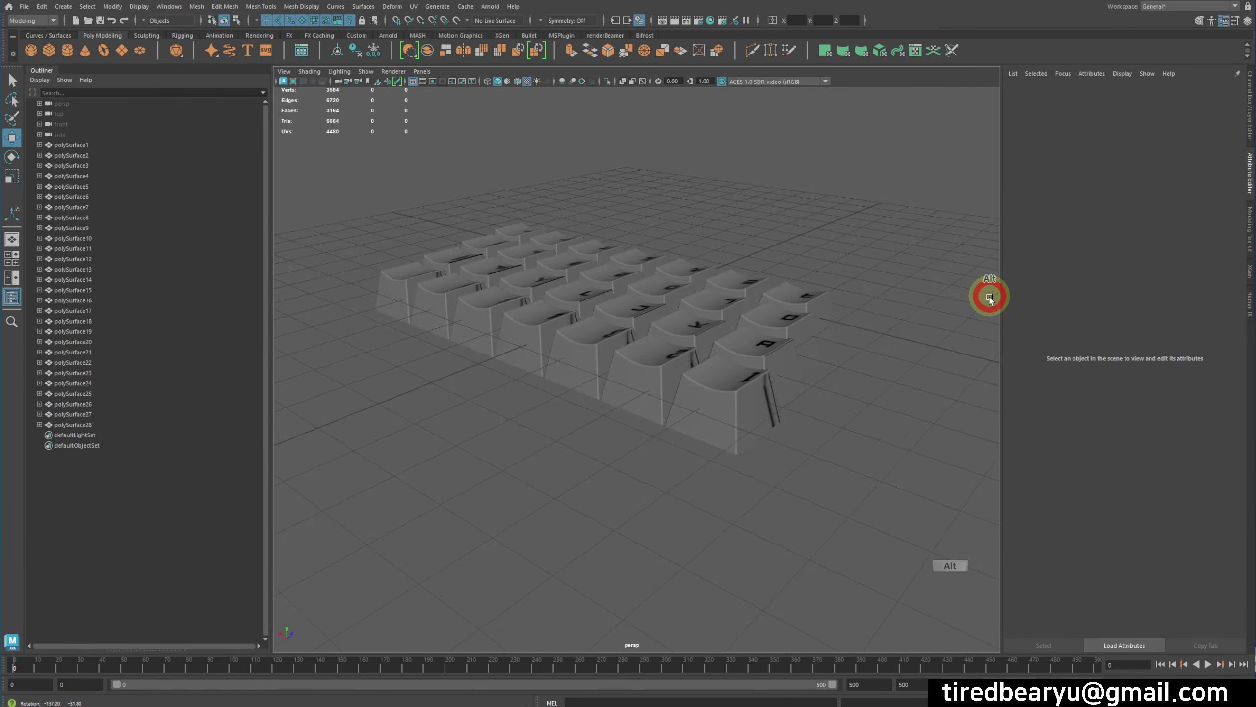
Frame the view on the numbered keycaps and bring up the UV Editor again
middle_click(465, 391)
left_click(604, 400)
middle_click(604, 400)
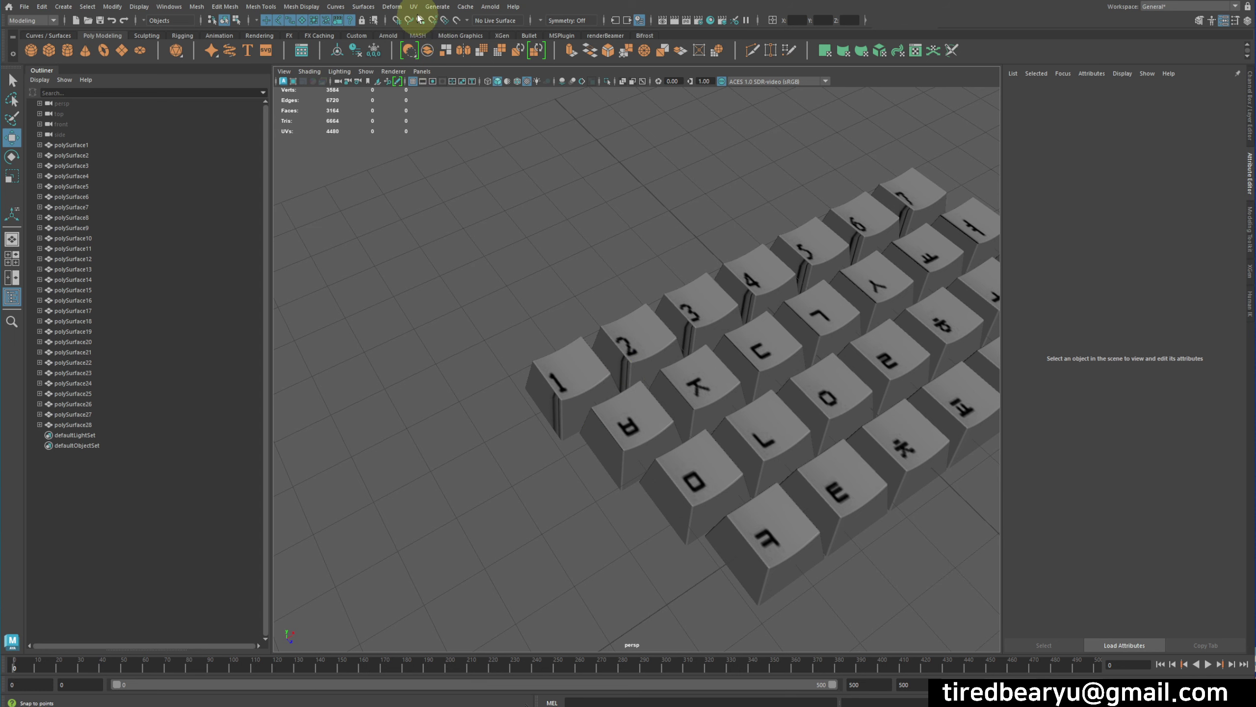
left_click(421, 12)
left_click(438, 30)
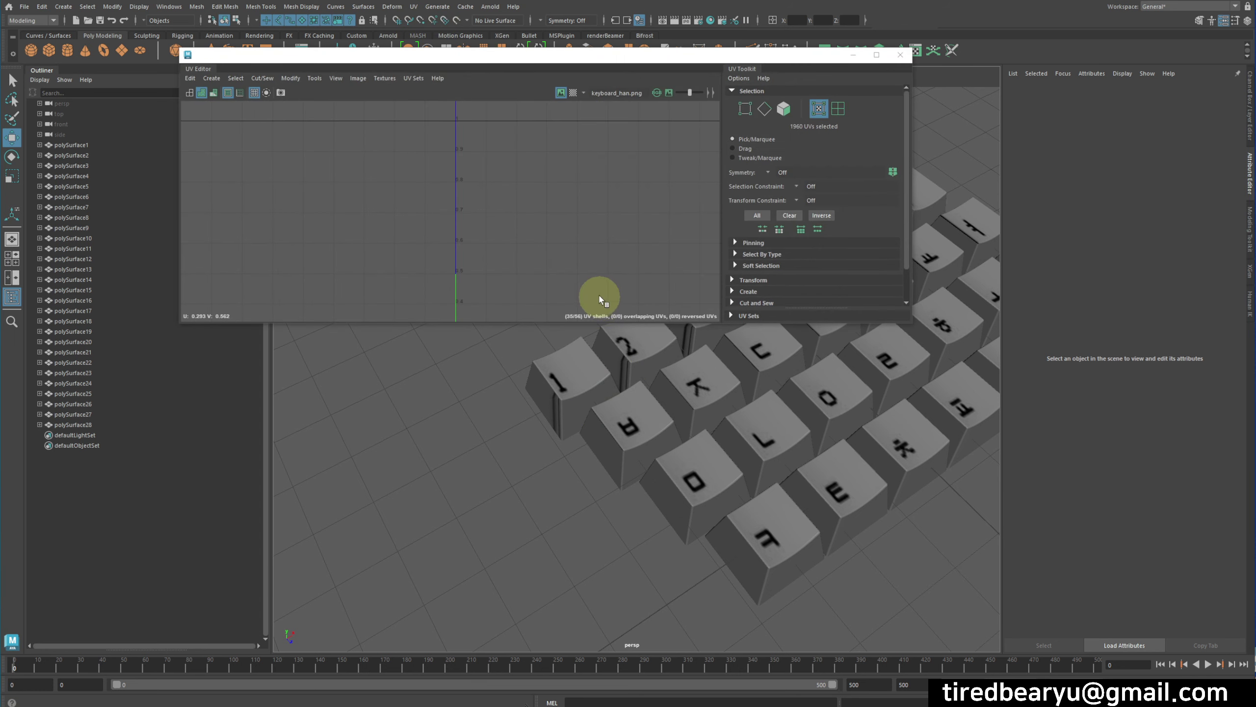
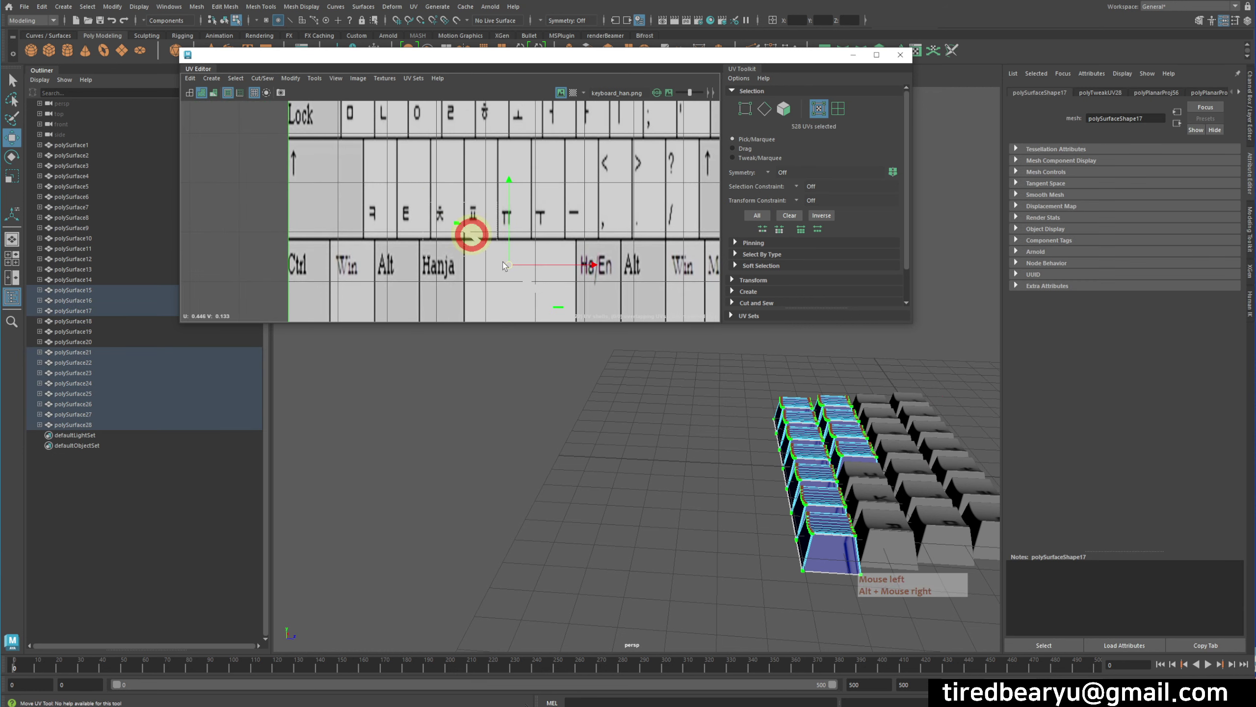
Slide the bottom-row UV shells onto the ㅋ, ㅌ, ㅊ letters of the keyboard image
left_click(518, 274)
right_click(518, 273)
key("w")
middle_click(513, 286)
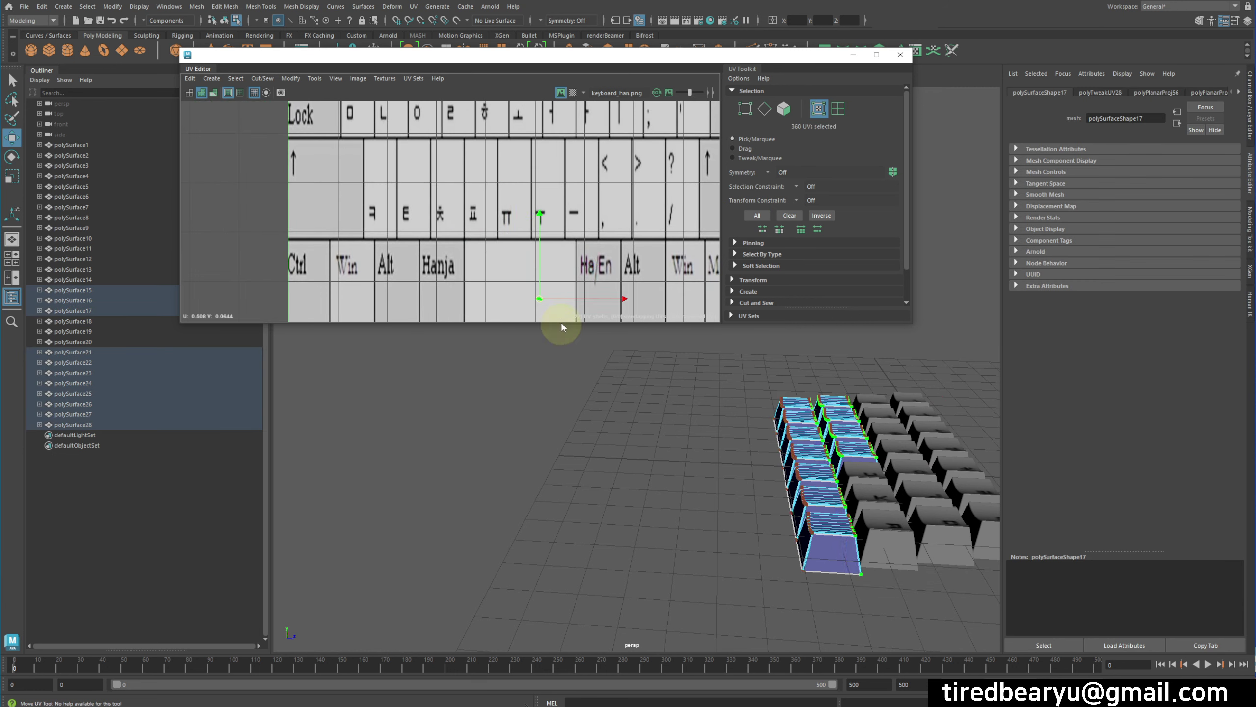
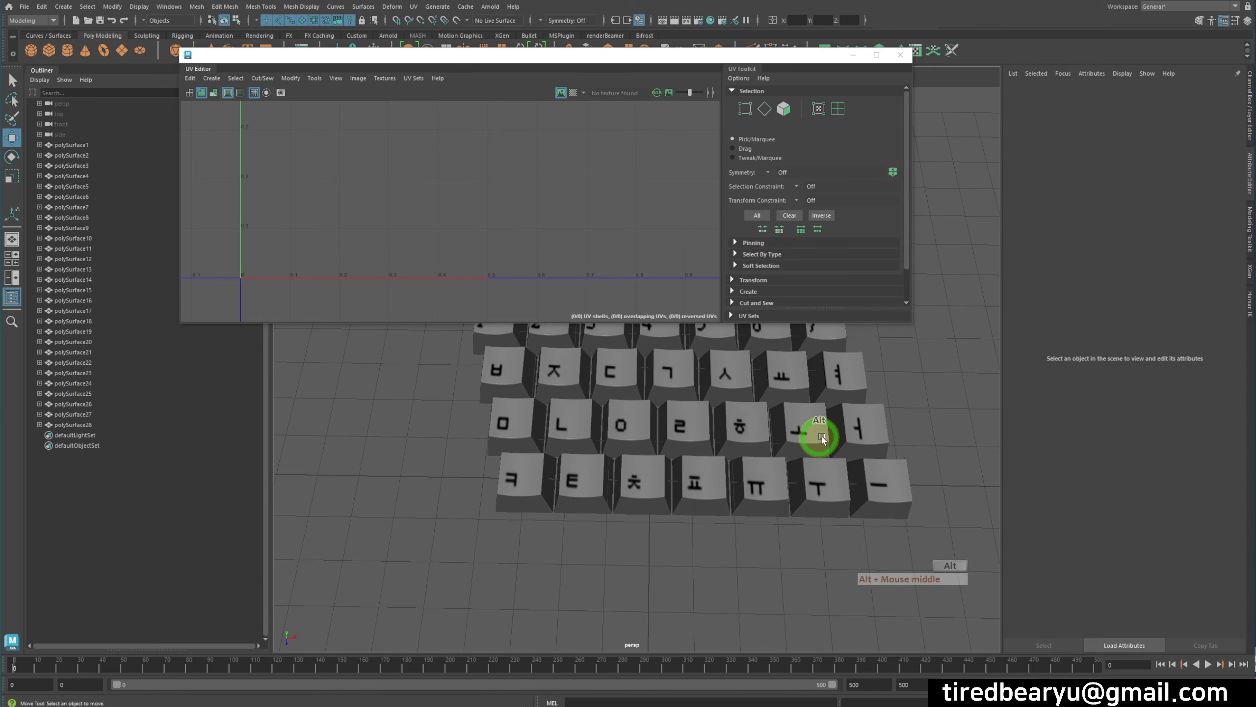
Close the UV Editor and tumble the view to inspect the keycaps showing numbers and Korean letters
left_click(798, 447)
middle_click(822, 444)
left_click(800, 509)
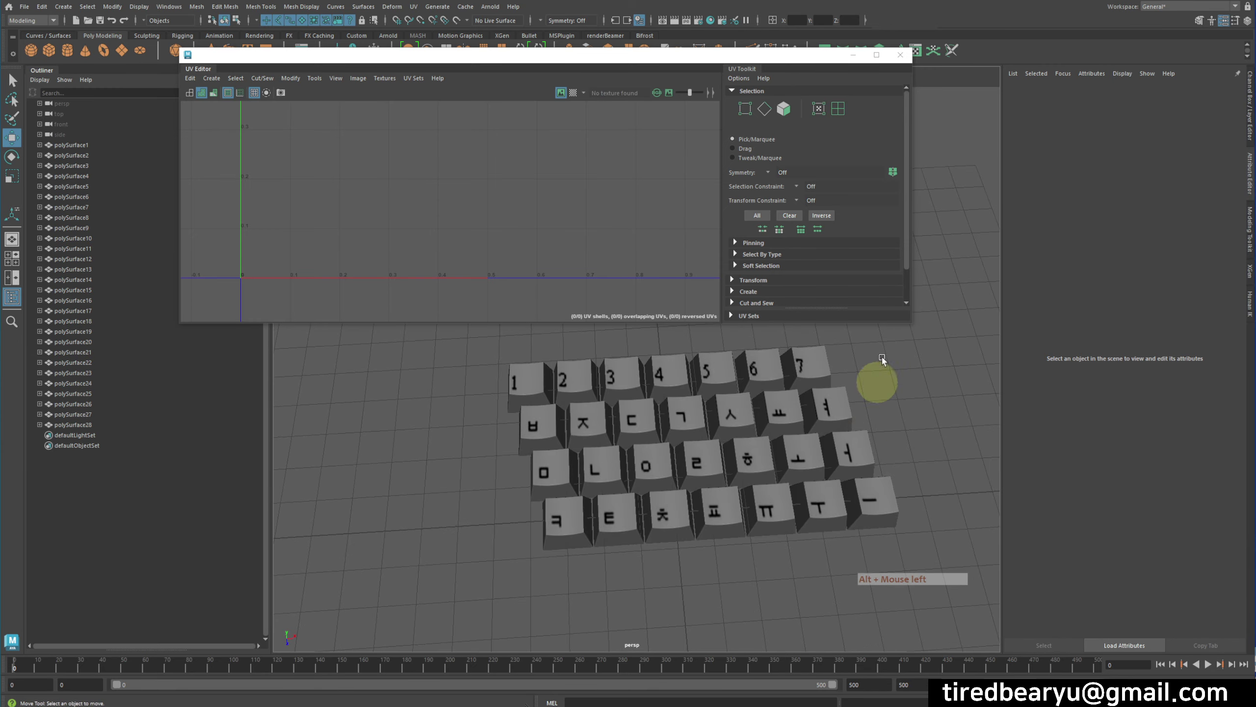
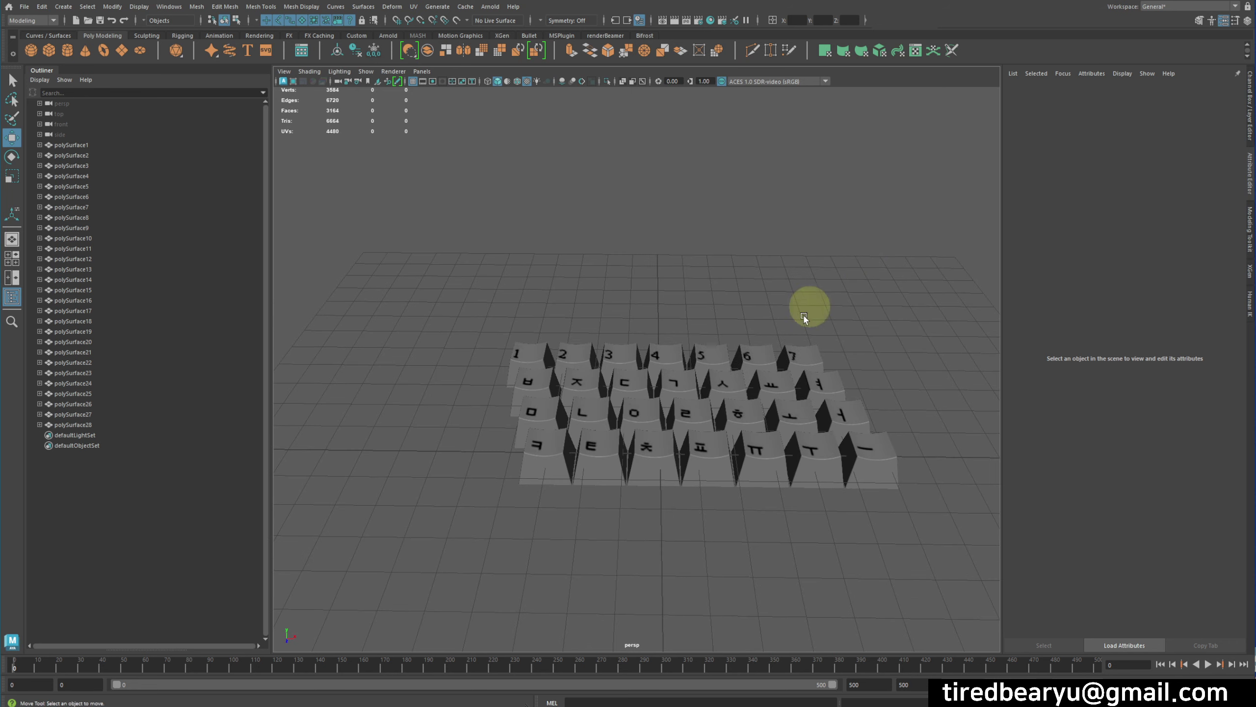
left_click(795, 346)
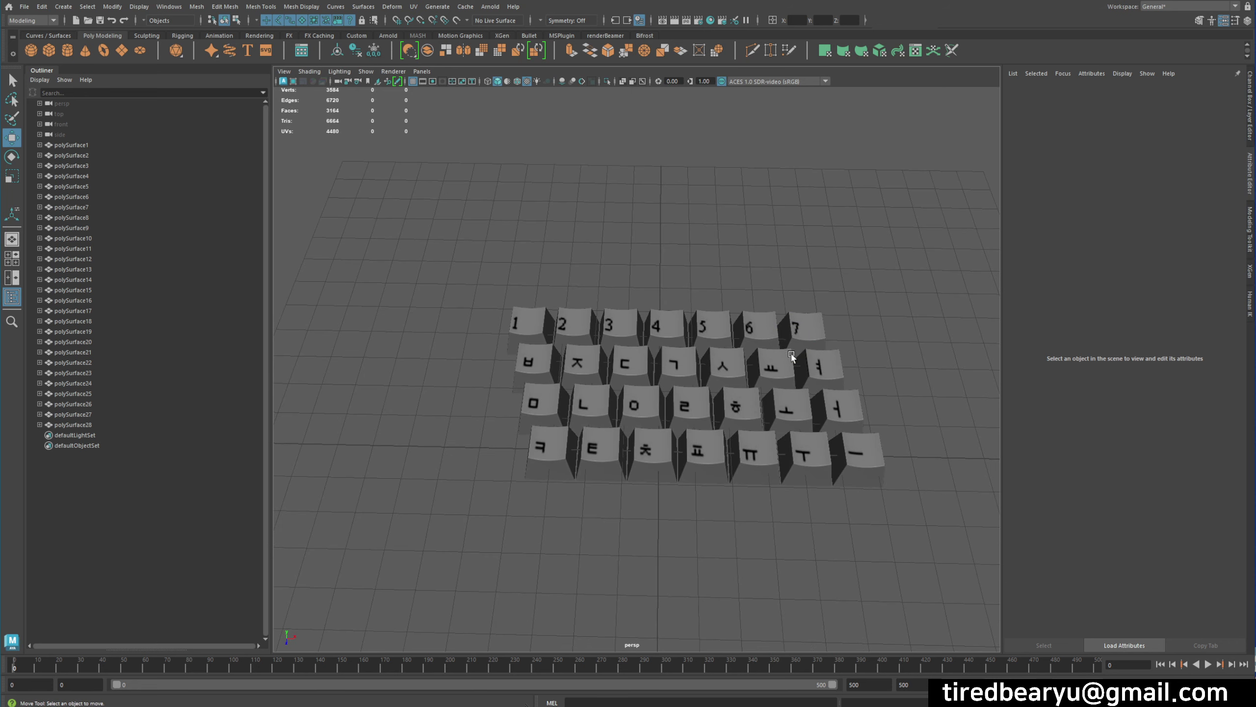
left_click(742, 452)
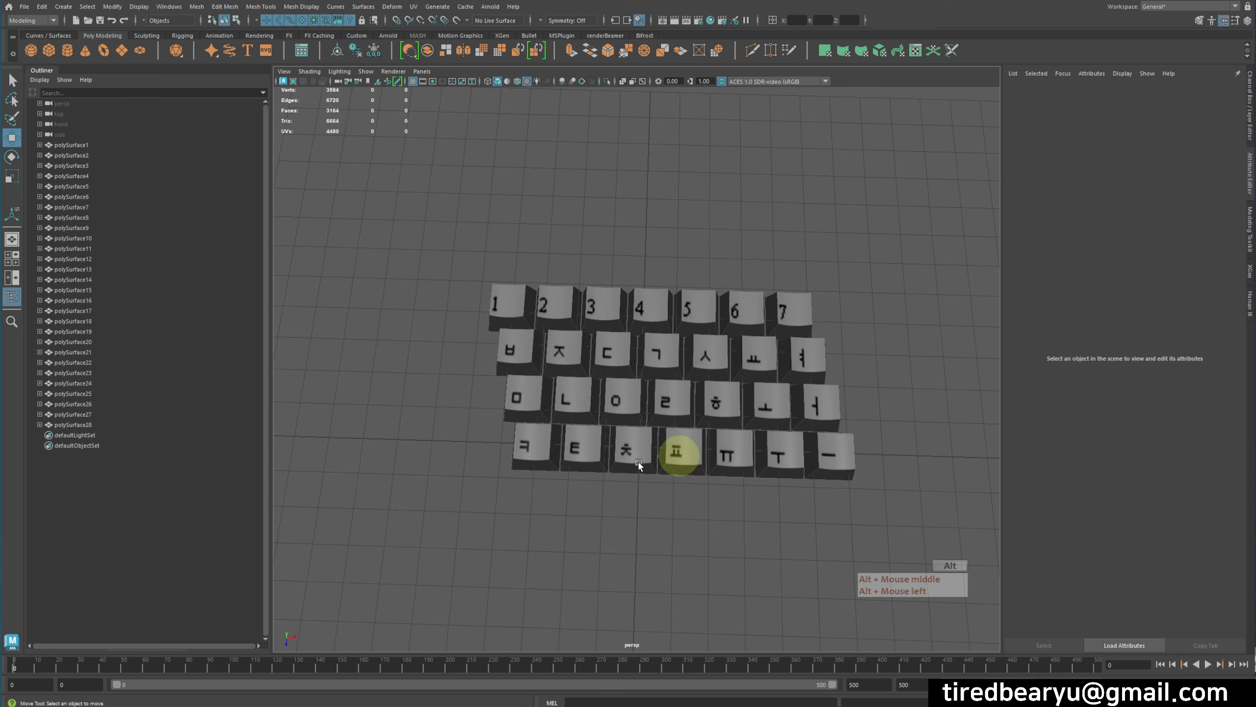
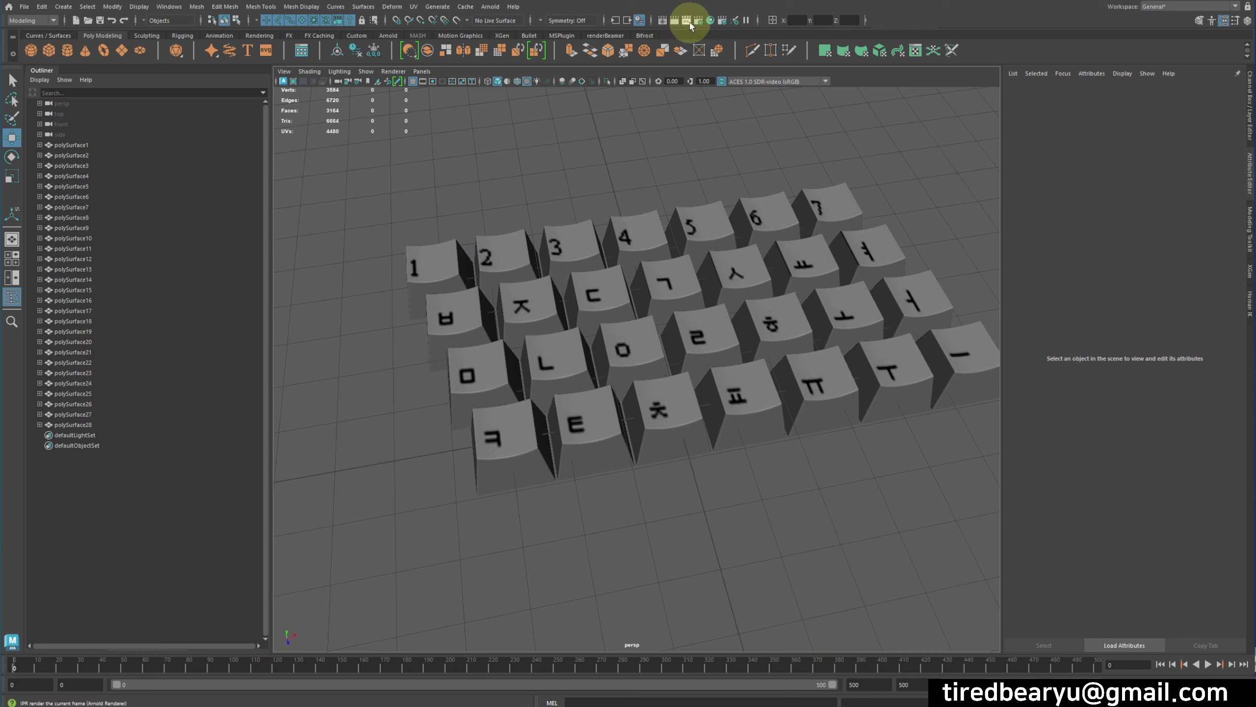
Select keycap polySurface28 and bring up Hypershade enlarged to fill the screen
left_click(838, 200)
left_click(715, 23)
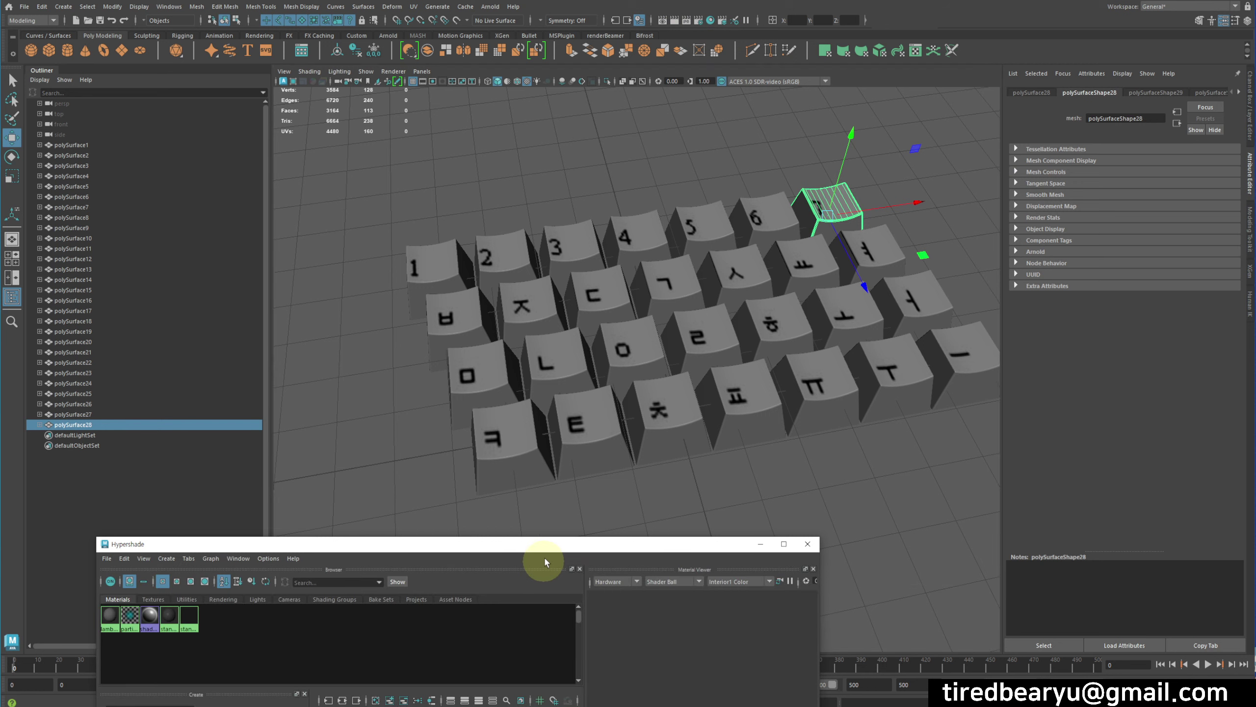
left_click(555, 552)
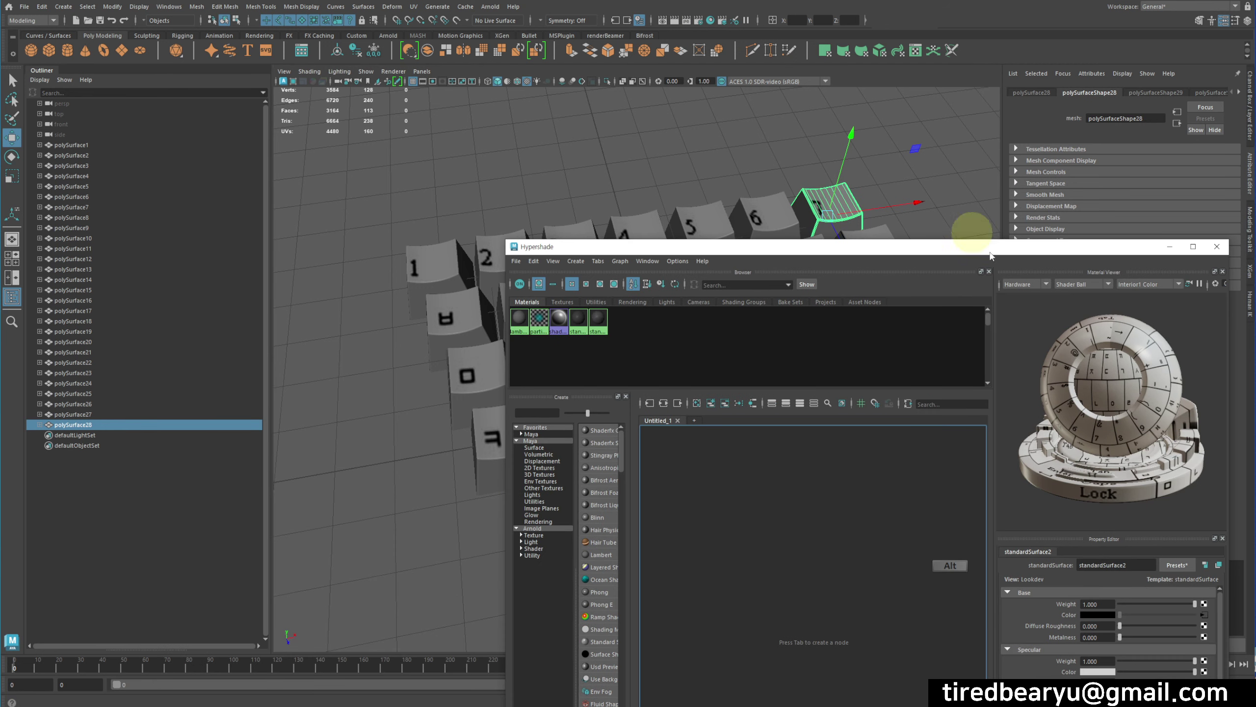
left_click(991, 252)
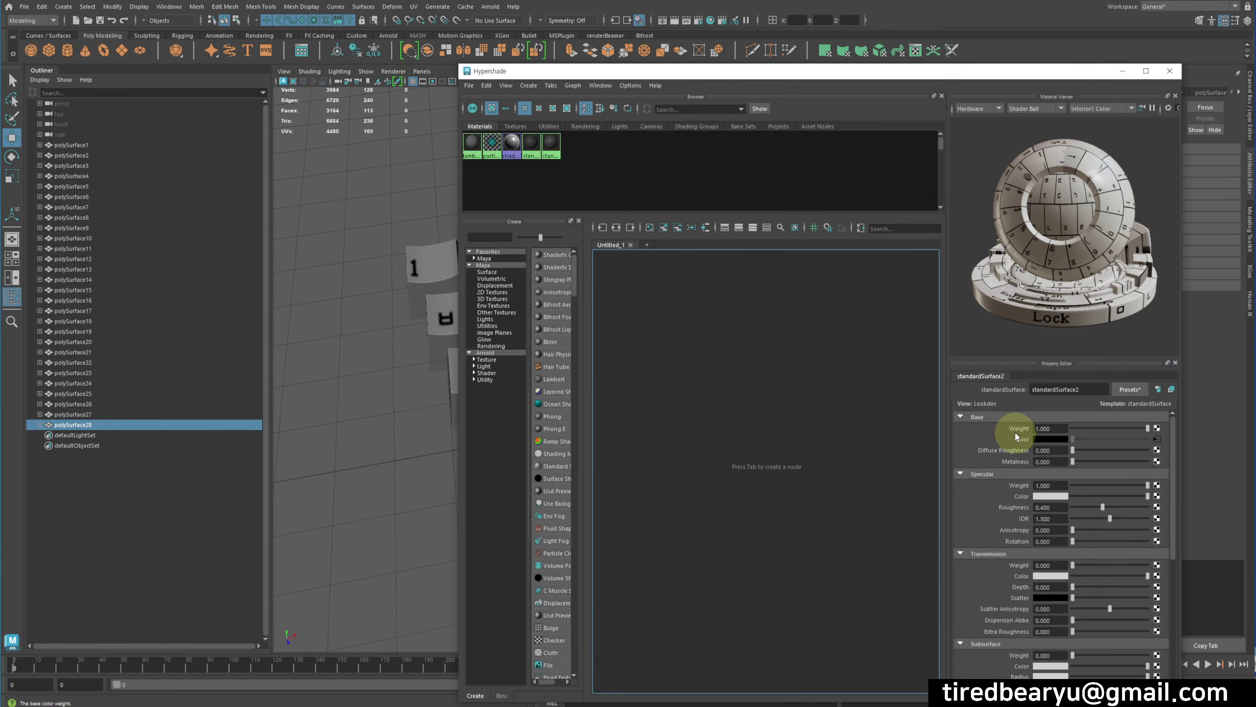
right_click(1018, 437)
right_click(1031, 445)
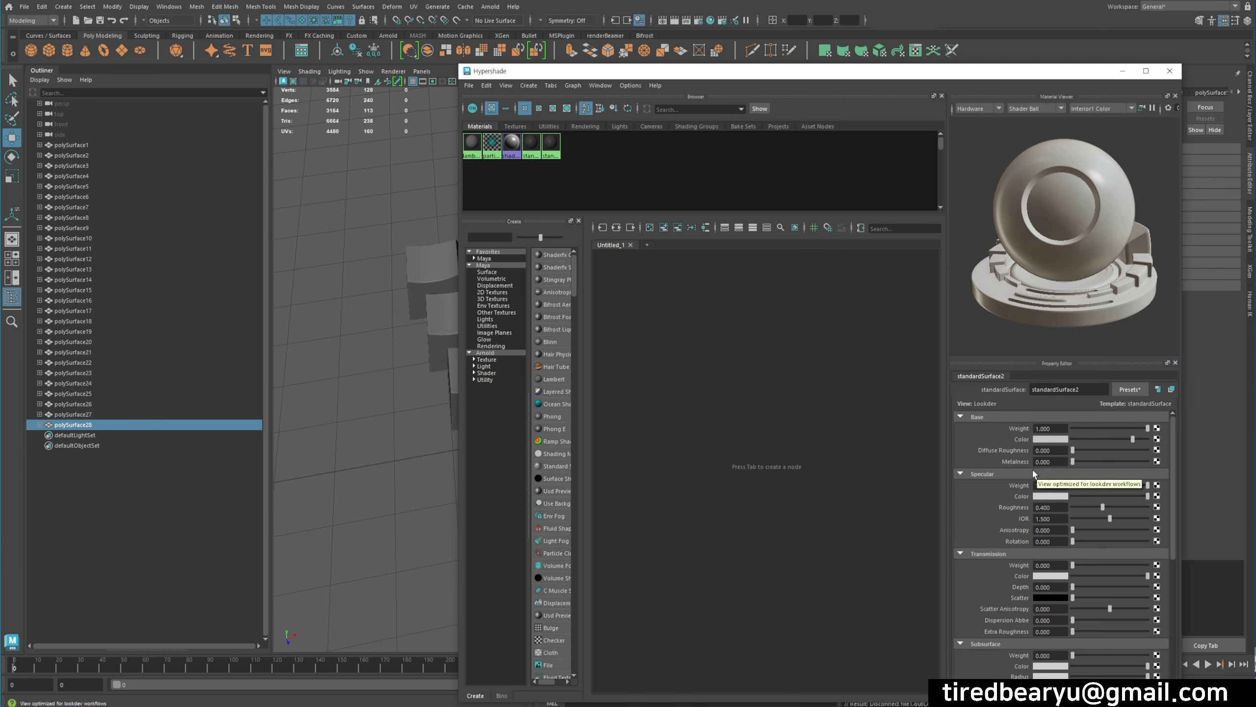
middle_click(362, 218)
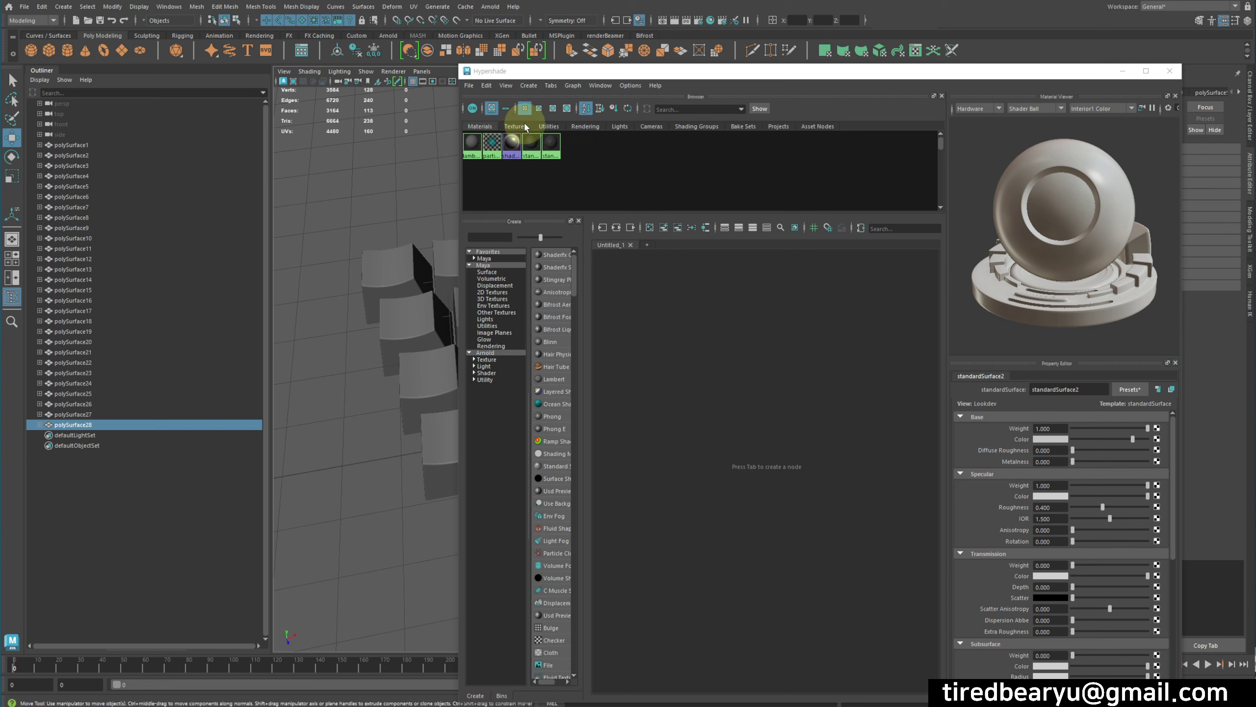
From the Textures tab, middle-drag file1 onto the keycap material's attribute
left_click(523, 127)
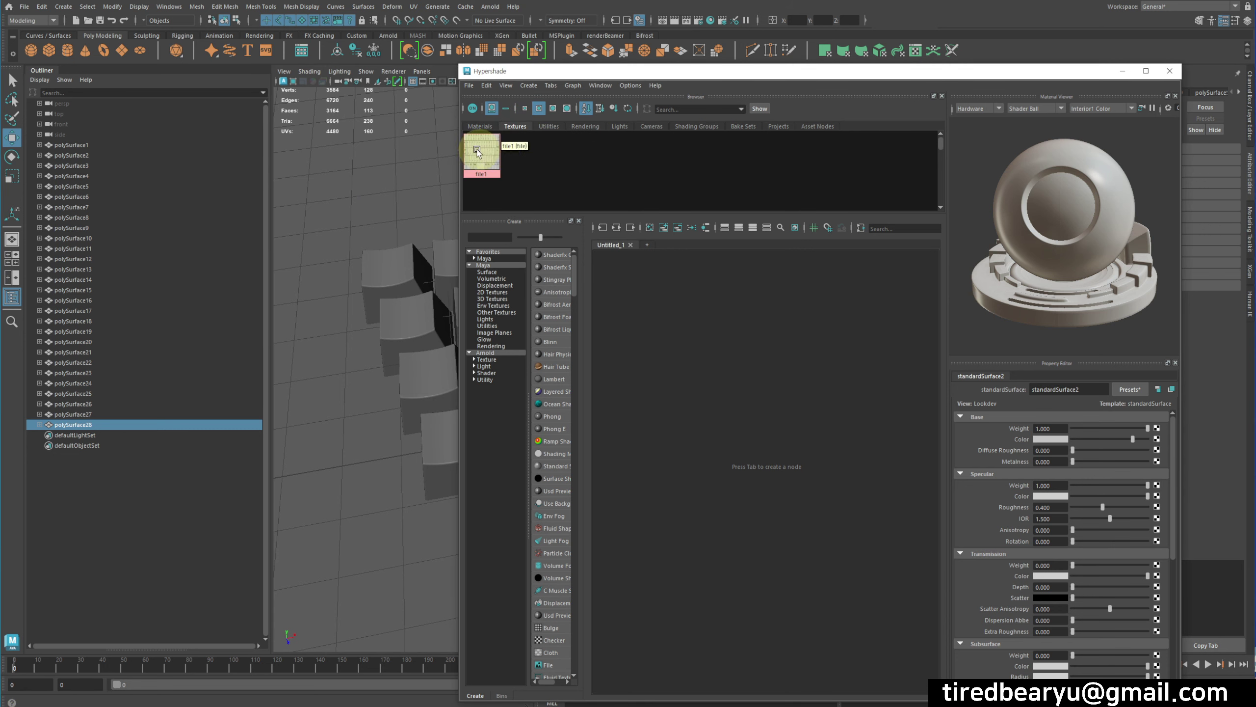
middle_click(487, 161)
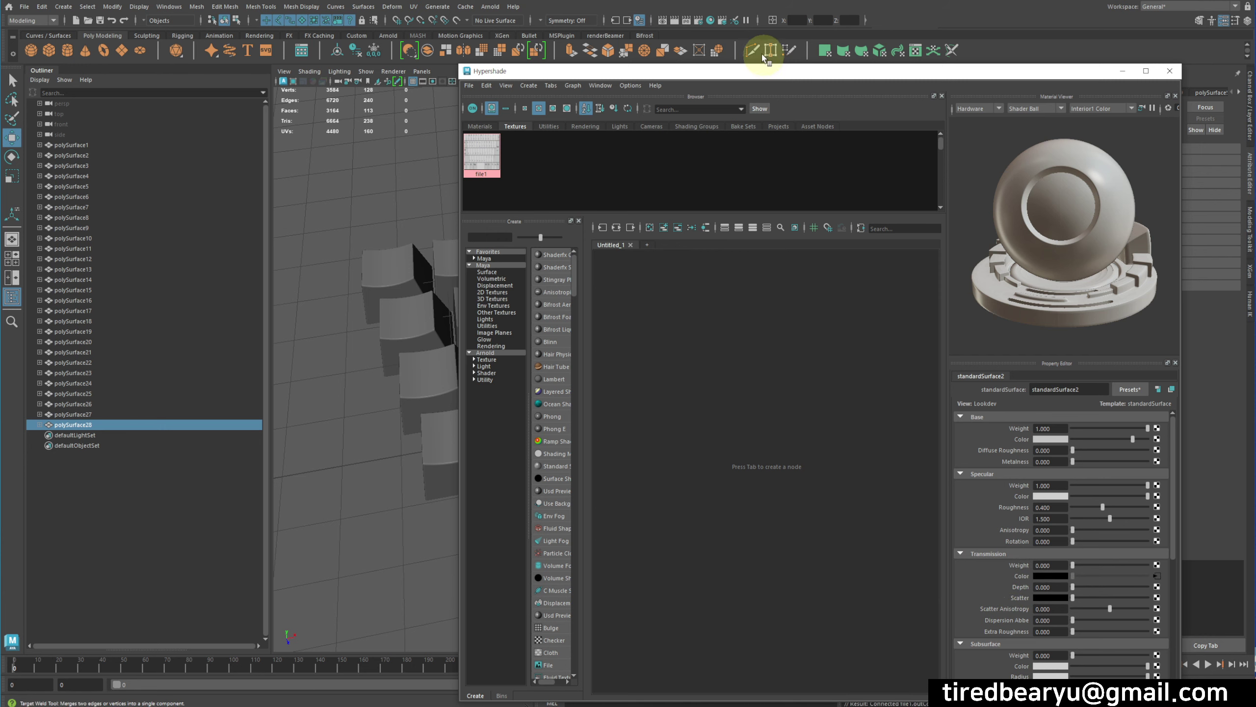
left_click(791, 95)
key("ctrl+z")
middle_click(561, 110)
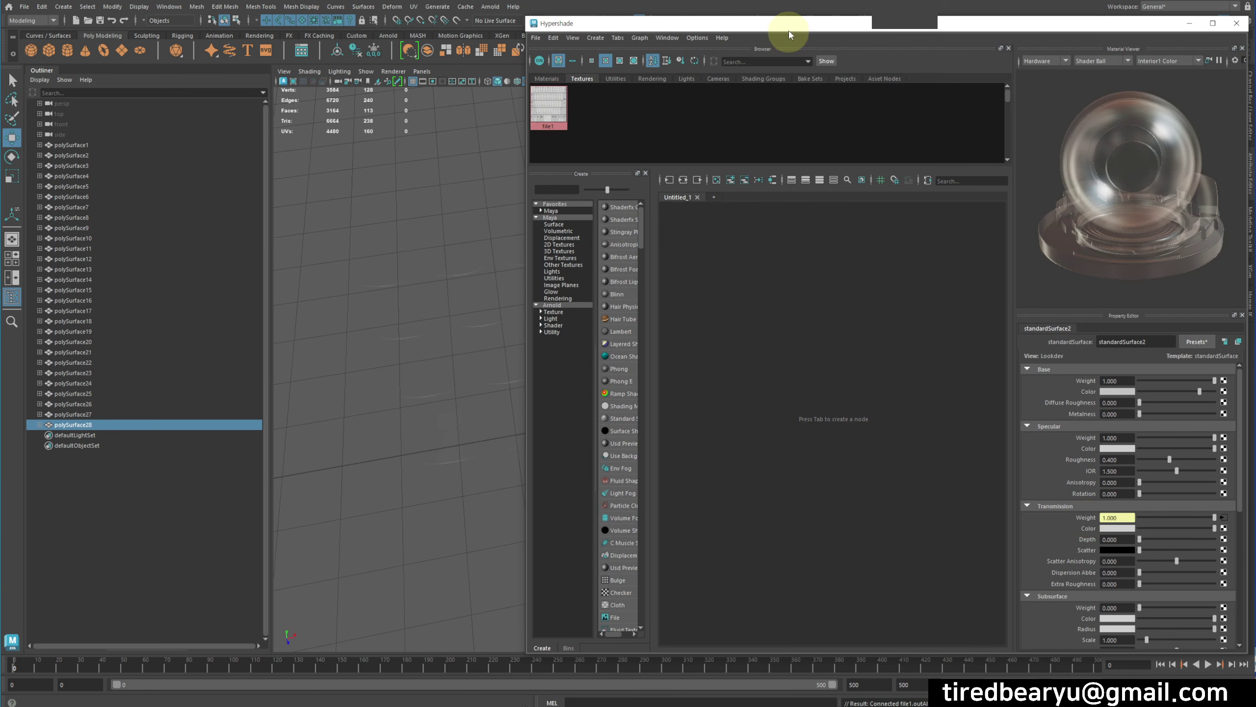
Create a File texture node in Hypershade and show its attributes
left_click(793, 30)
middle_click(577, 476)
left_click(530, 439)
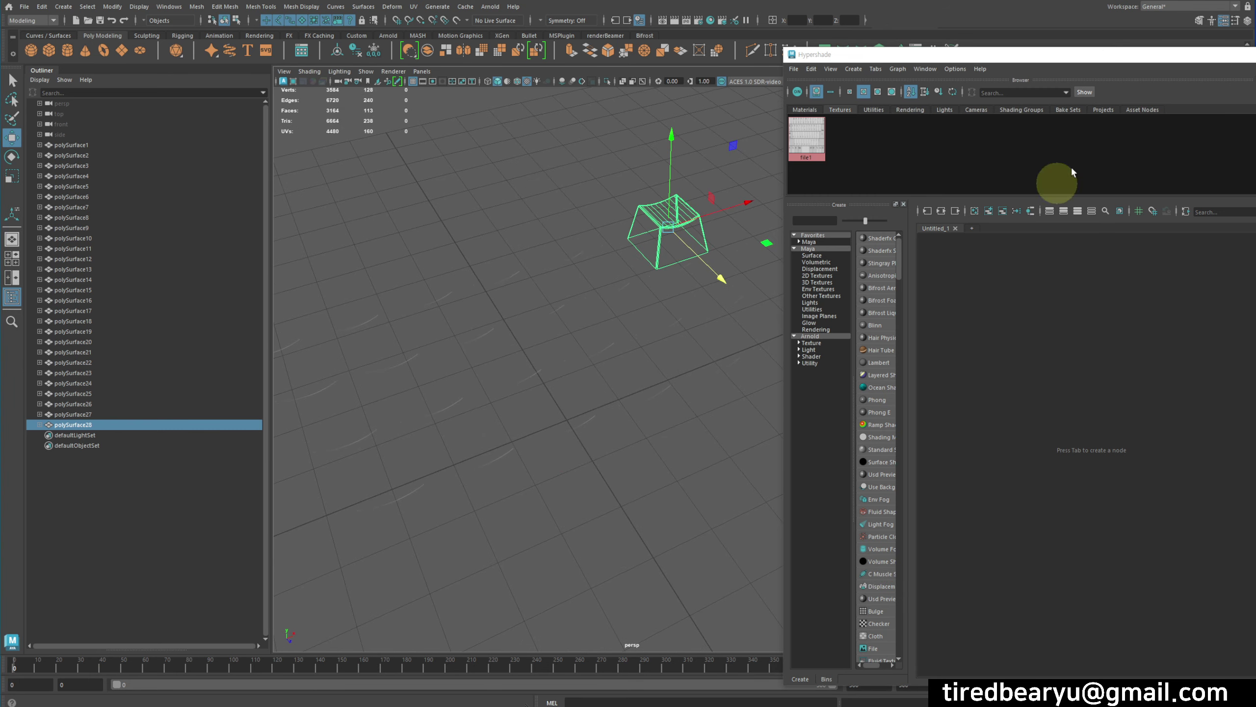
left_click(1124, 67)
left_click(1026, 61)
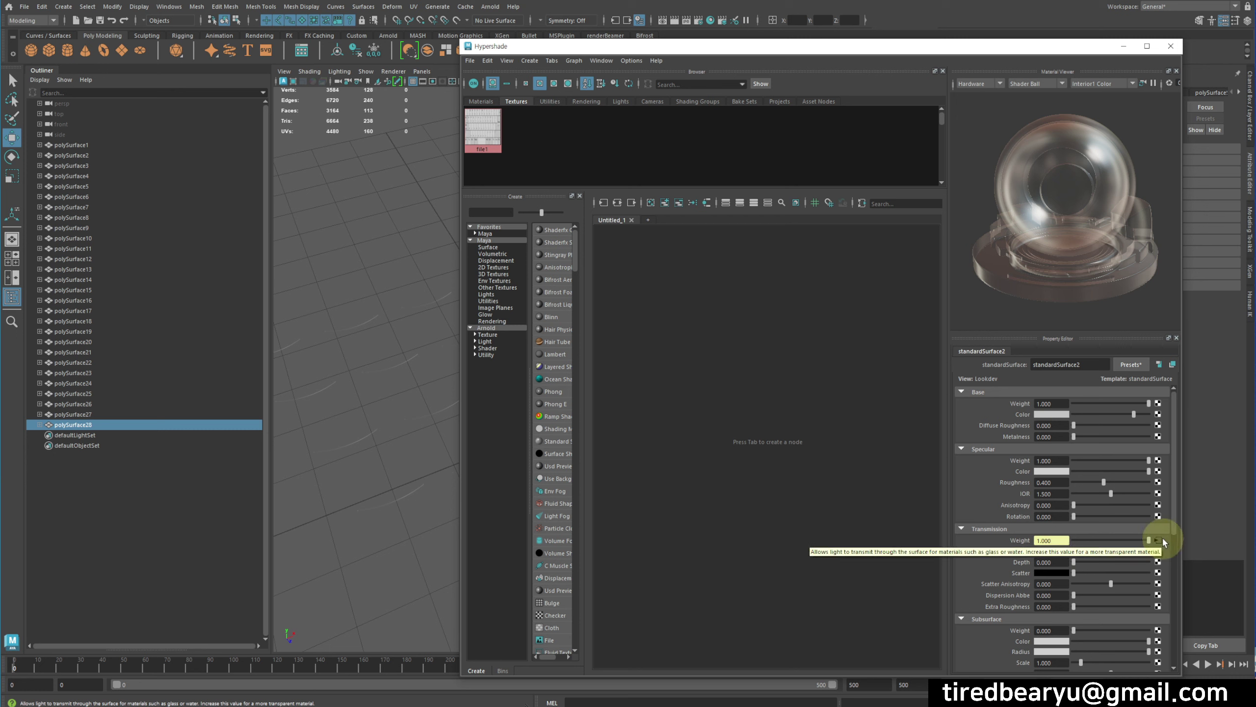
left_click(1161, 543)
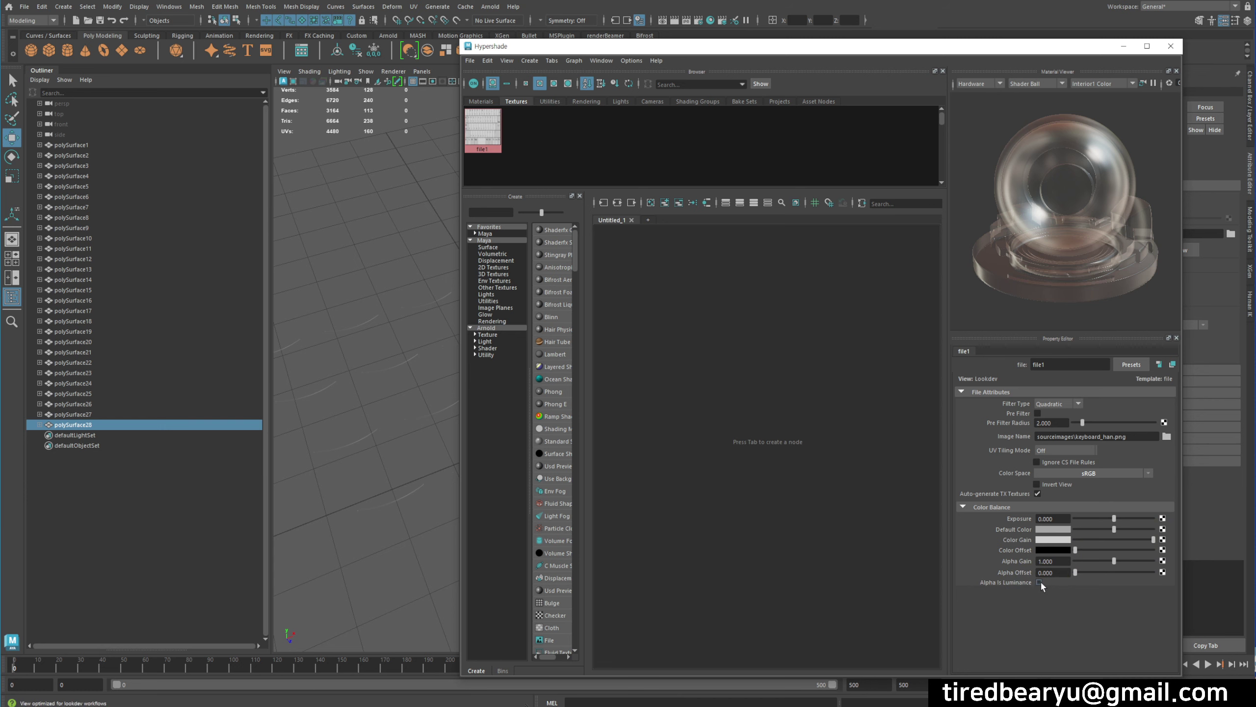
Load the keyboard legend PNG into the file node and link it to the material's base color
left_click(1043, 585)
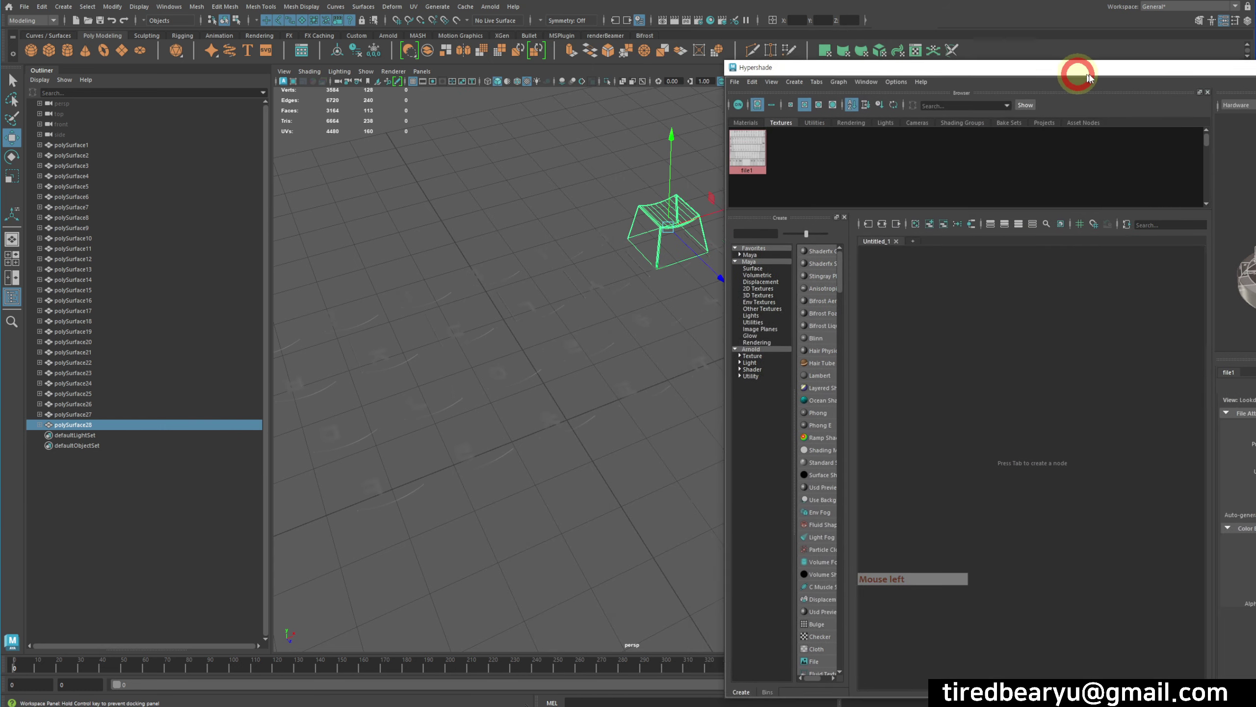
middle_click(717, 317)
left_click(686, 326)
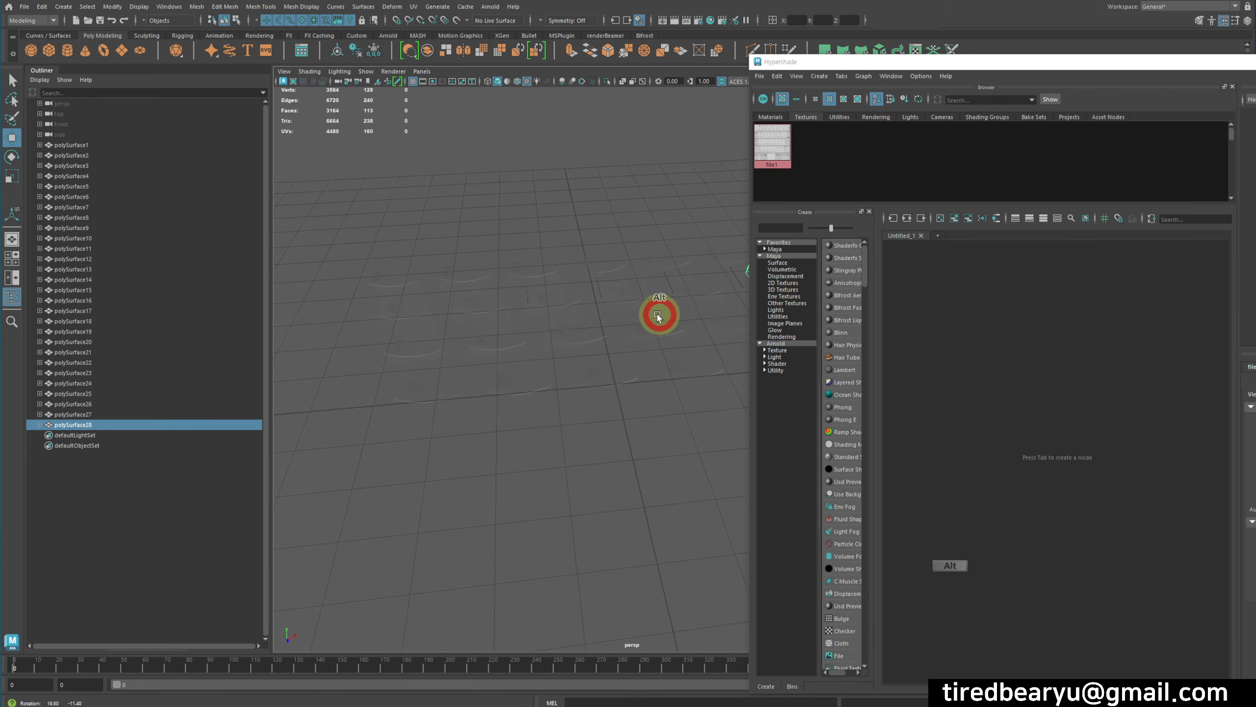
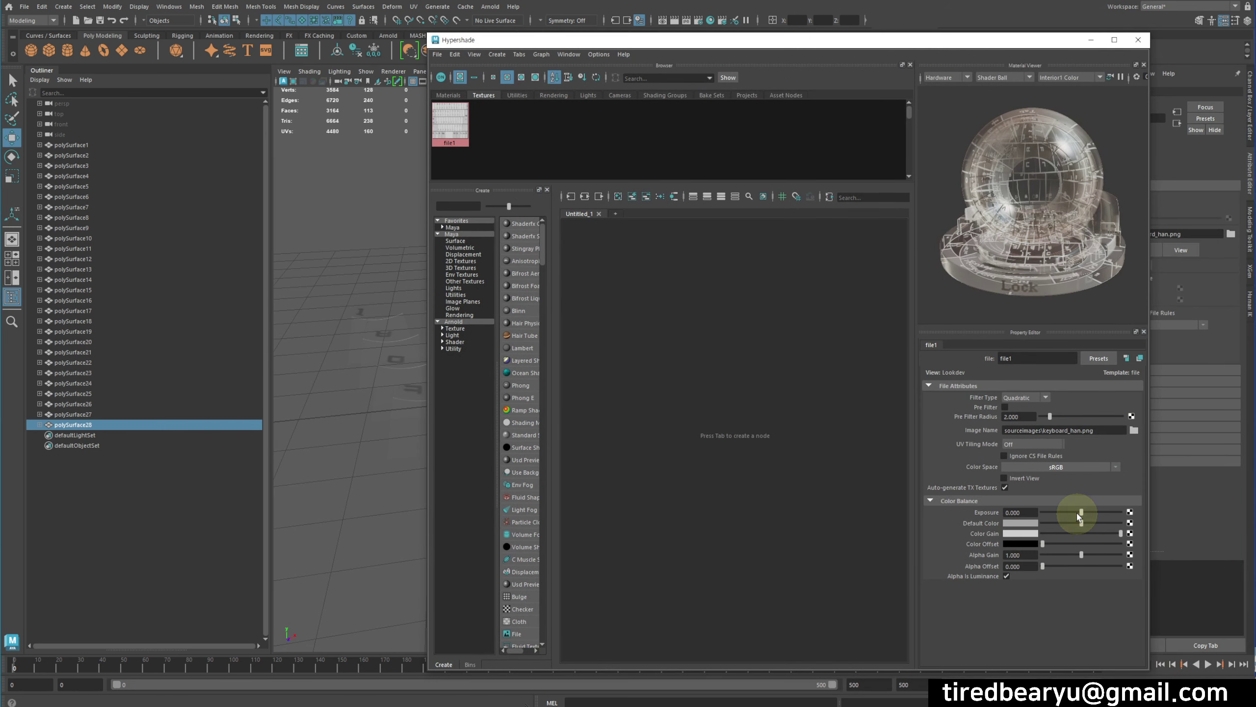
left_click(1031, 482)
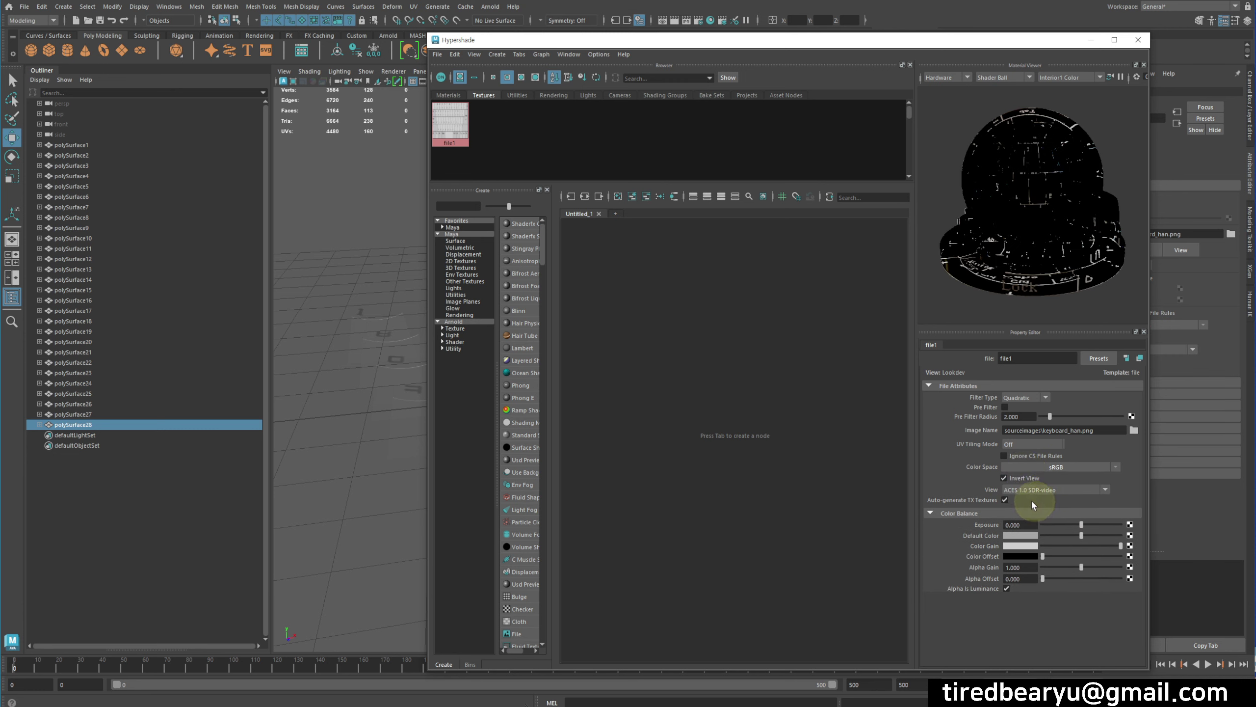
key("ctrl+z")
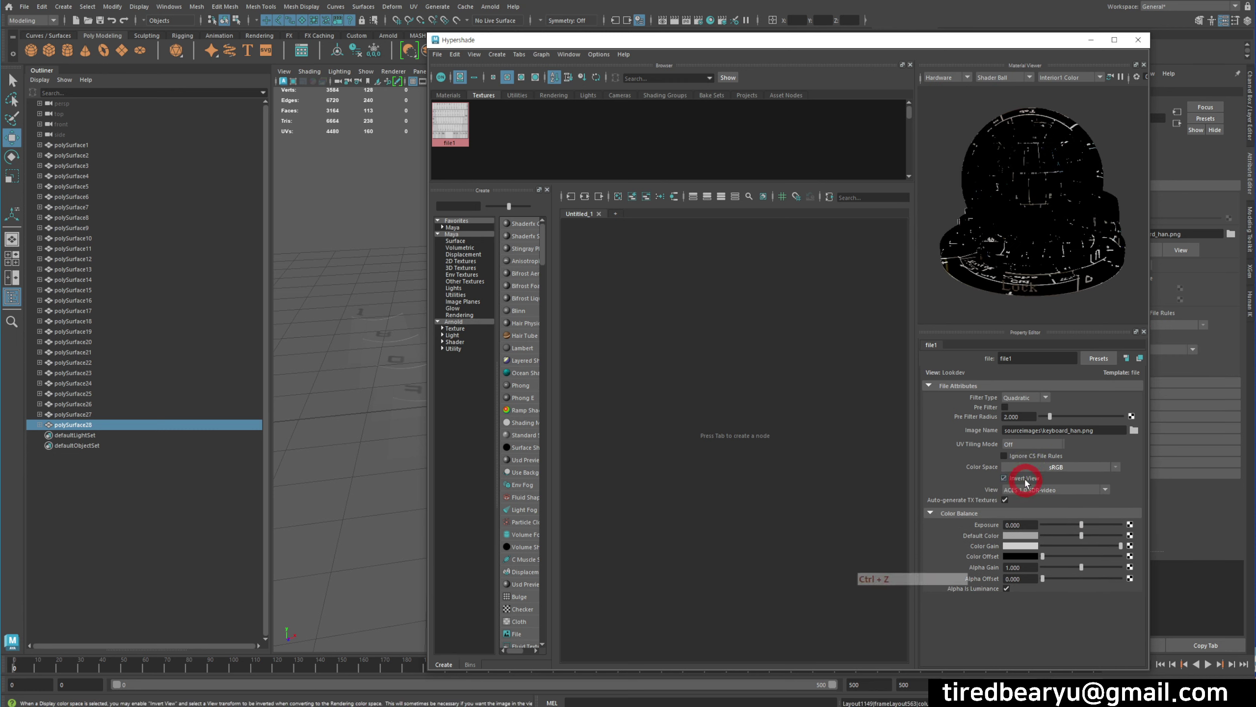
left_click(1029, 482)
left_click(1005, 50)
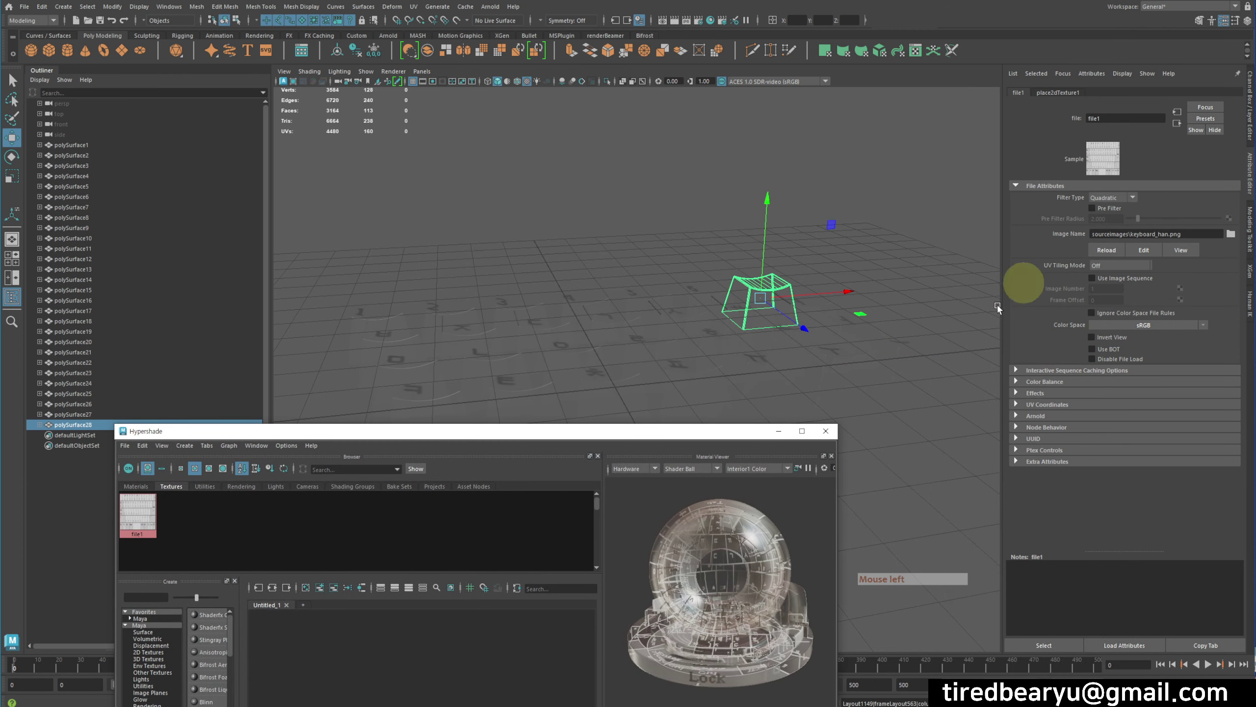
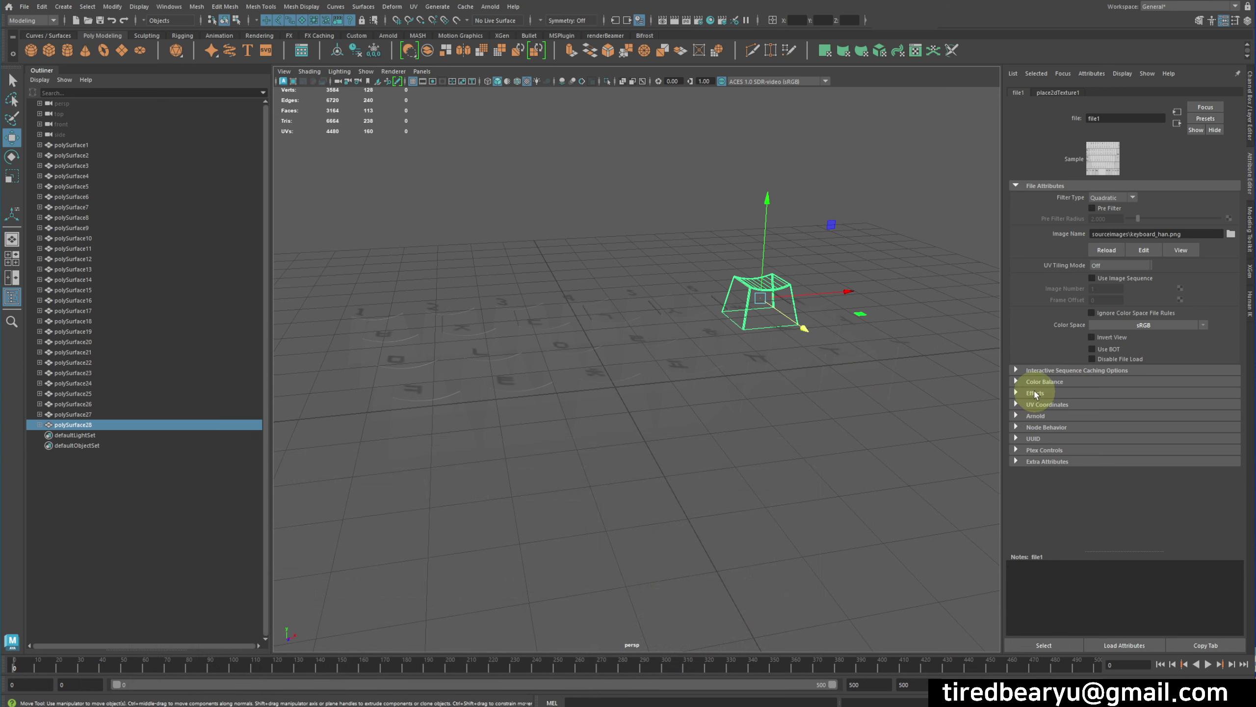
Switch the viewport to textured display (6) and zoom in close on the lettered keycaps
left_click(1039, 394)
left_click(1106, 426)
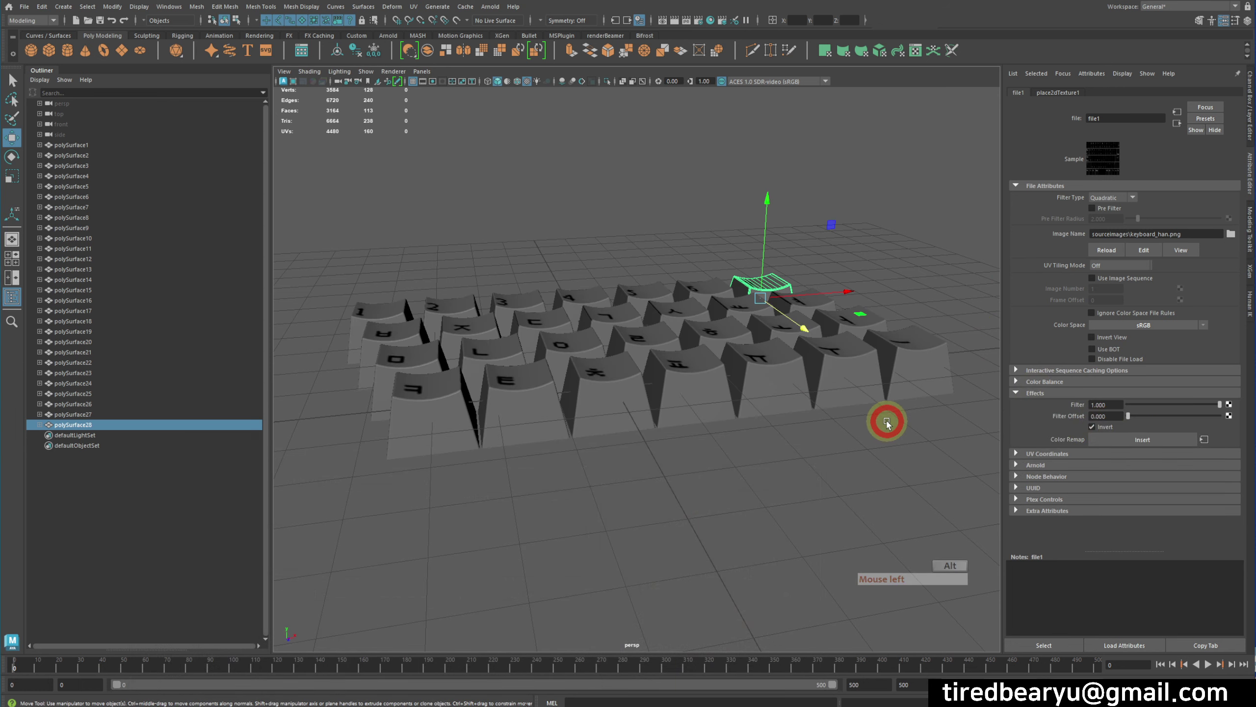
middle_click(725, 457)
left_click(786, 357)
left_click(723, 336)
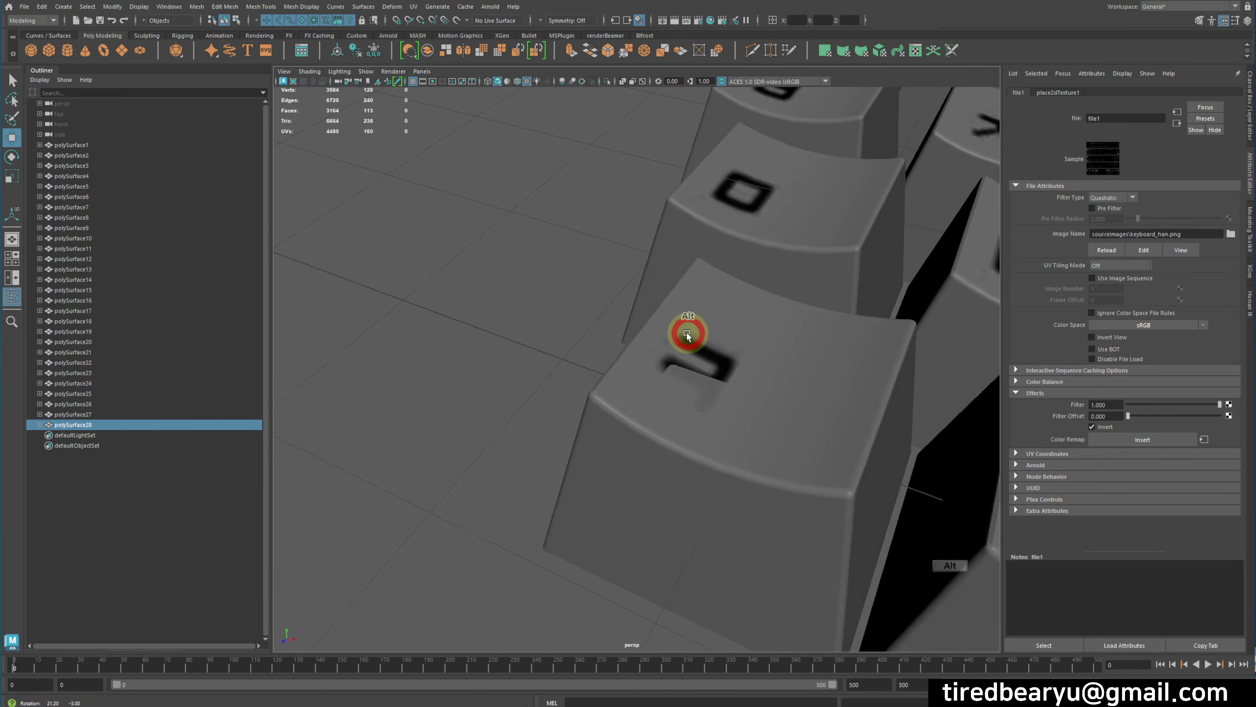
right_click(715, 338)
left_click(716, 397)
middle_click(699, 398)
Select a single keycap and show its standardSurface2 material in the Attribute Editor
left_click(1181, 126)
left_click(607, 396)
double_click(1244, 94)
Raise standardSurface2's Transmission weight and adjust transmission colour and depth so keys turn translucent
double_click(1224, 96)
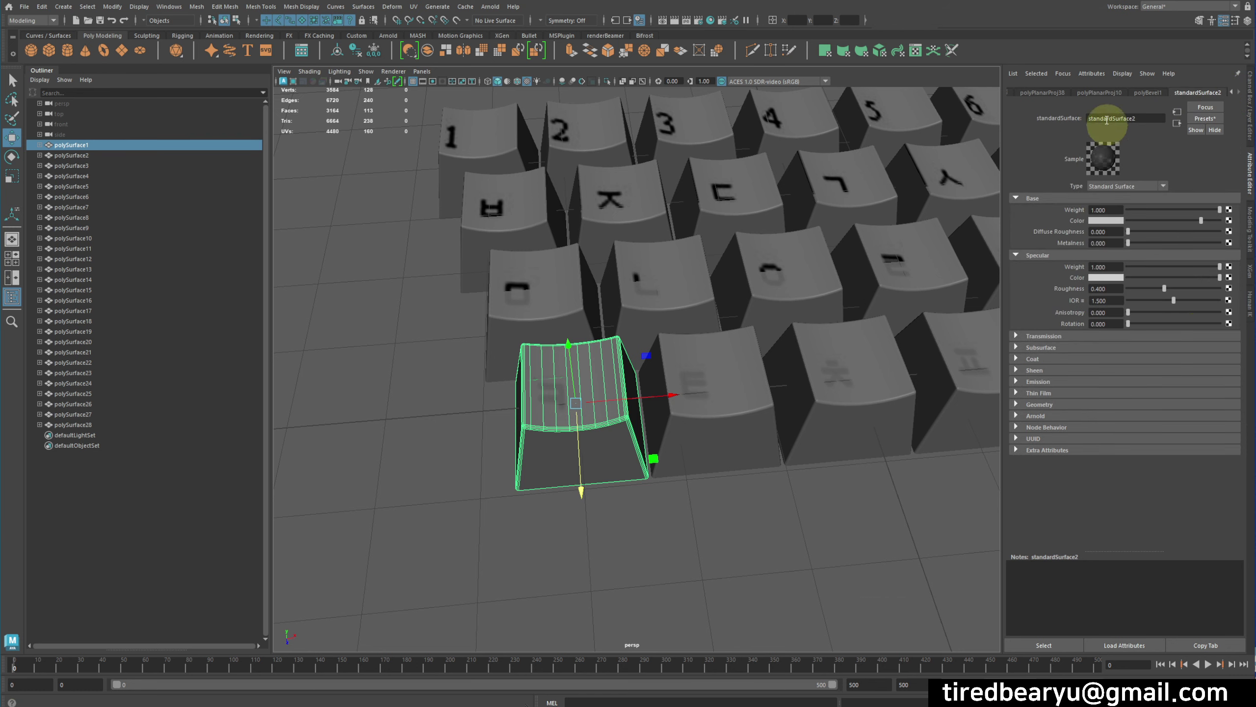
left_click(1042, 341)
middle_click(847, 428)
left_click(805, 436)
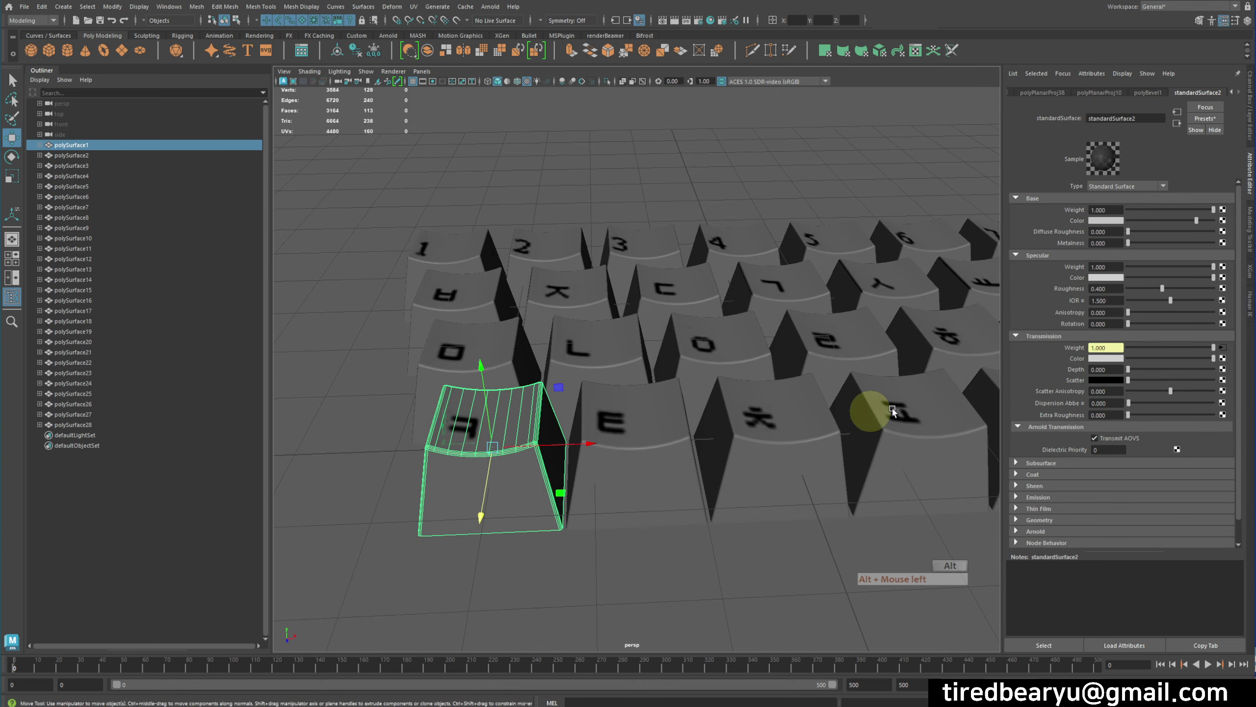
left_click(1162, 363)
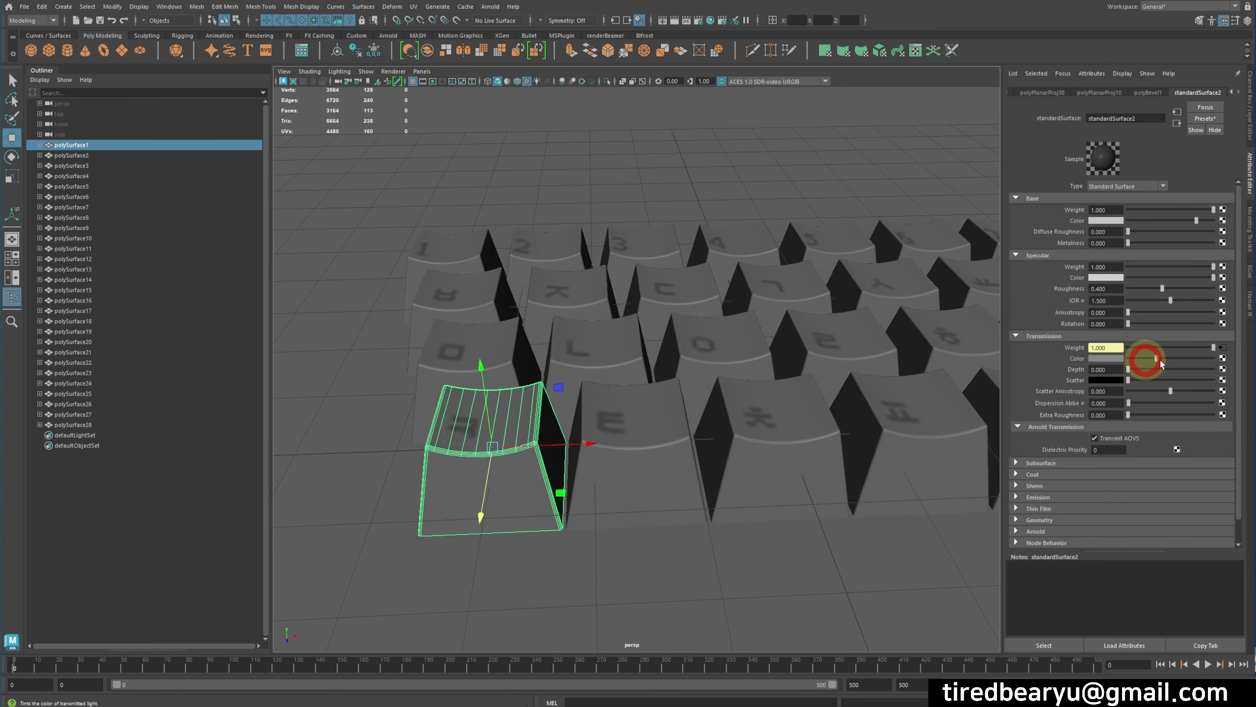
left_click(847, 418)
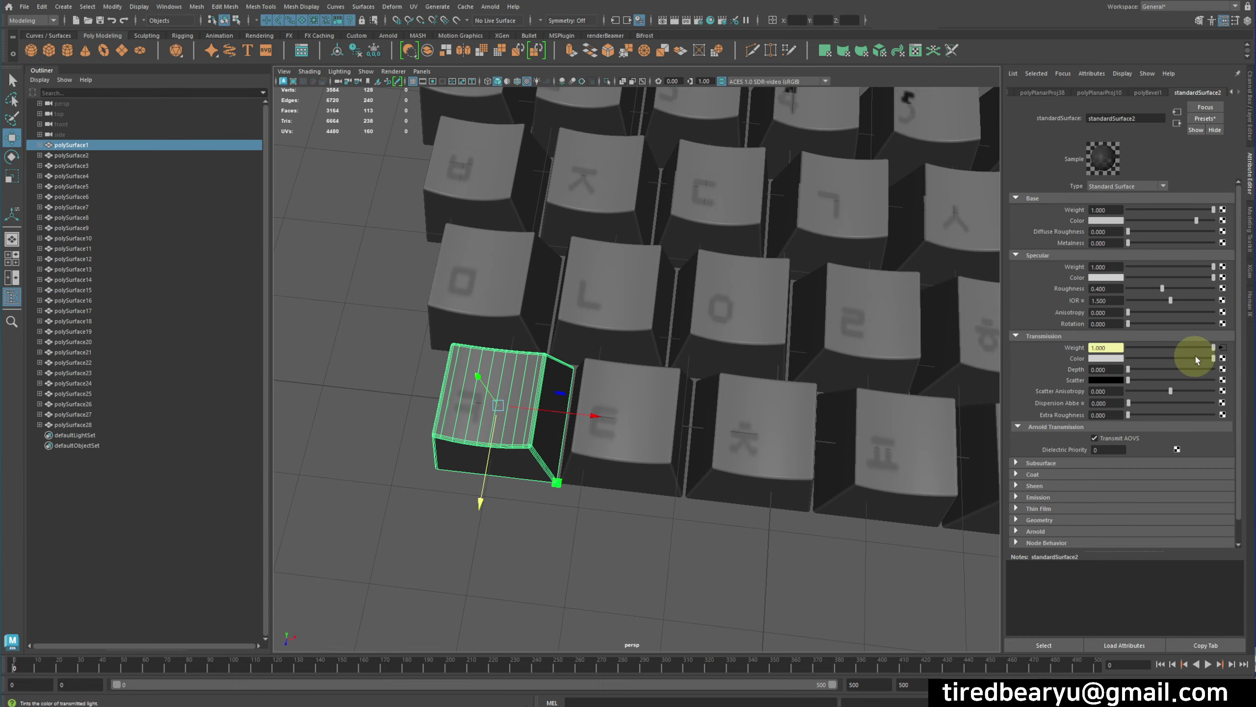
left_click(1190, 361)
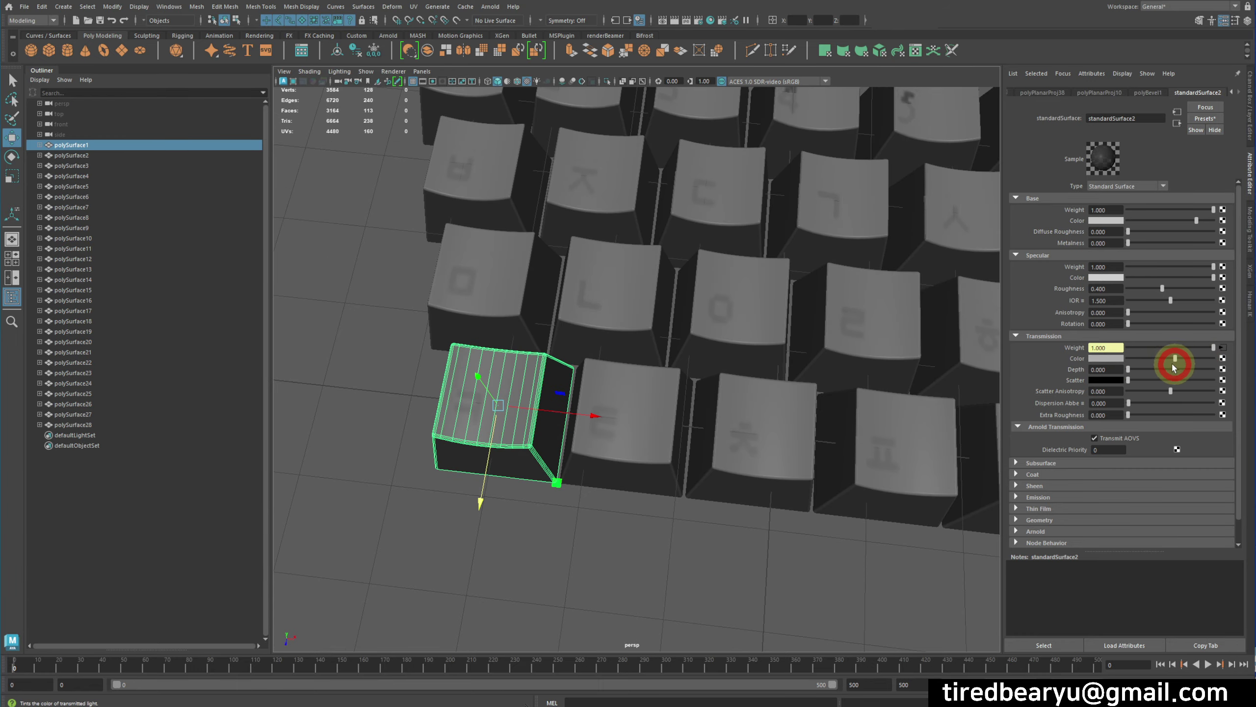
left_click(931, 381)
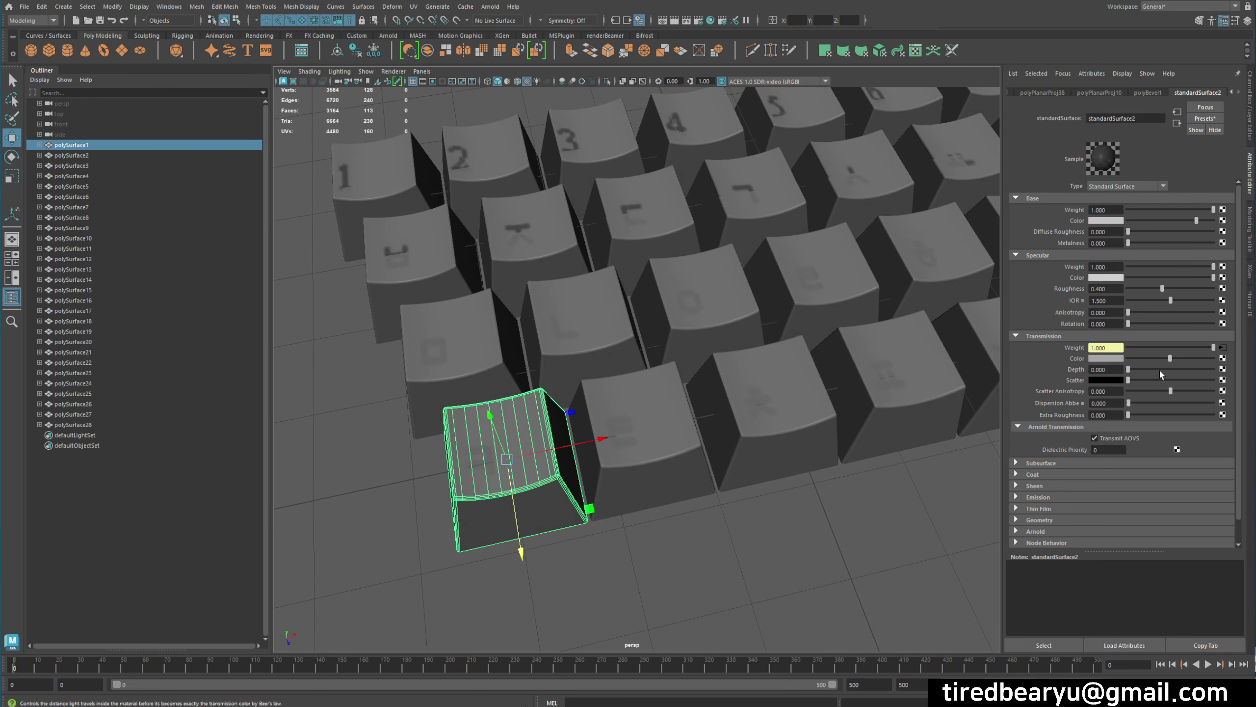
left_click(821, 418)
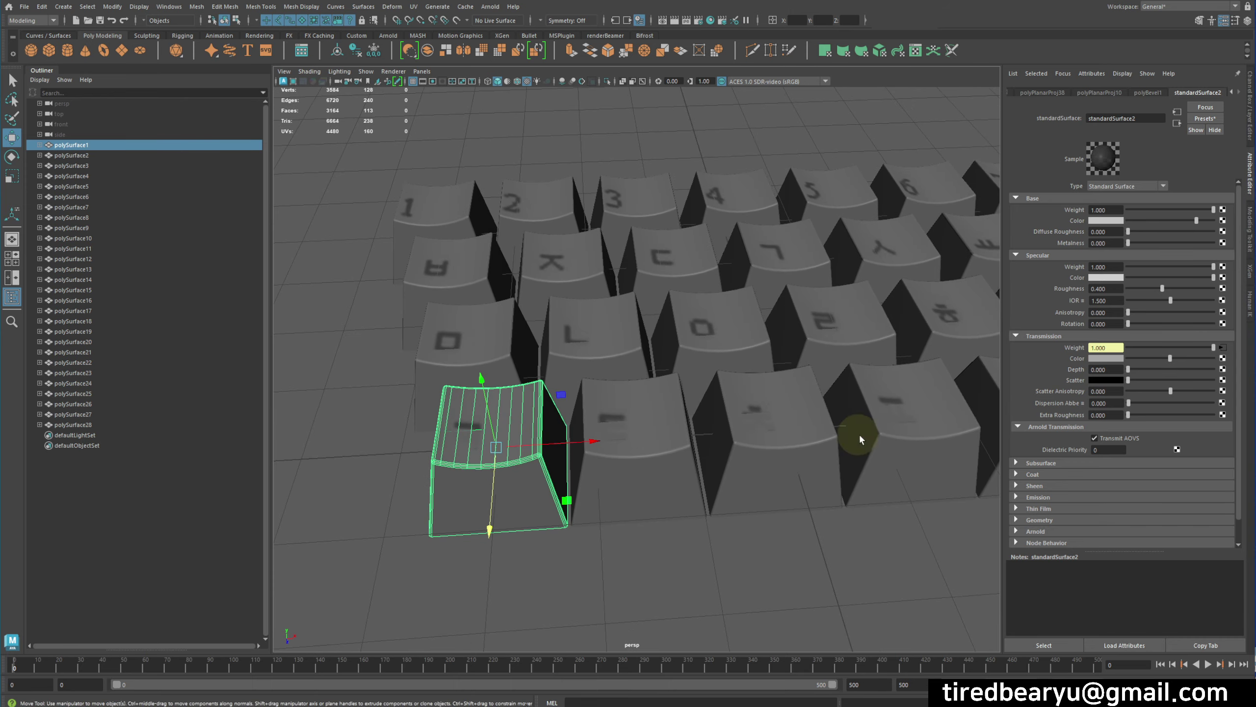
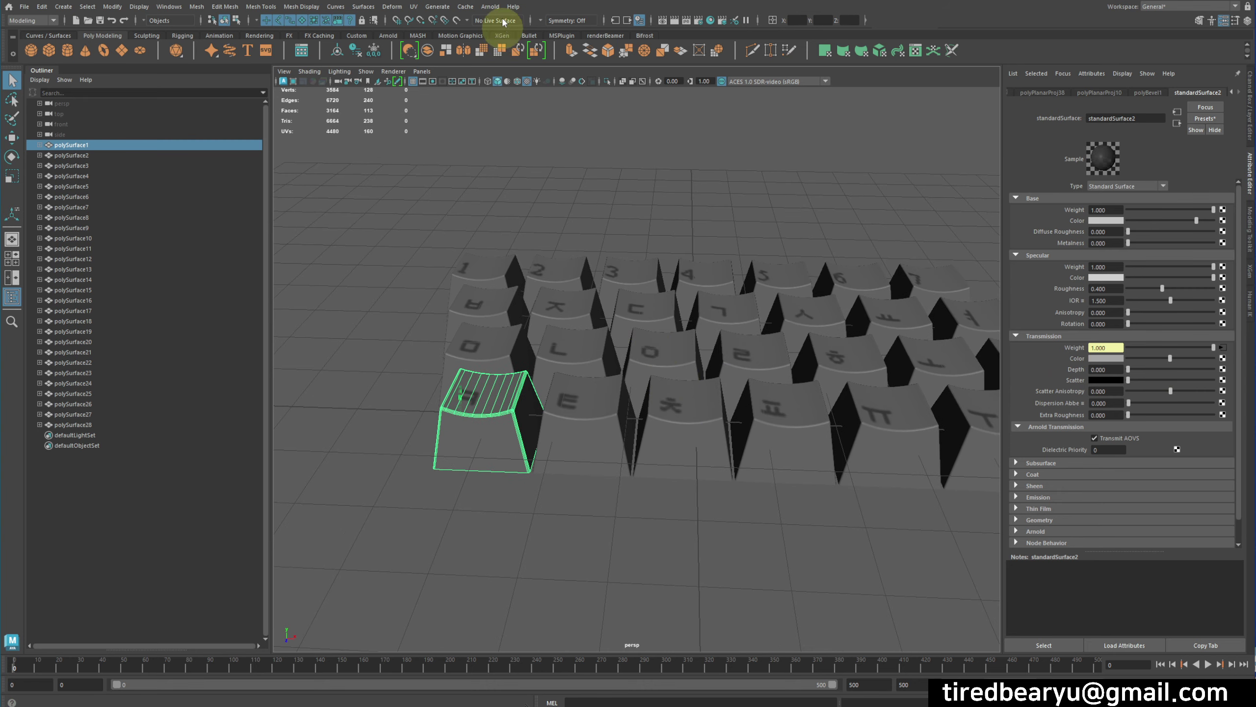
Create an Arnold Area Light and set its Rotate X to 90 so it lies flat
left_click(498, 6)
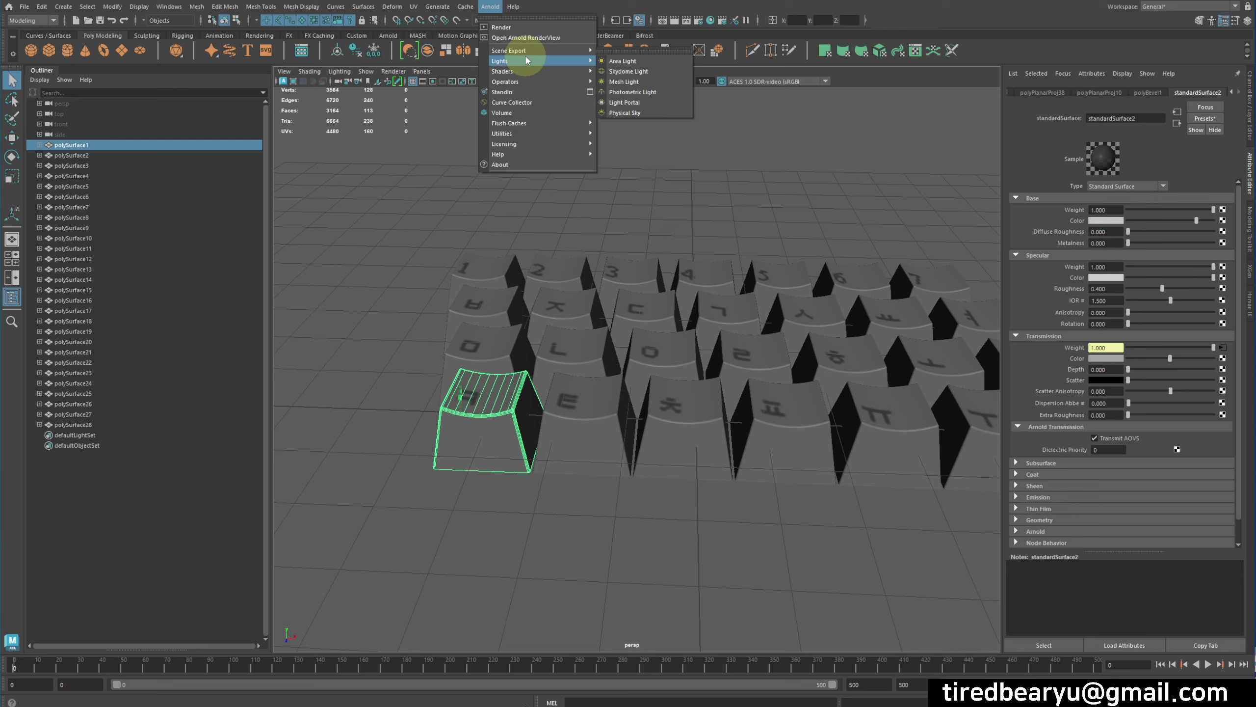
left_click(654, 63)
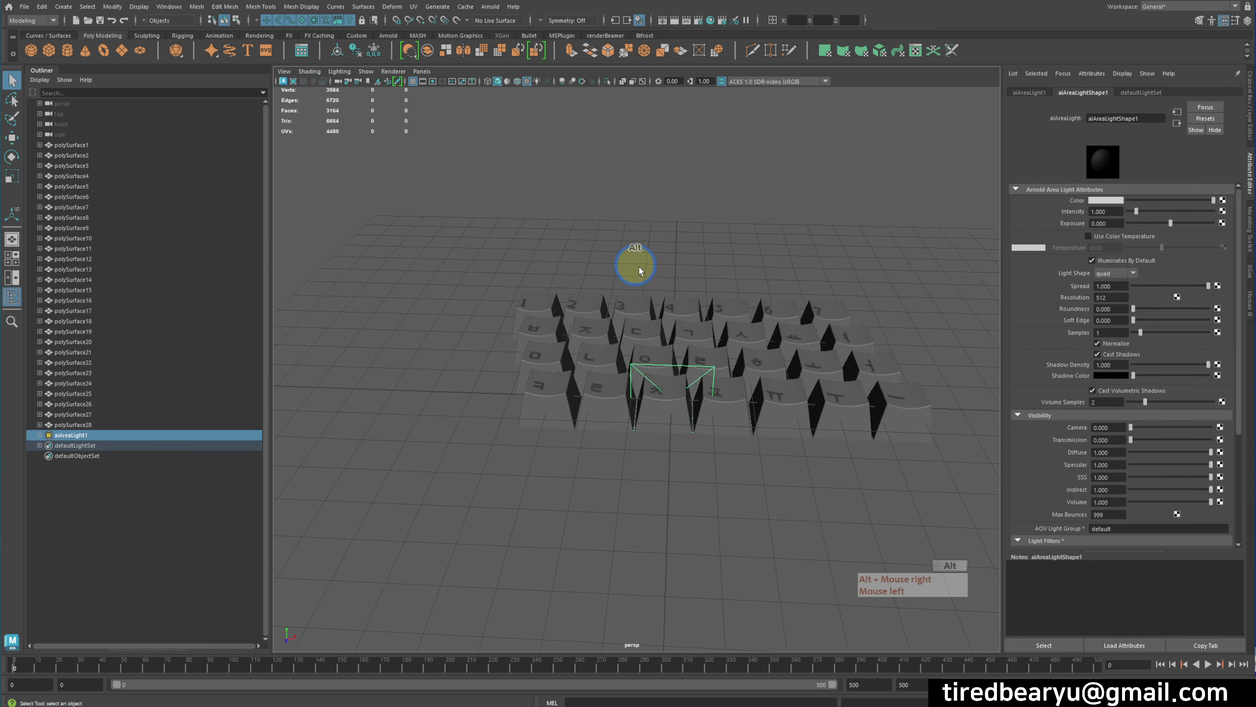
right_click(708, 326)
left_click(708, 327)
key("e")
left_click(675, 376)
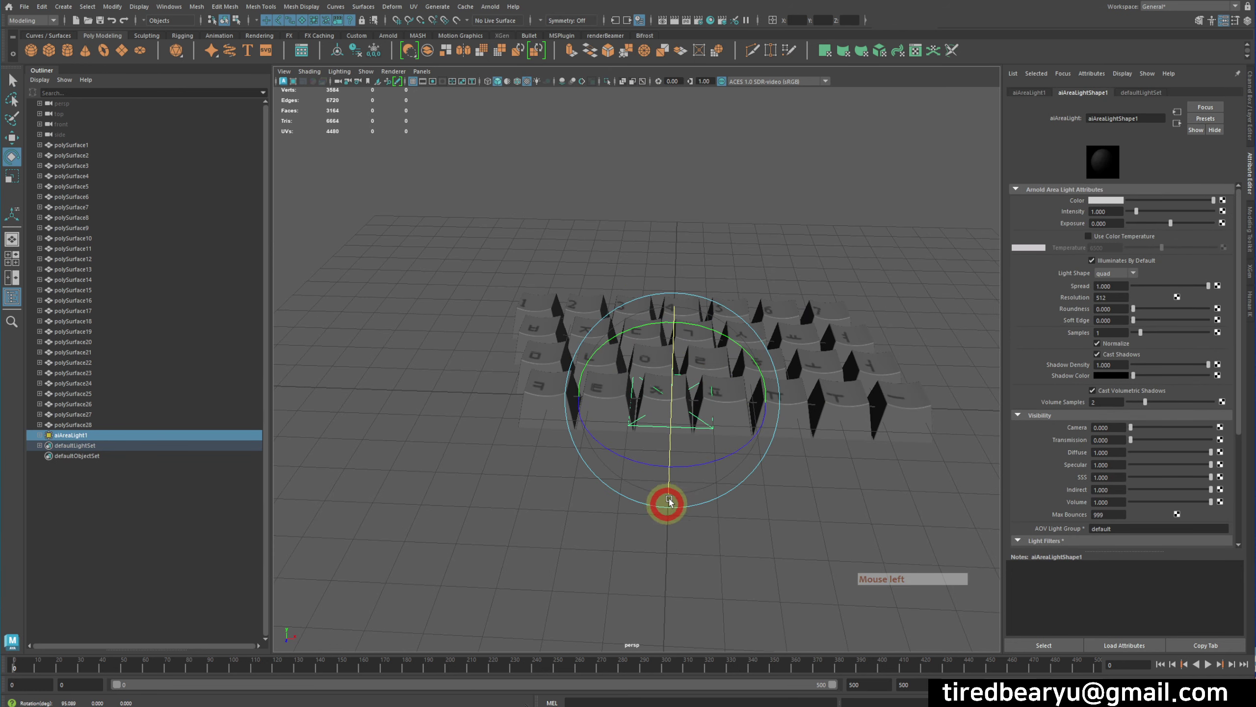
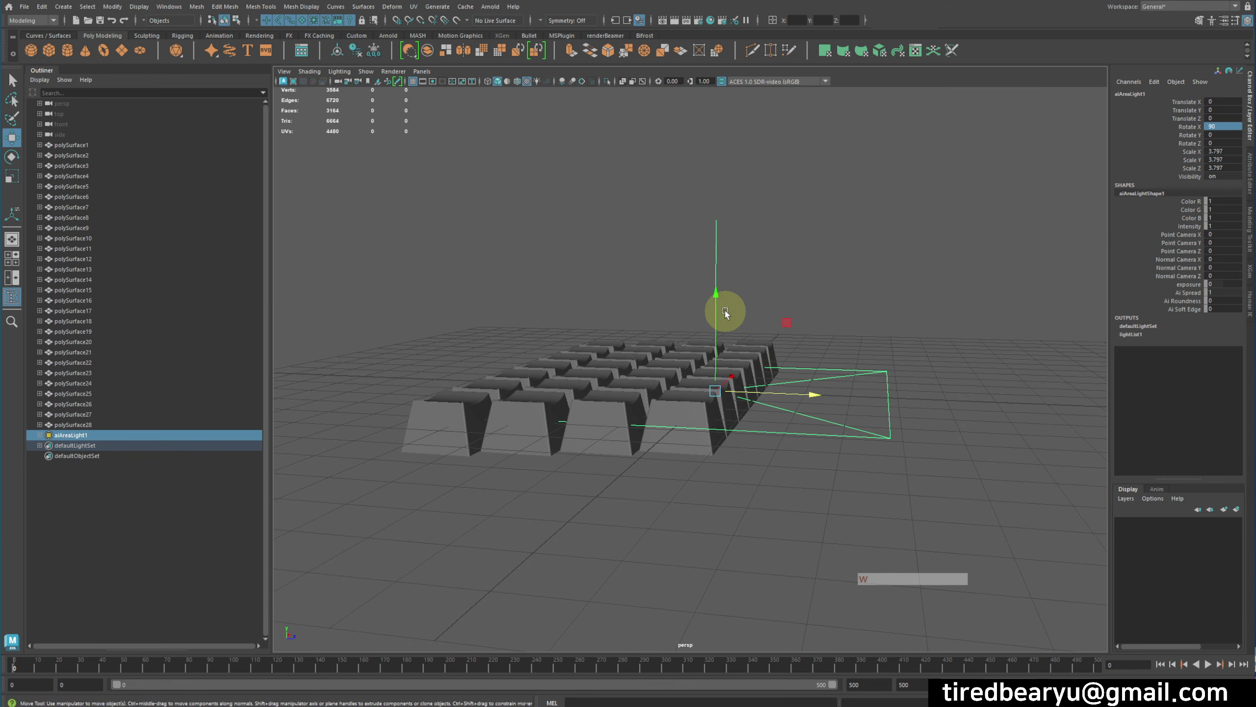
left_click(722, 300)
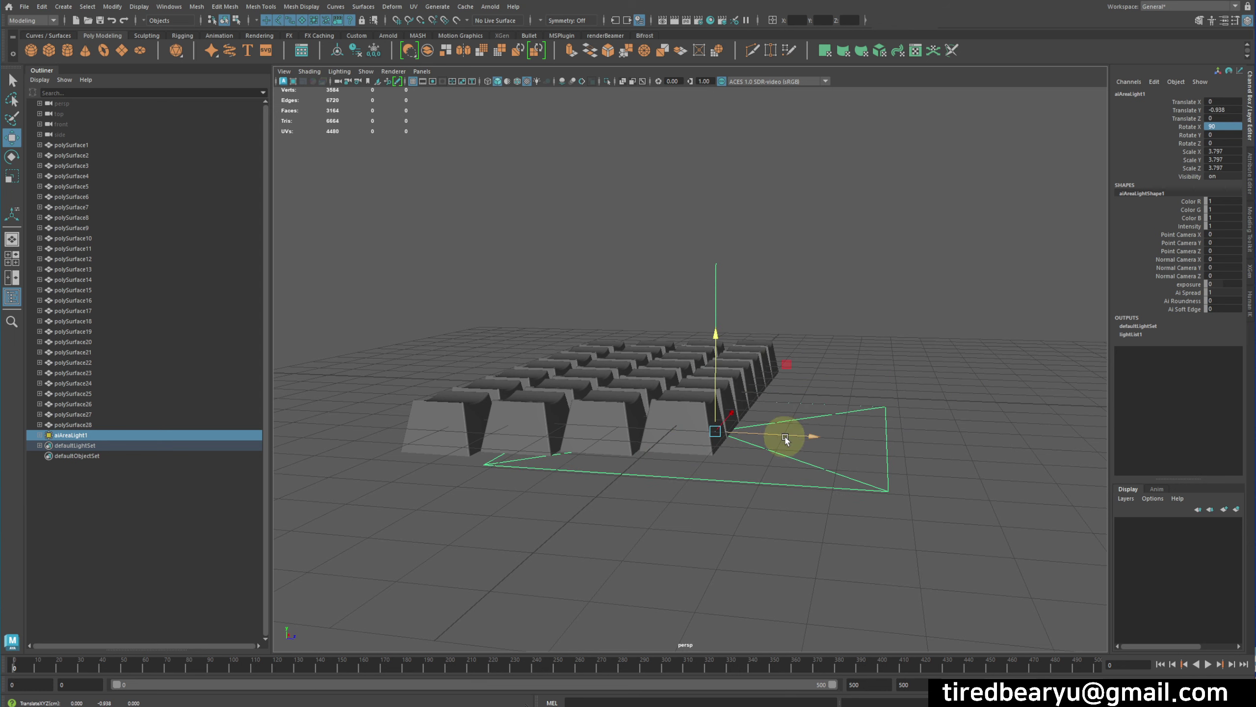
Move the area light beneath the keycaps and toward the grid's centre
left_click(747, 432)
key("r")
left_click(733, 426)
left_click(729, 409)
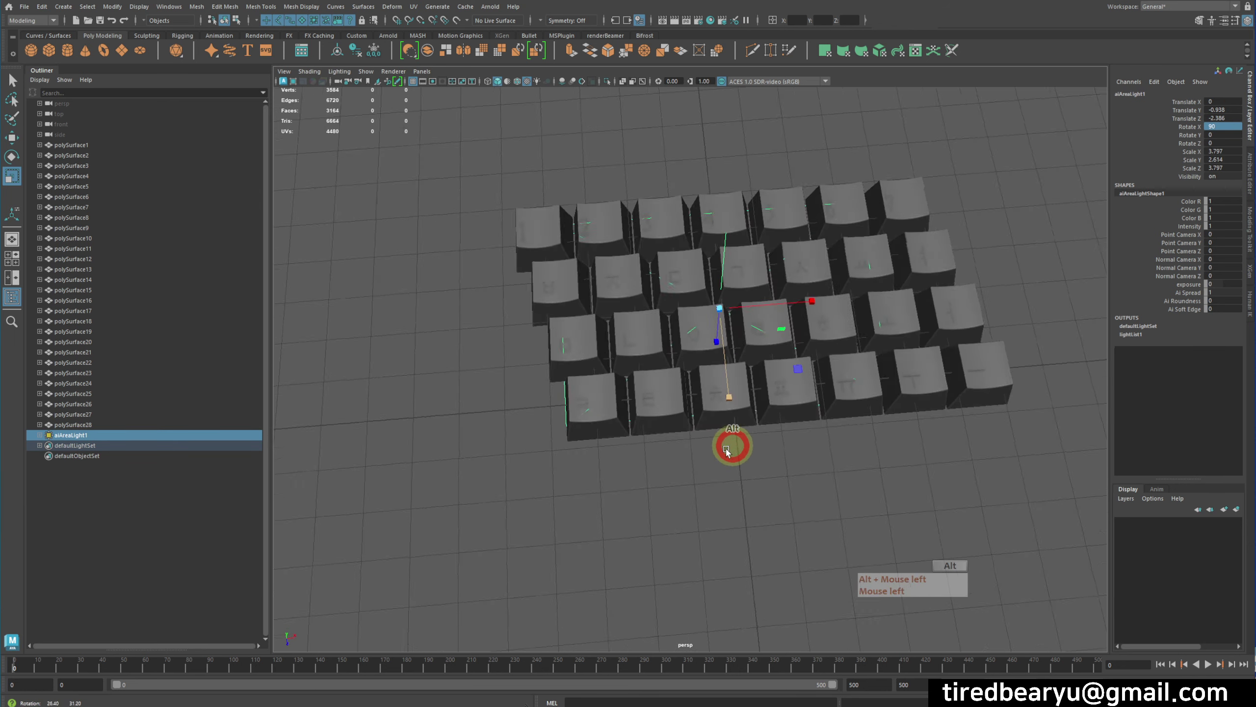
key("w")
left_click(845, 319)
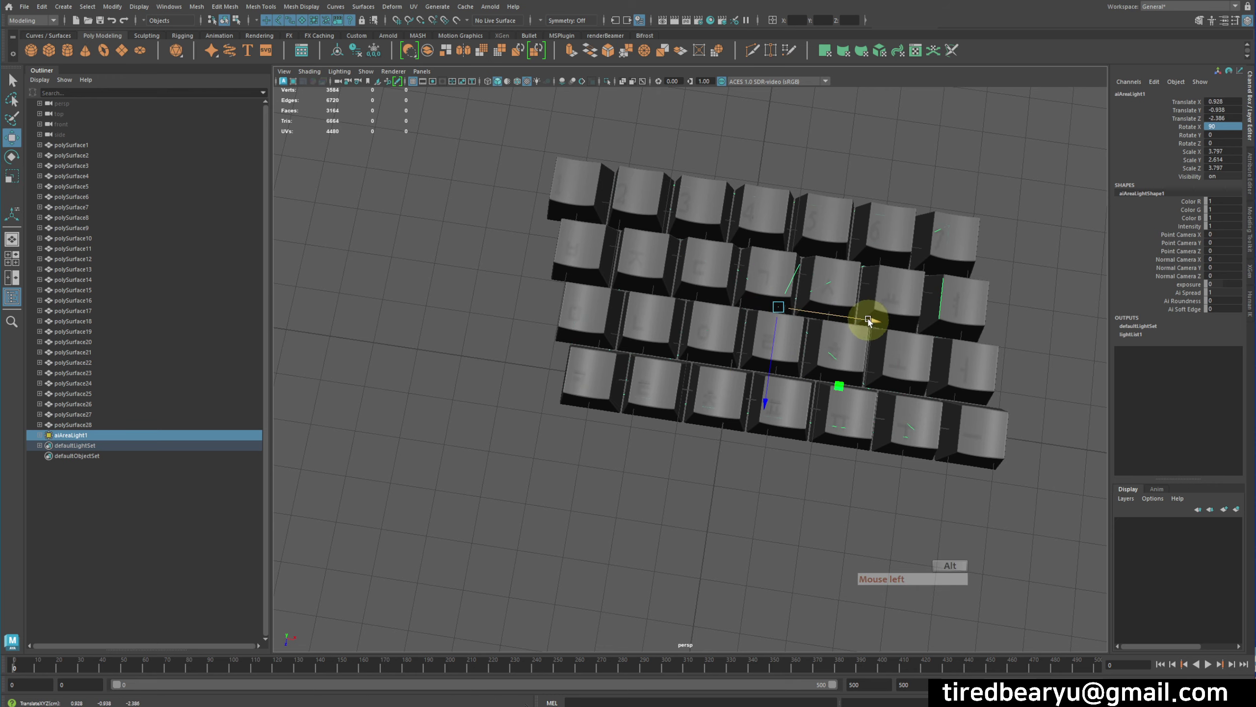
middle_click(842, 353)
left_click(823, 367)
right_click(823, 348)
left_click(911, 356)
left_click(854, 332)
right_click(854, 332)
left_click(809, 288)
Scale the area light in X and Z to span the whole key grid
key("r")
left_click(854, 424)
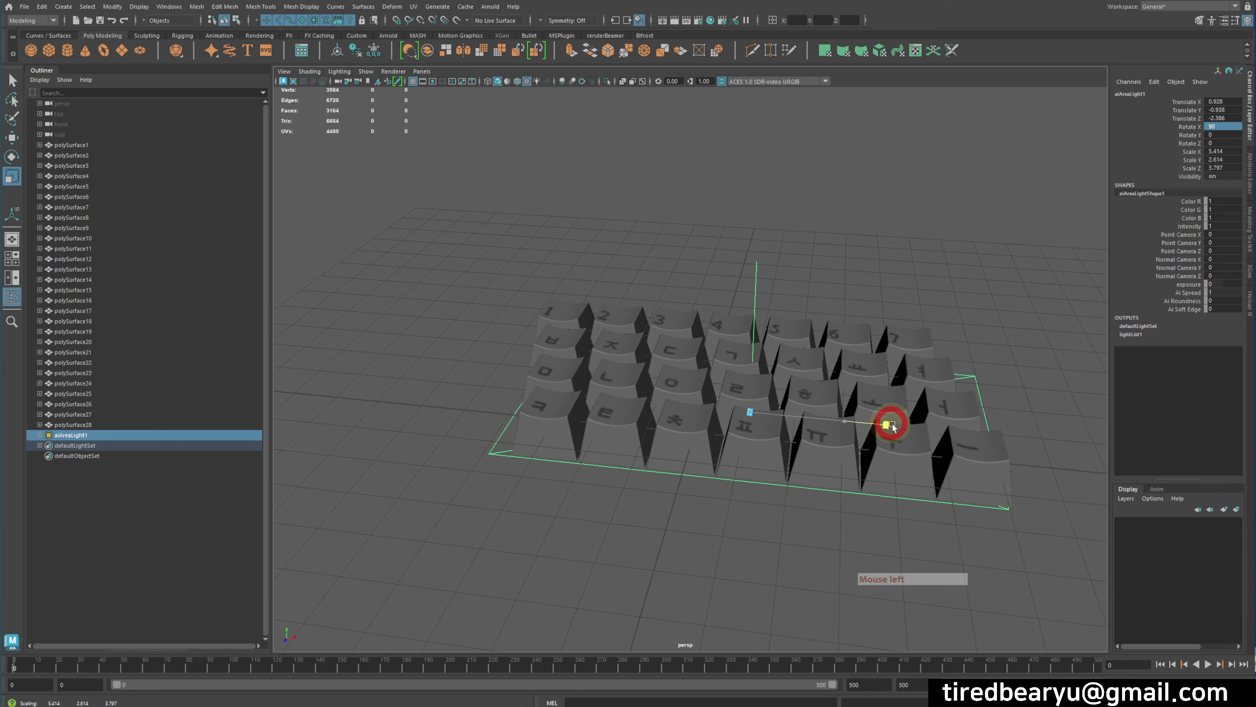
right_click(841, 415)
left_click(826, 404)
right_click(836, 396)
left_click(836, 396)
left_click(826, 392)
right_click(792, 380)
key("q")
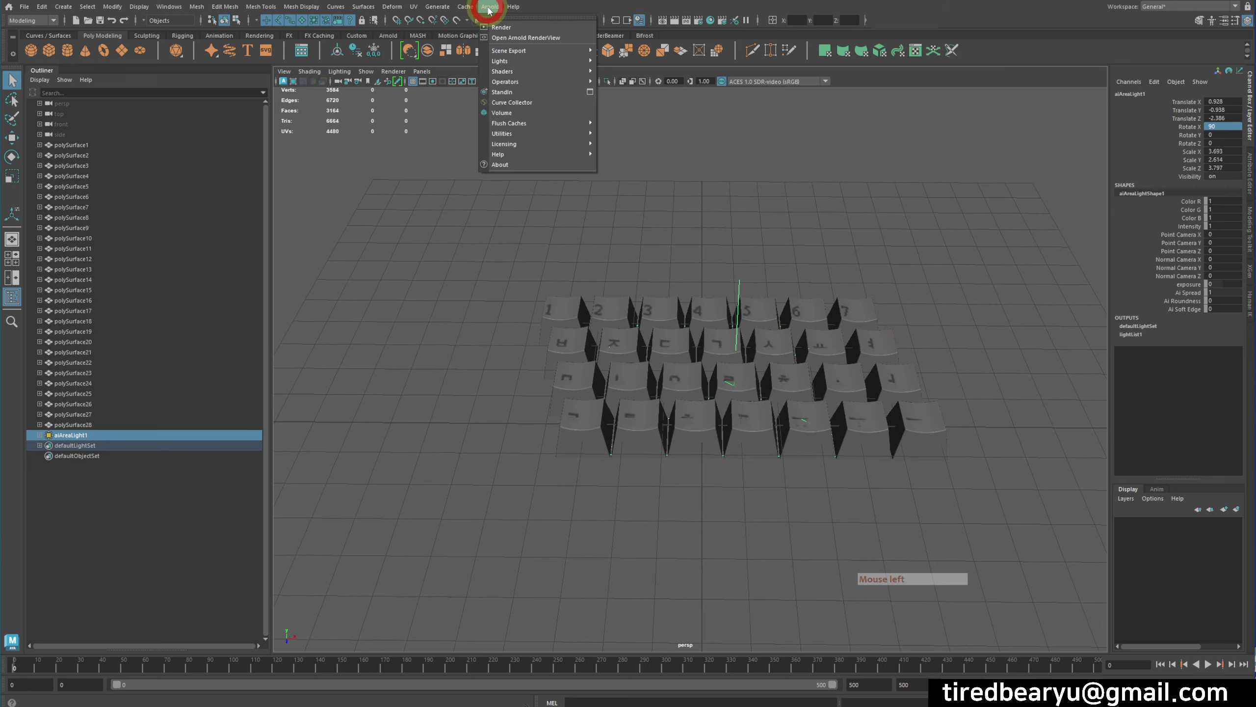
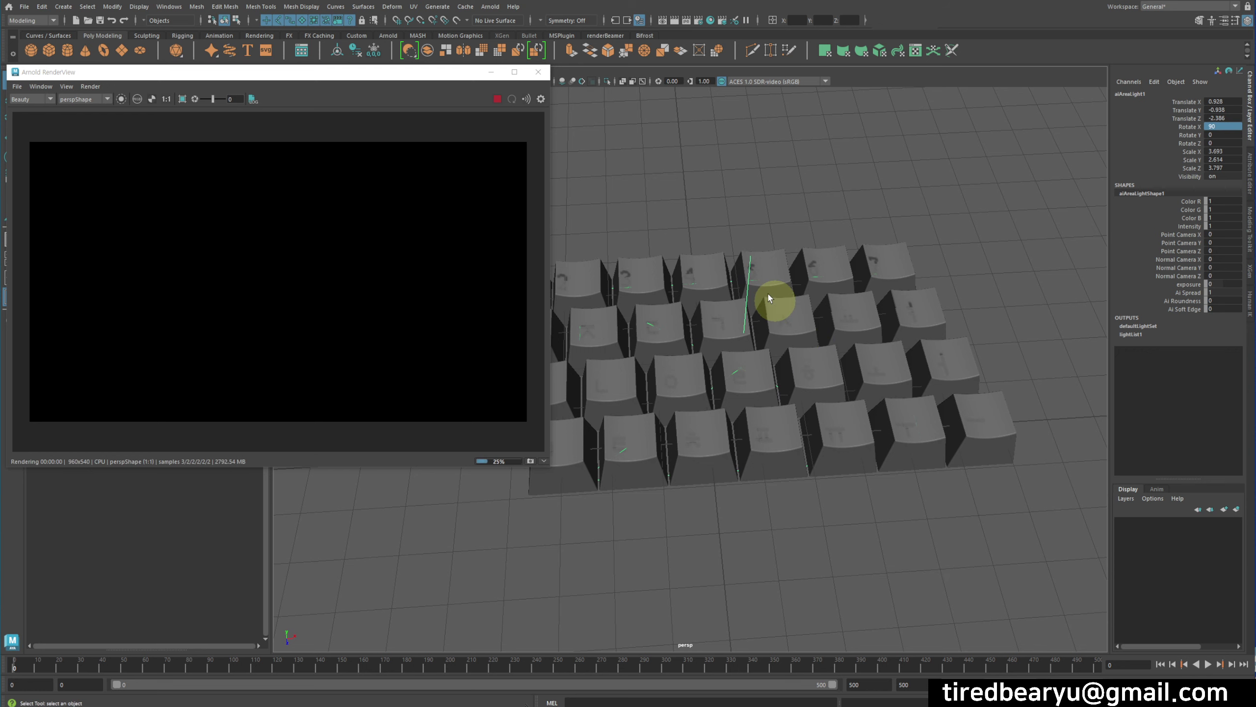
Raise aiAreaLightShape1's Intensity by typing 10 so the keycaps render brighter
key("ctrl+a")
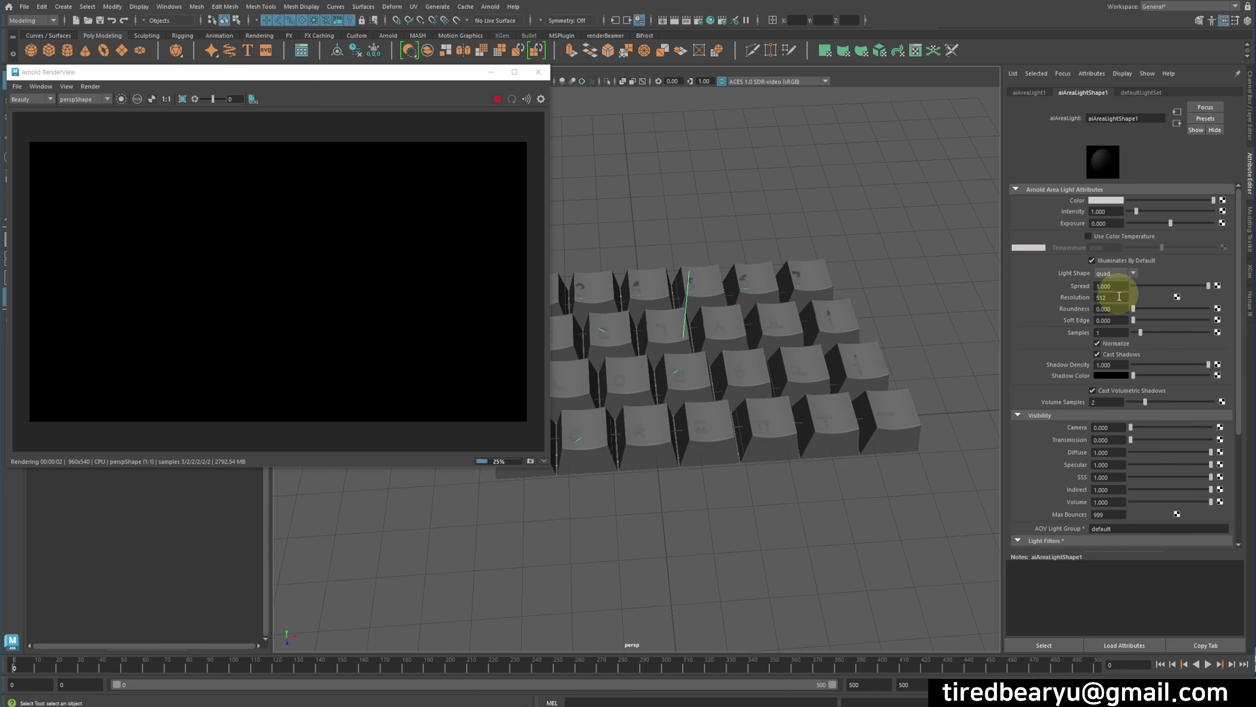
left_click(1211, 225)
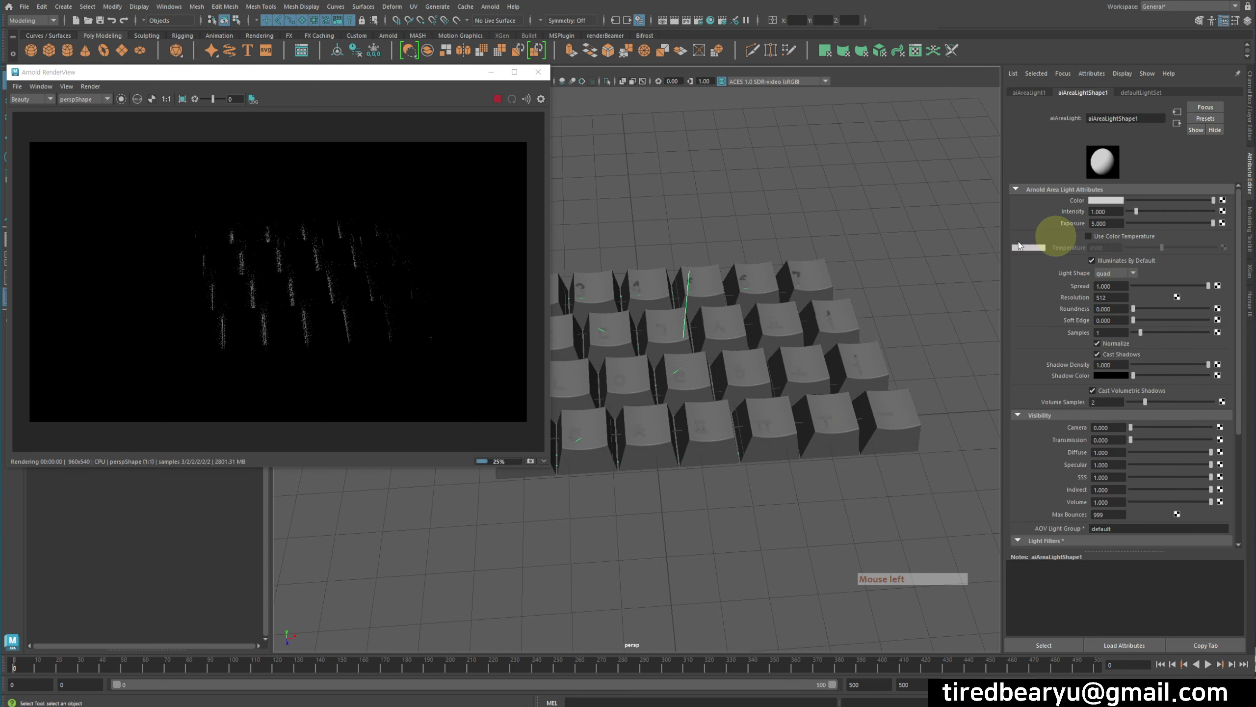
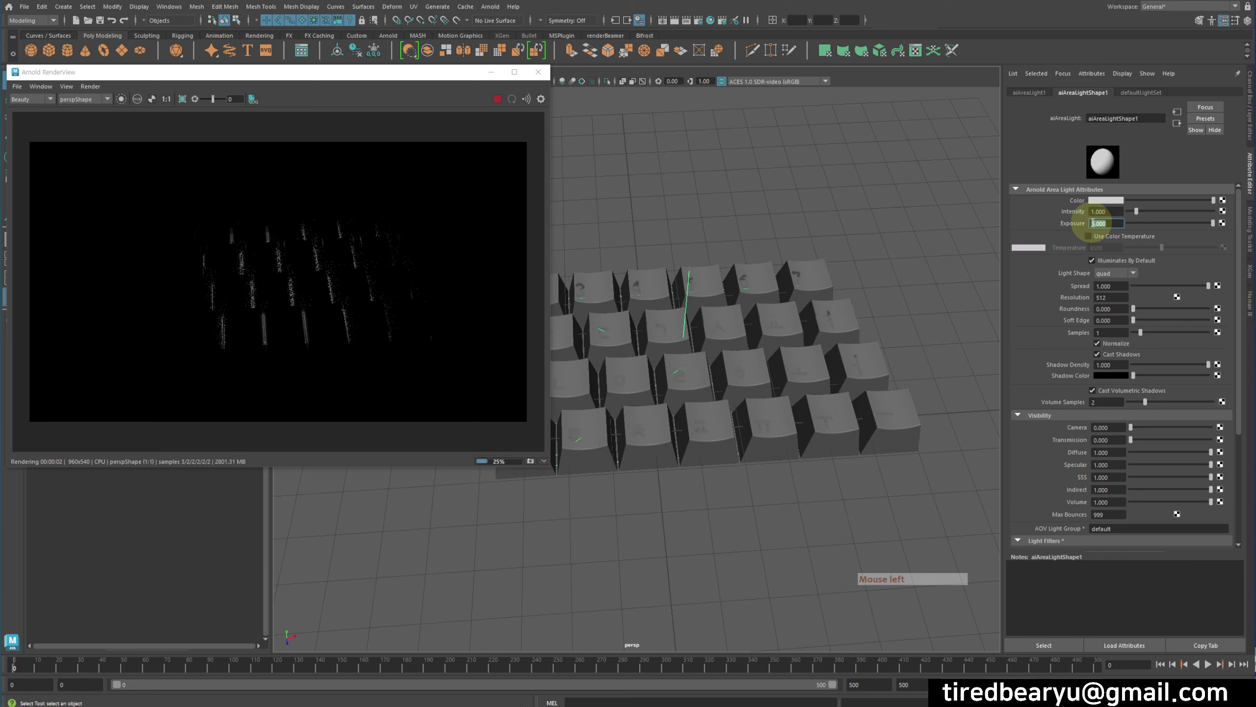
key("KP_1")
key("KP_0")
key("Return")
key("KP_0")
key("Return")
key("KP_0")
key("Return")
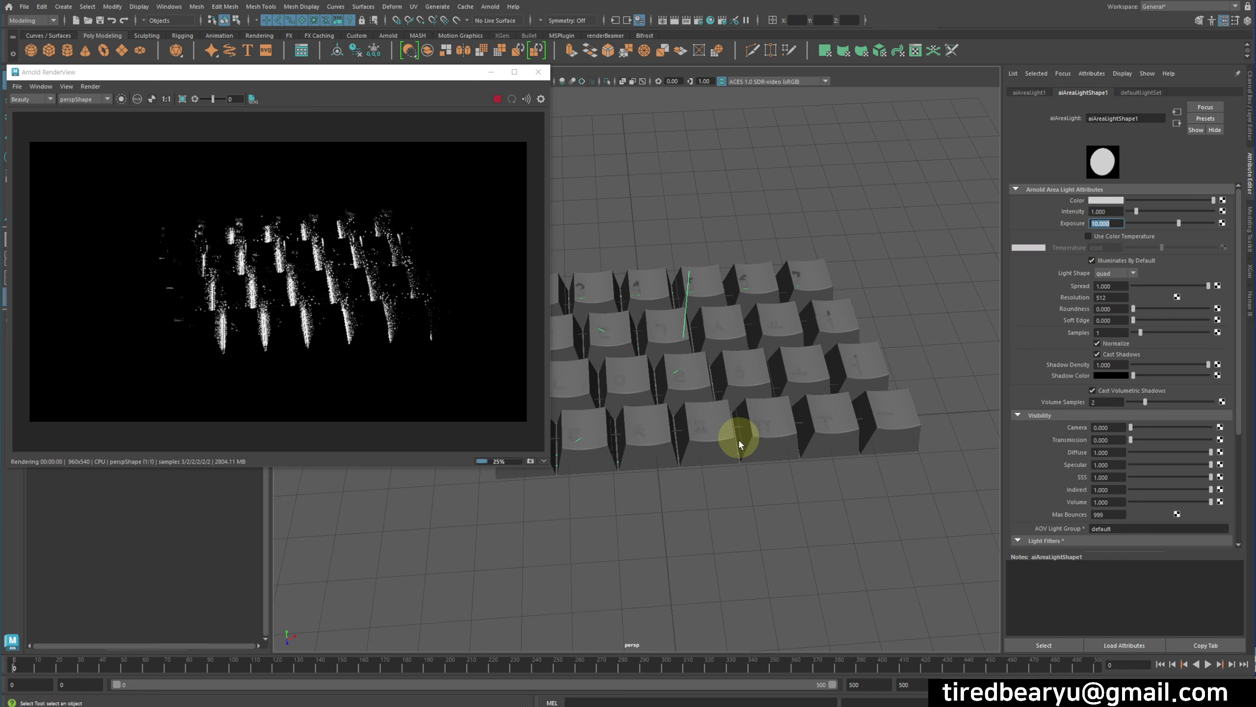
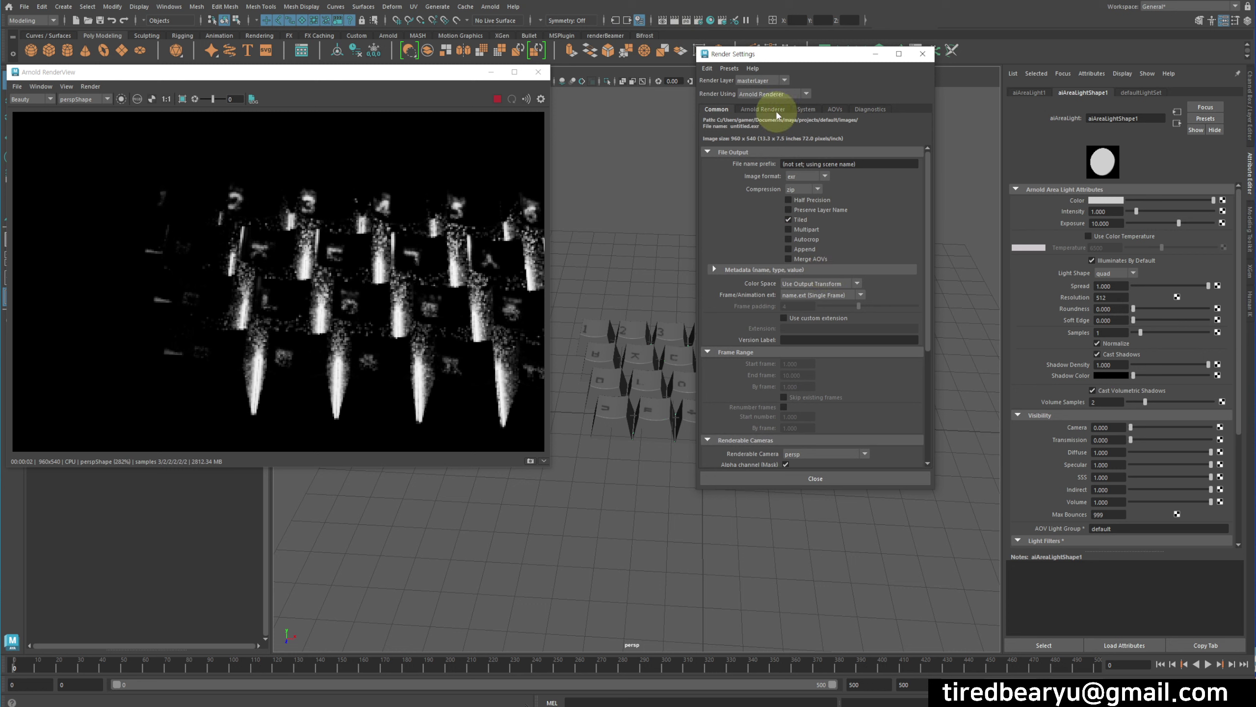
Add an aiAtmosphereVolume under Arnold Renderer > Environment with Density 0.051
left_click(780, 113)
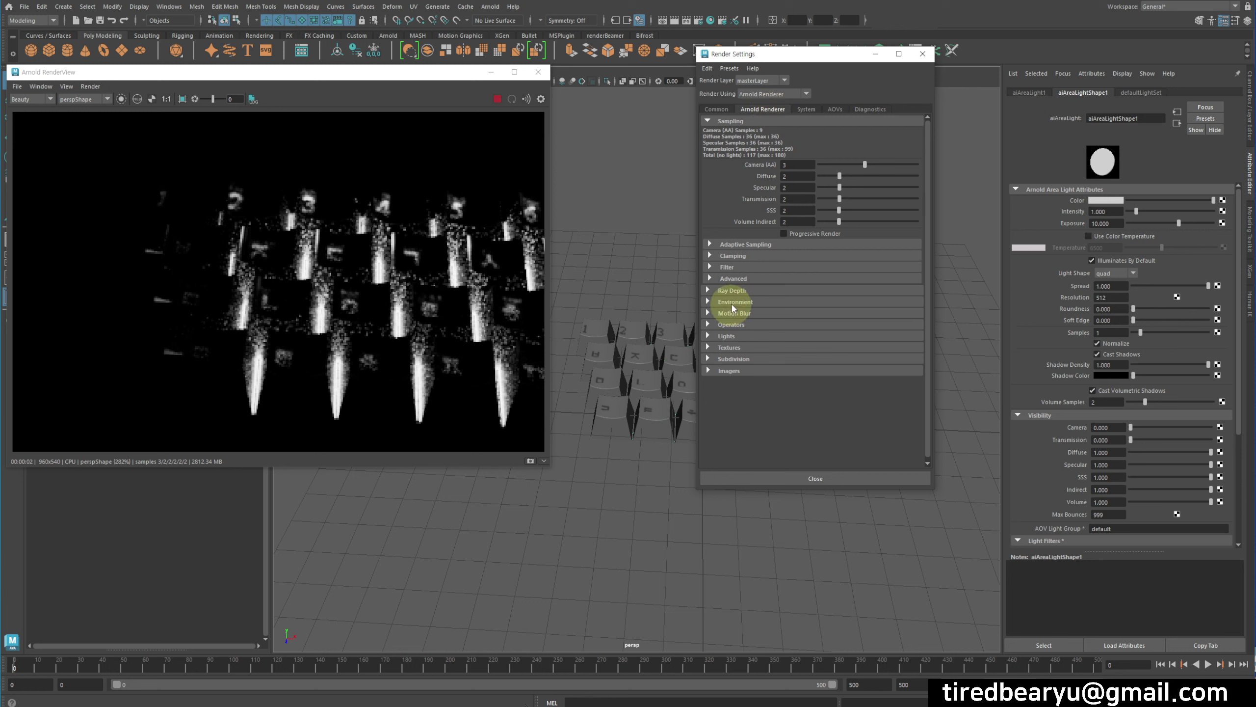
left_click(736, 307)
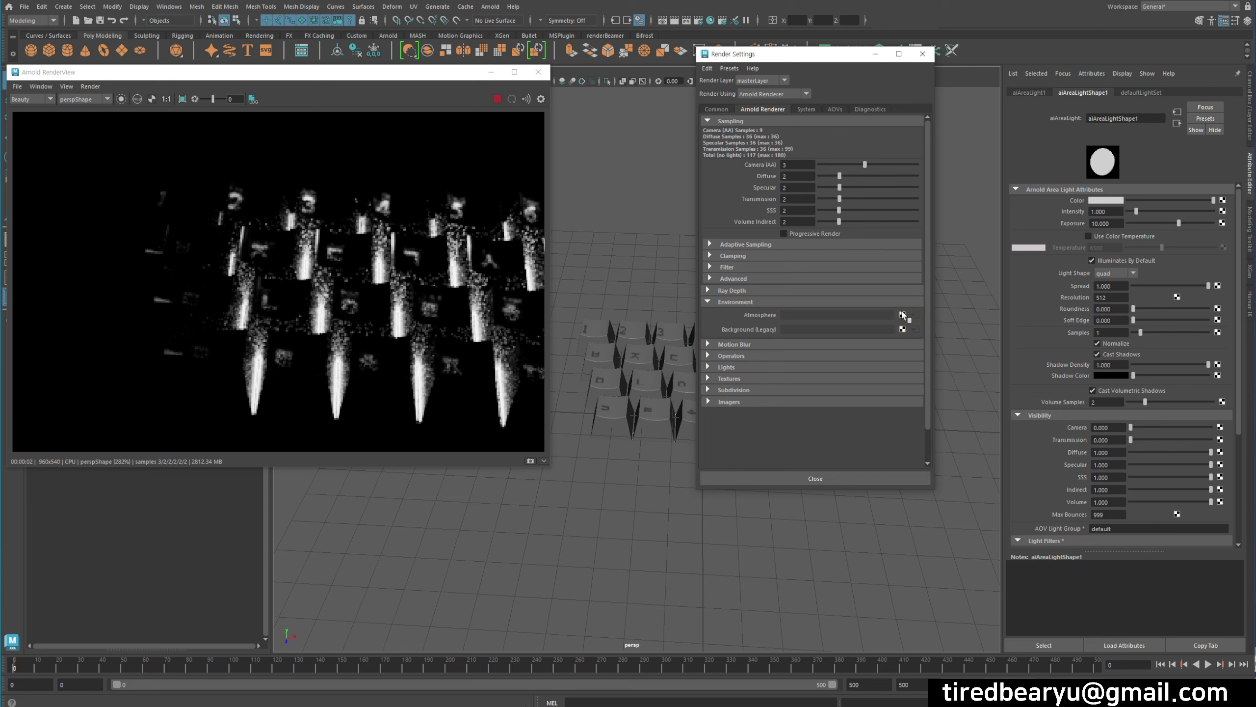
left_click(906, 315)
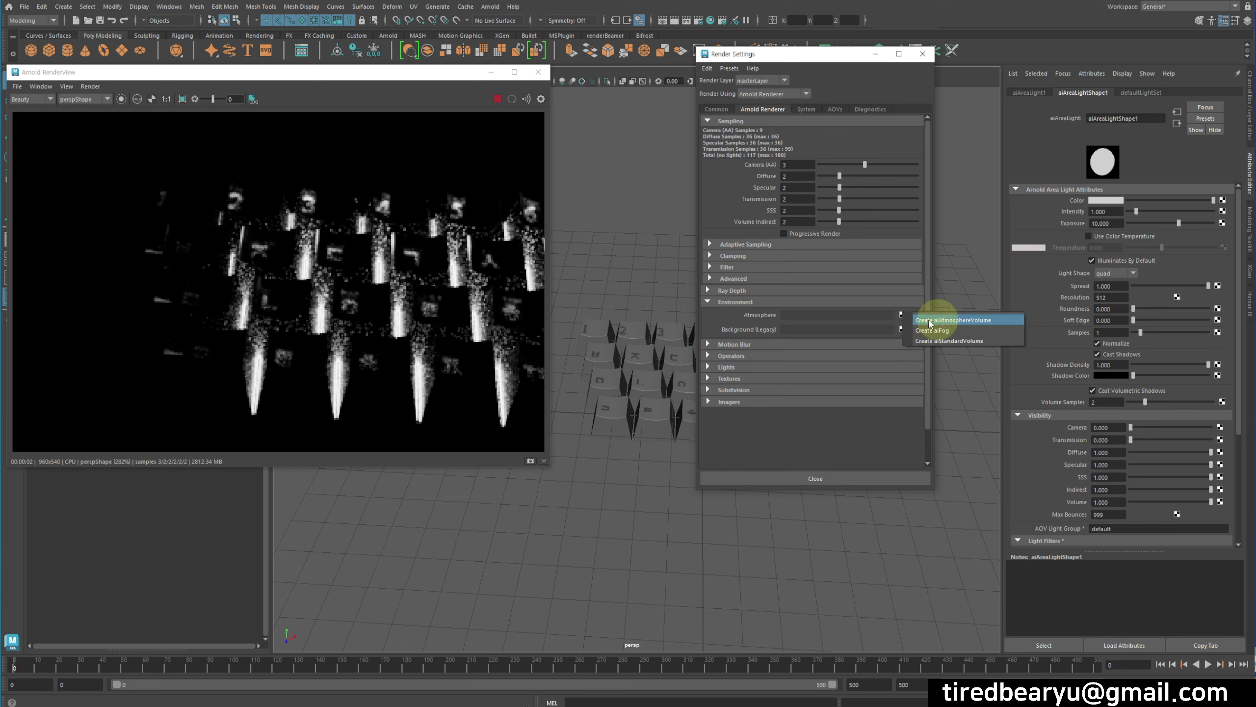
left_click(960, 322)
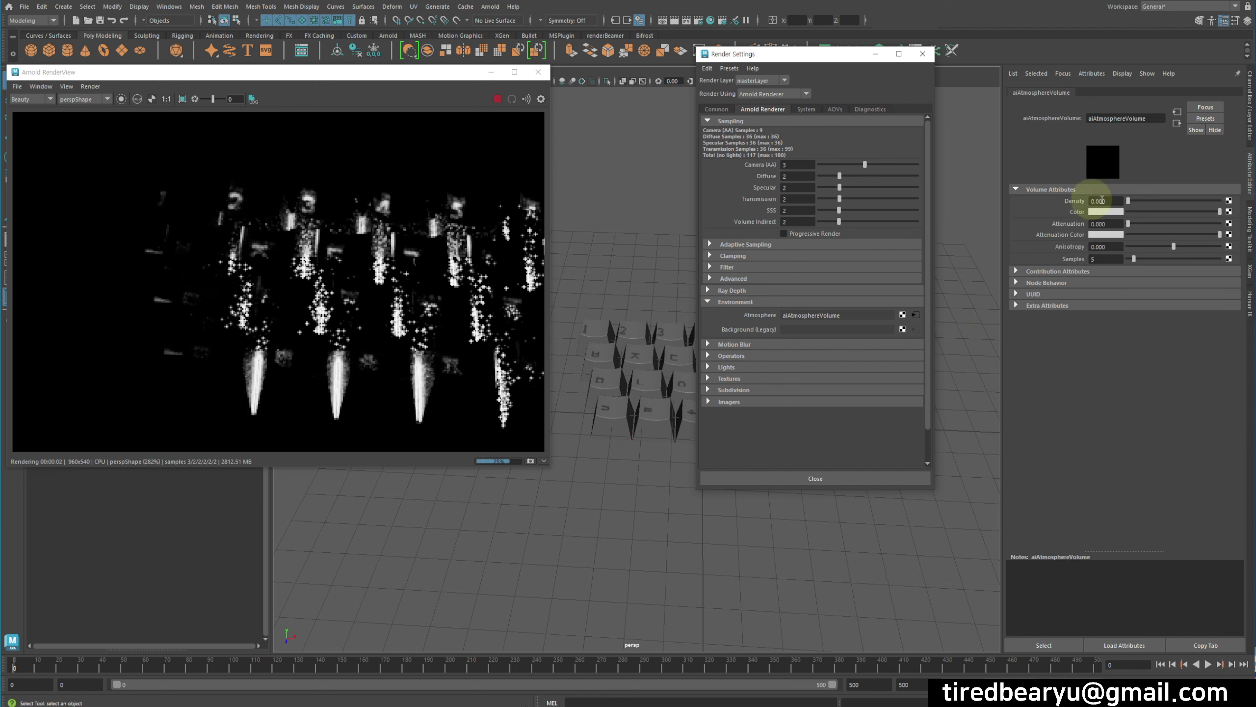
left_click(1136, 202)
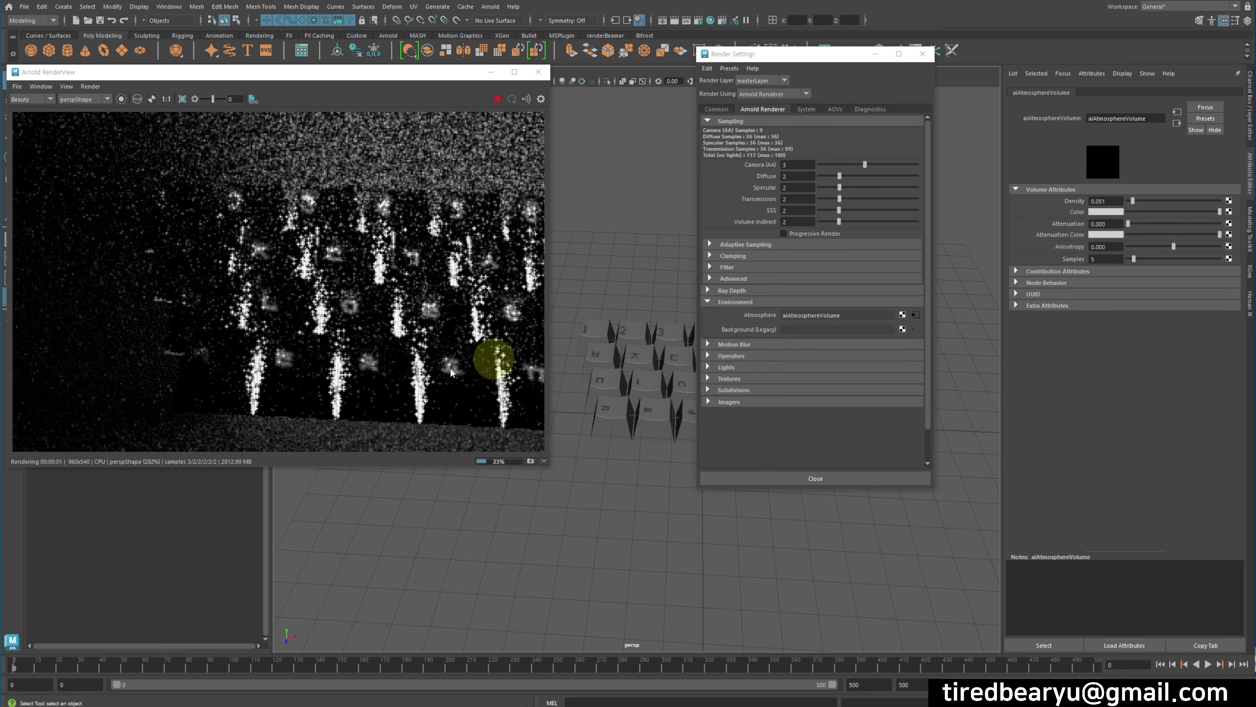
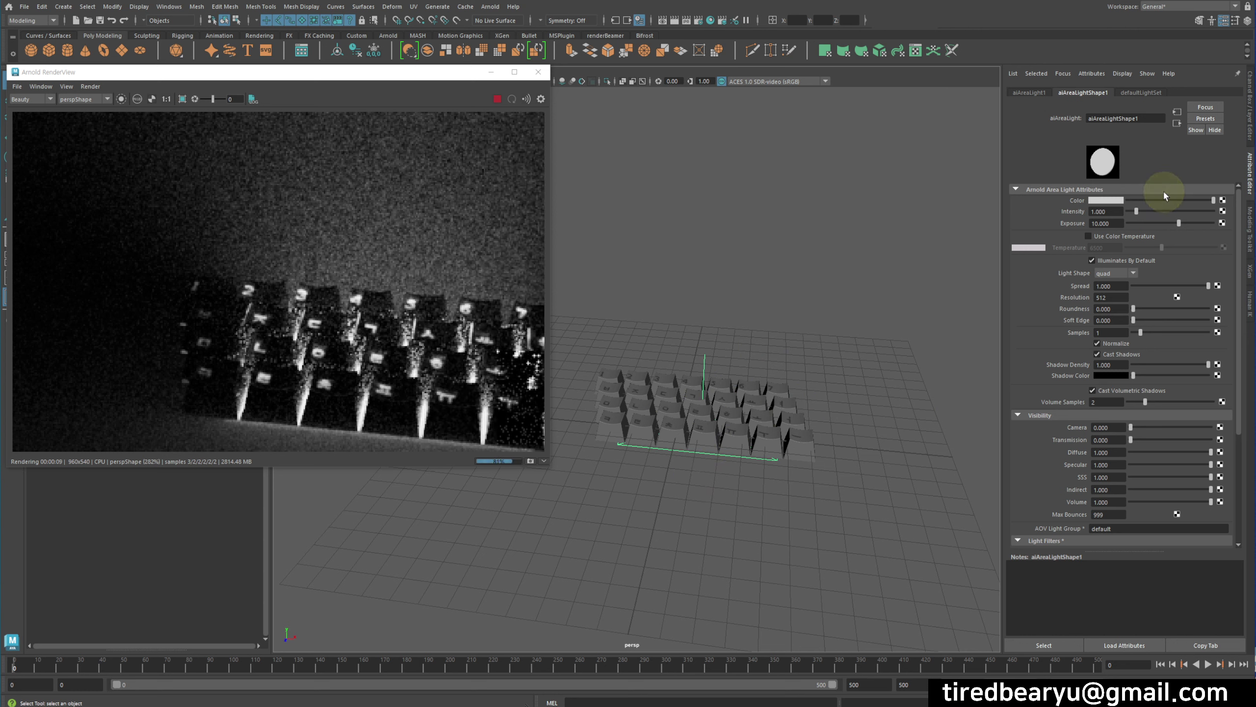
Map a Ramp texture to the area light Color with blue, green and red entries
left_click(1228, 200)
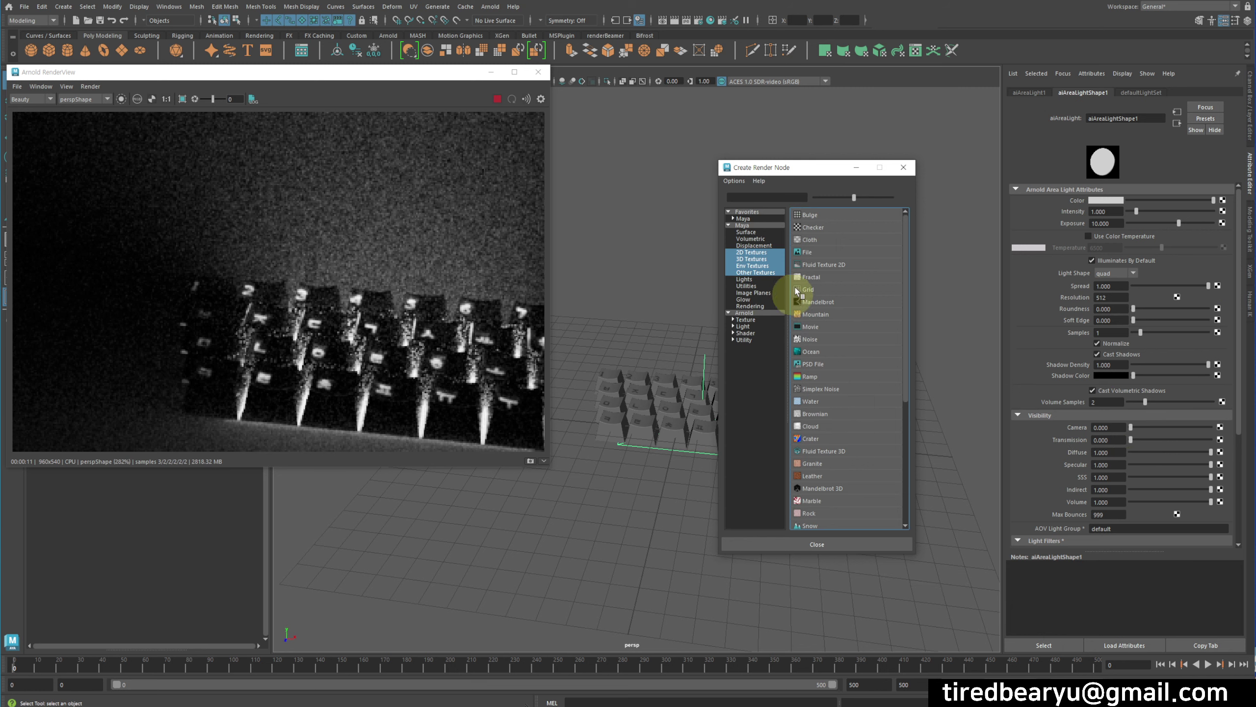
left_click(818, 379)
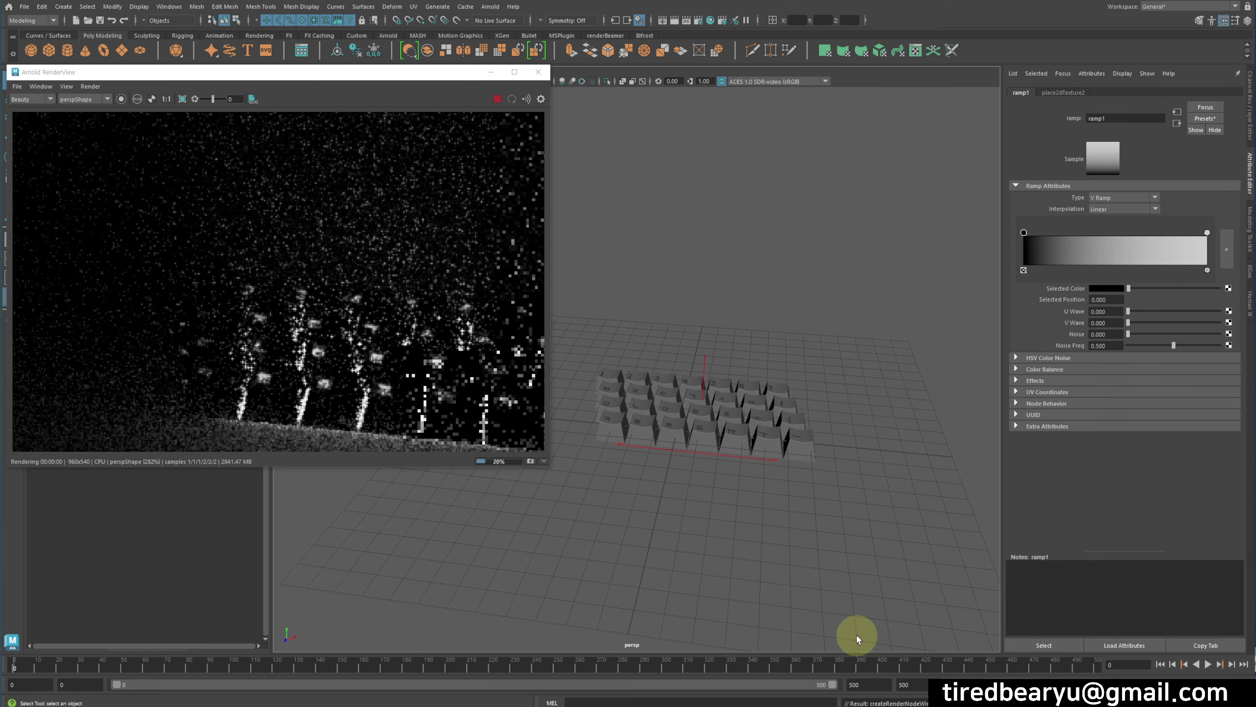
left_click(1029, 234)
left_click(1027, 235)
left_click(1120, 290)
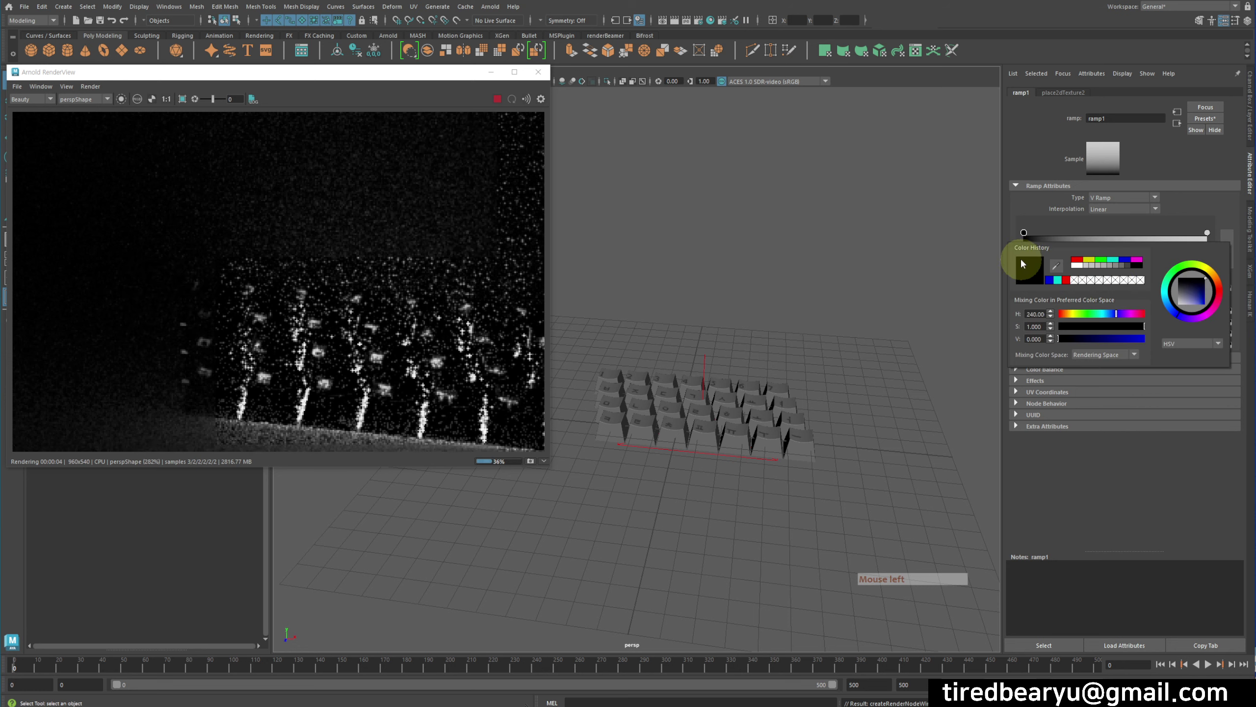
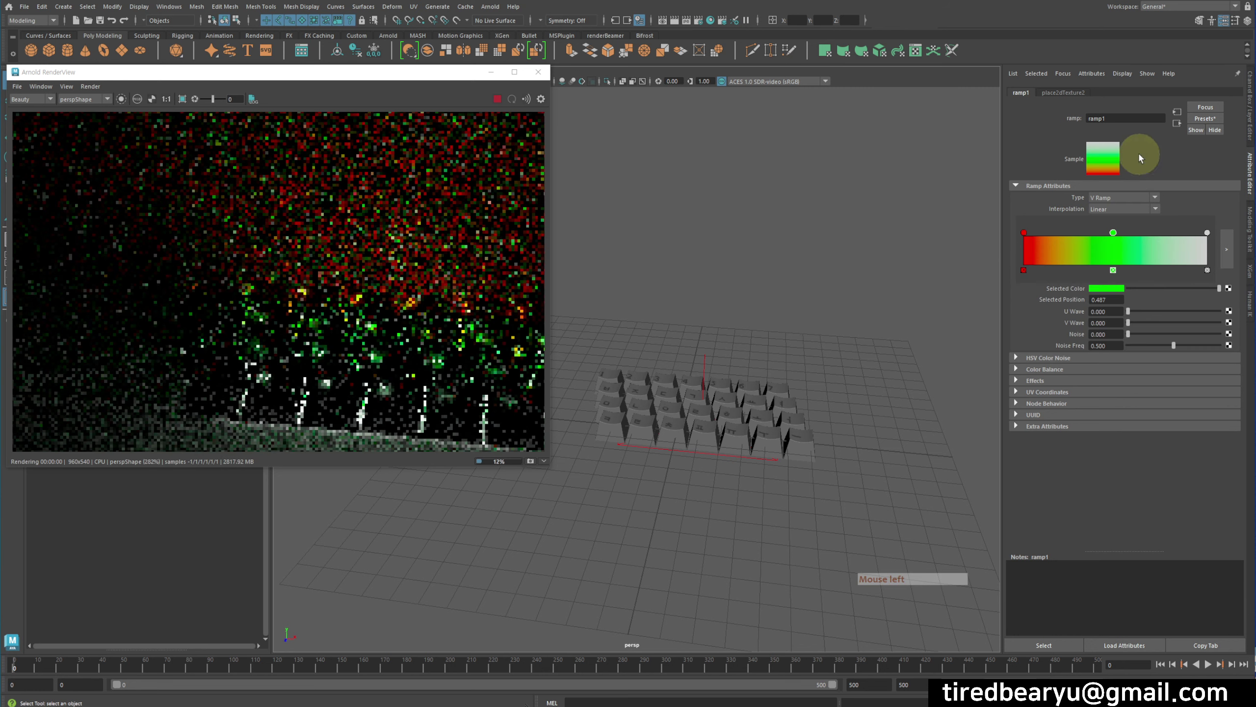
left_click(1211, 233)
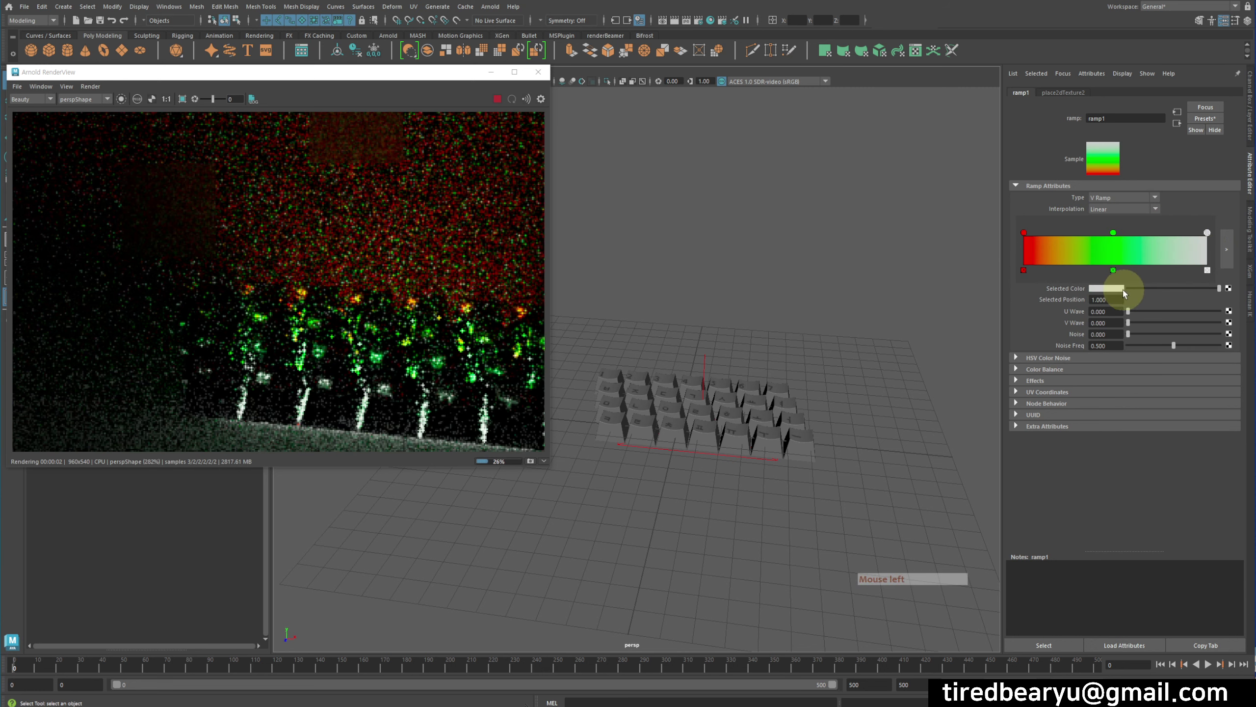
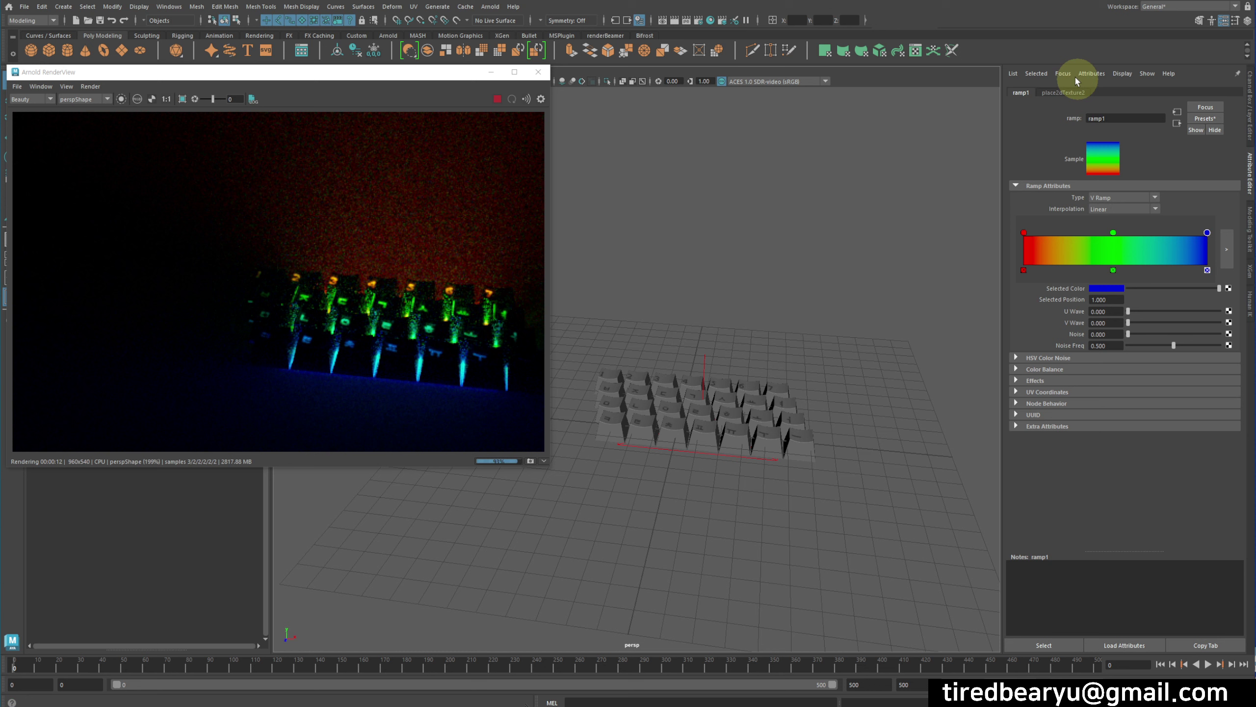
Set place2dTexture2's placement offset values to 0 and 0.5
left_click(1066, 95)
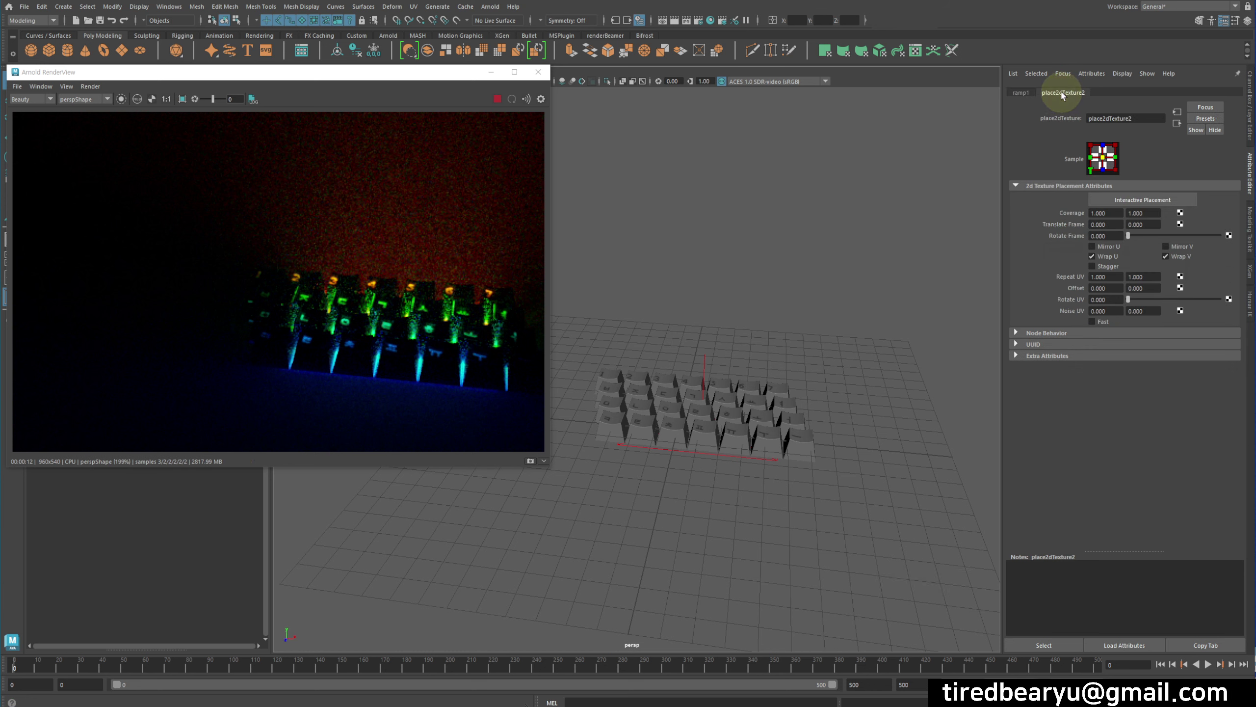
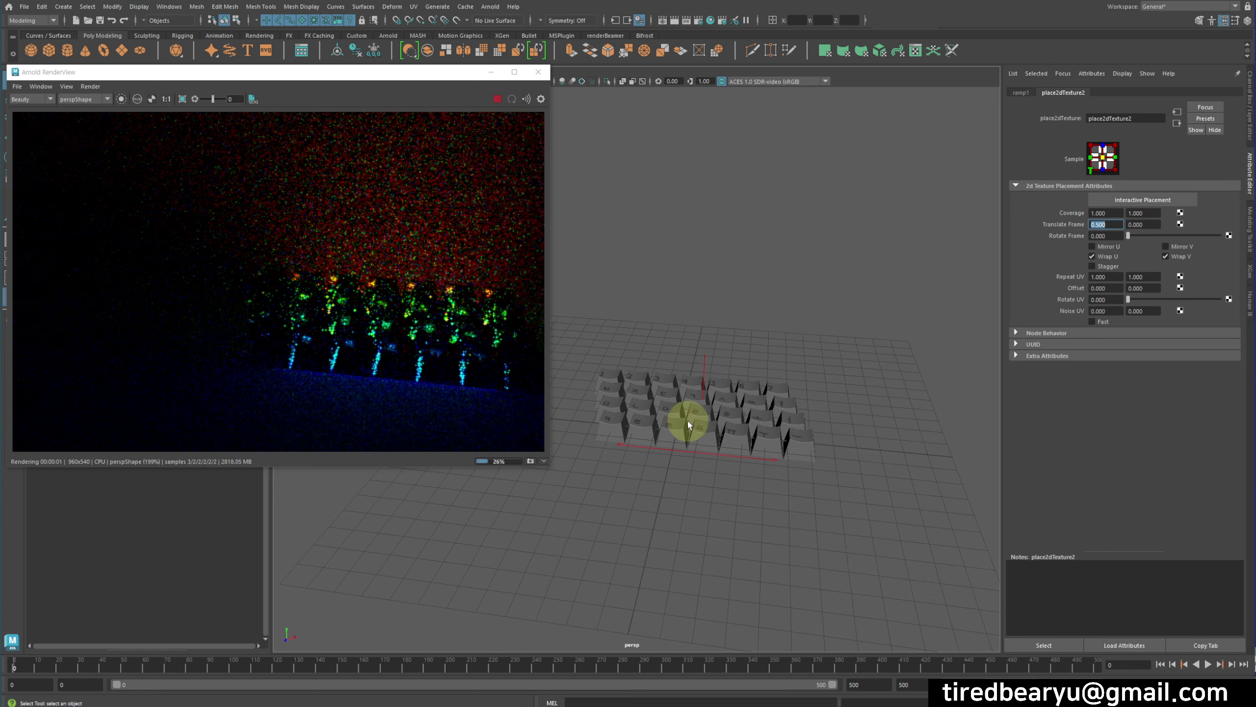
key("KP_0")
key("Tab")
key("KP_Decimal")
key("KP_5")
key("Return")
key("KP_5")
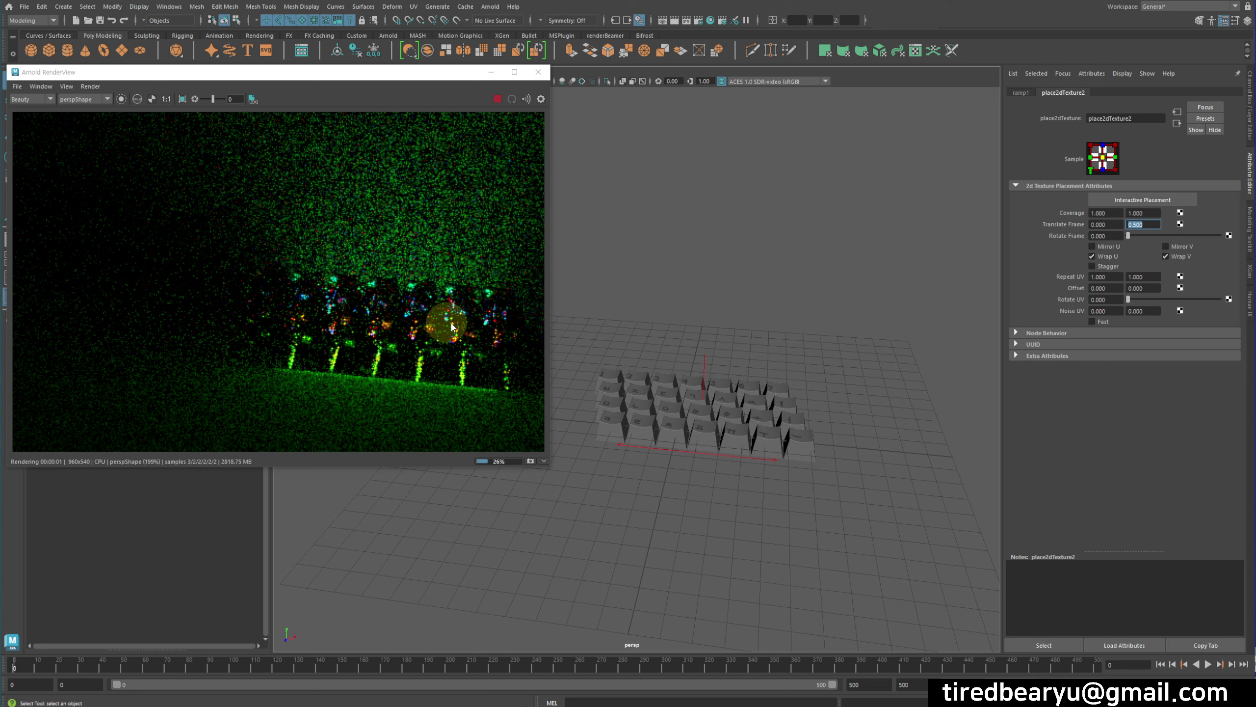
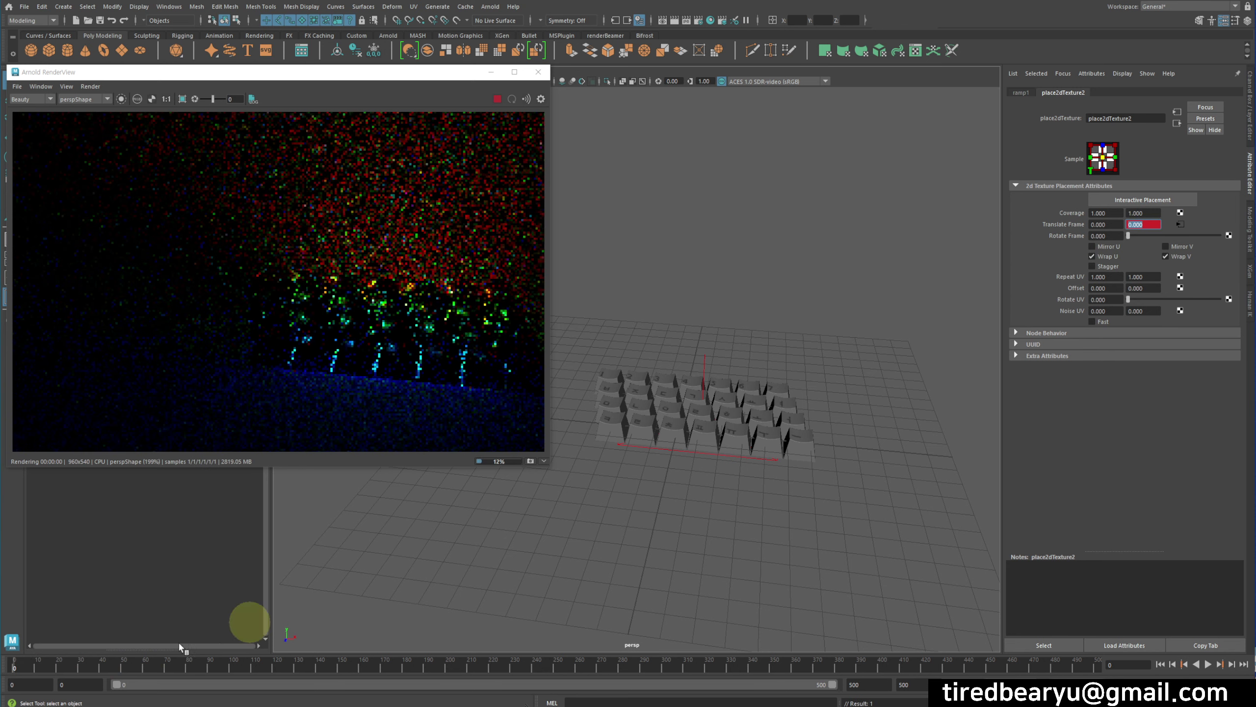
Key the placement offset at frame 100 and a middle frame so the colour bands shift over time
left_click(234, 669)
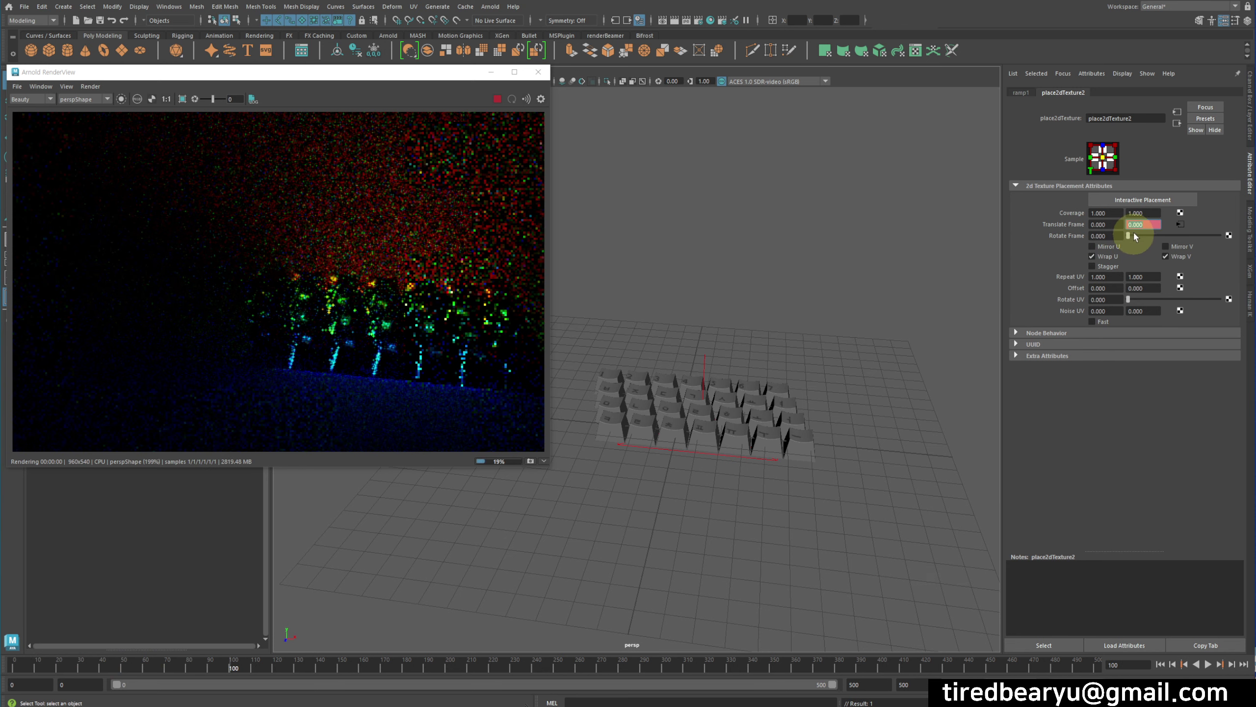
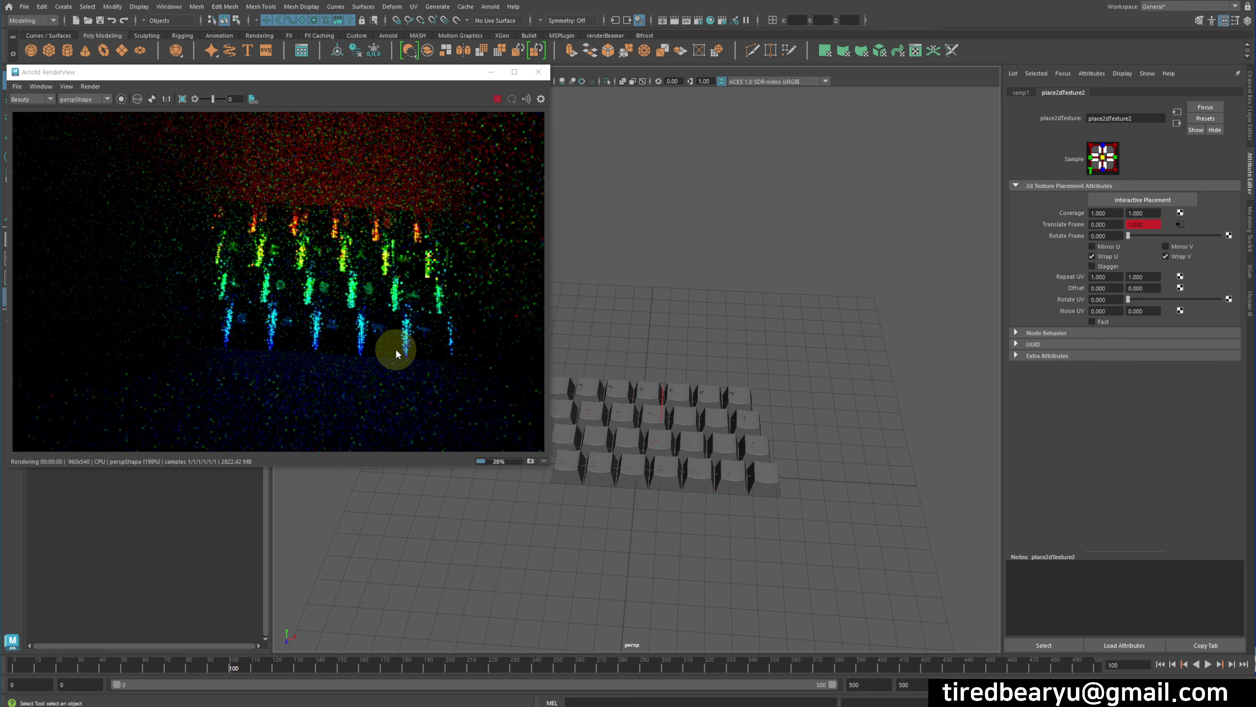
left_click(126, 666)
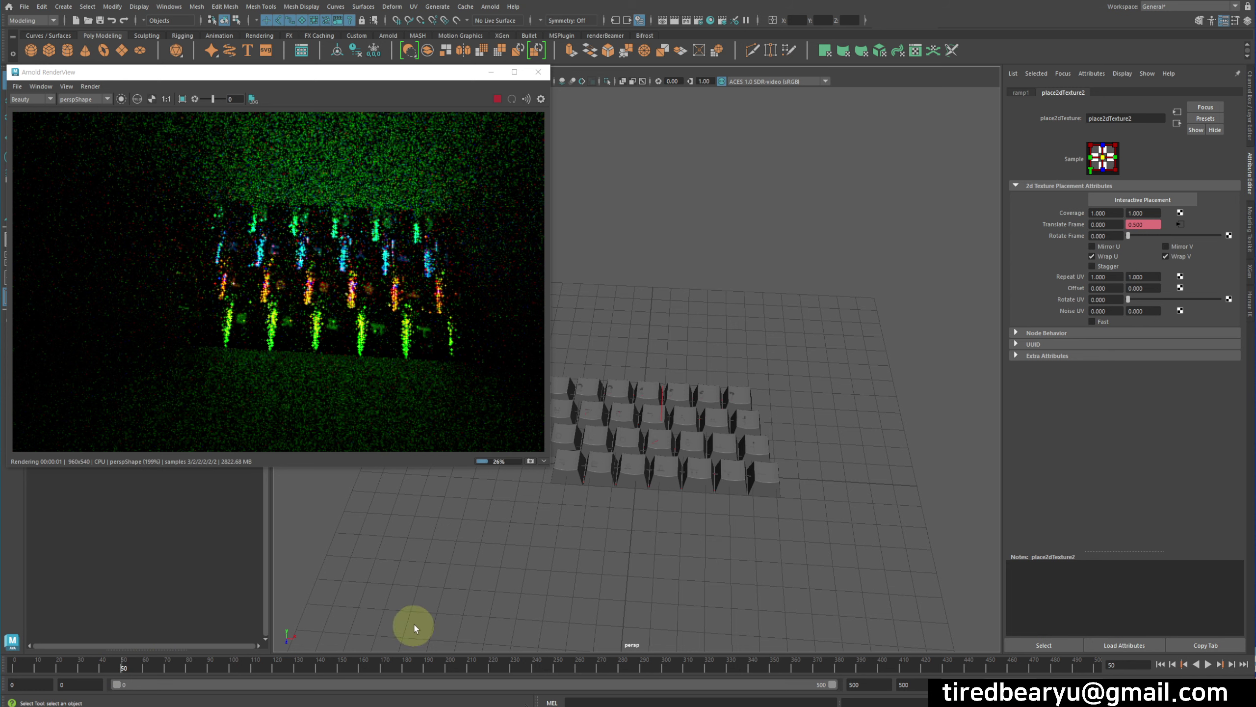
left_click(62, 668)
left_click(86, 667)
left_click(127, 668)
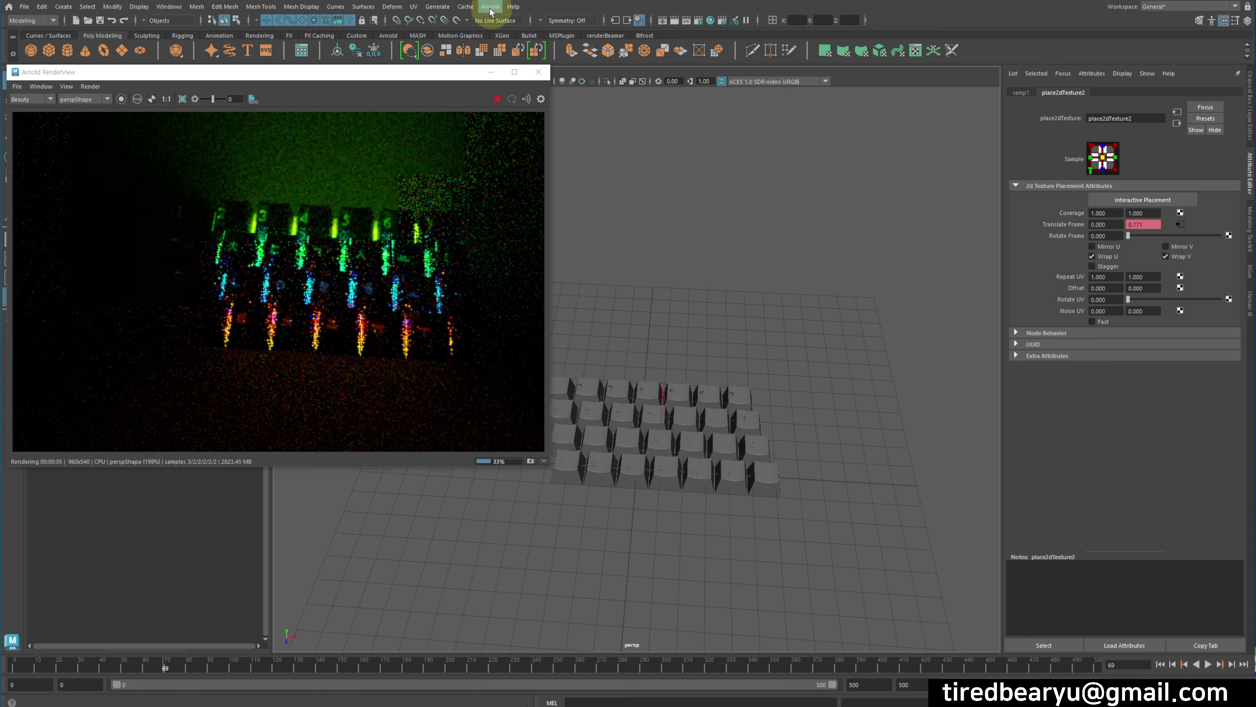
left_click(494, 12)
left_click(492, 10)
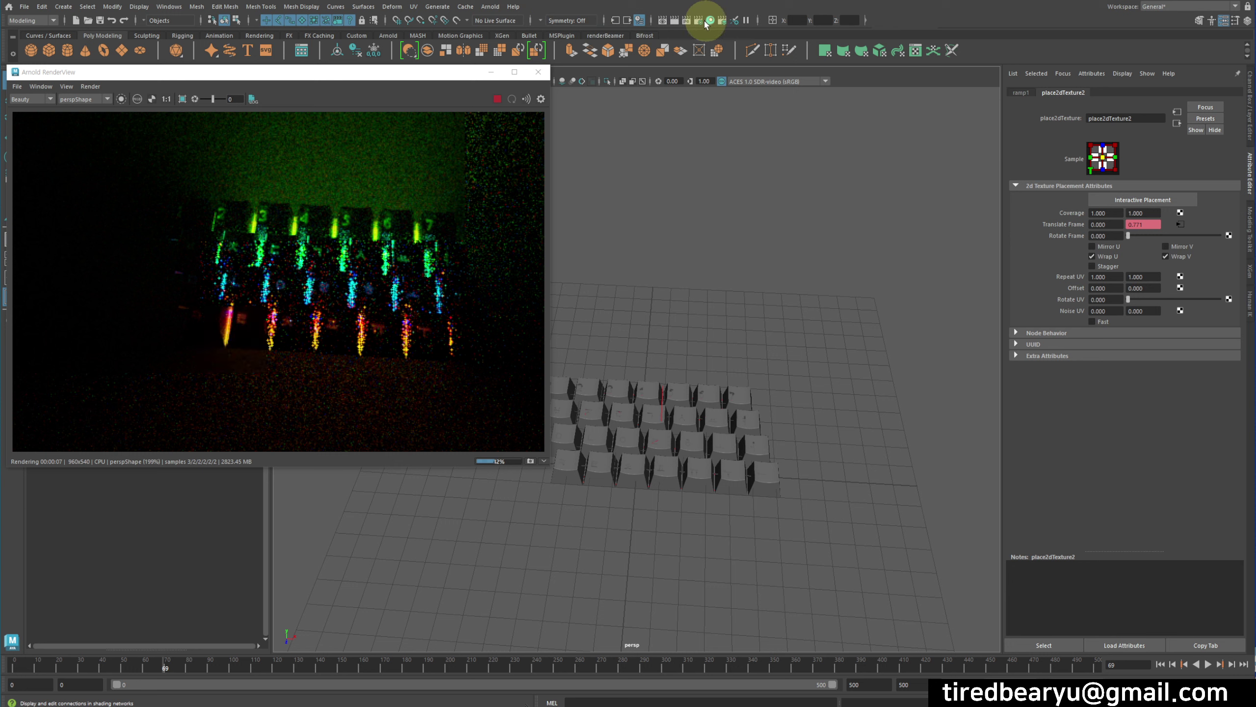
Retune aiAtmosphereVolume Density to 0.651 and return to aiAreaLightShape1 at intensity 1.000
left_click(706, 24)
left_click(914, 315)
left_click(916, 316)
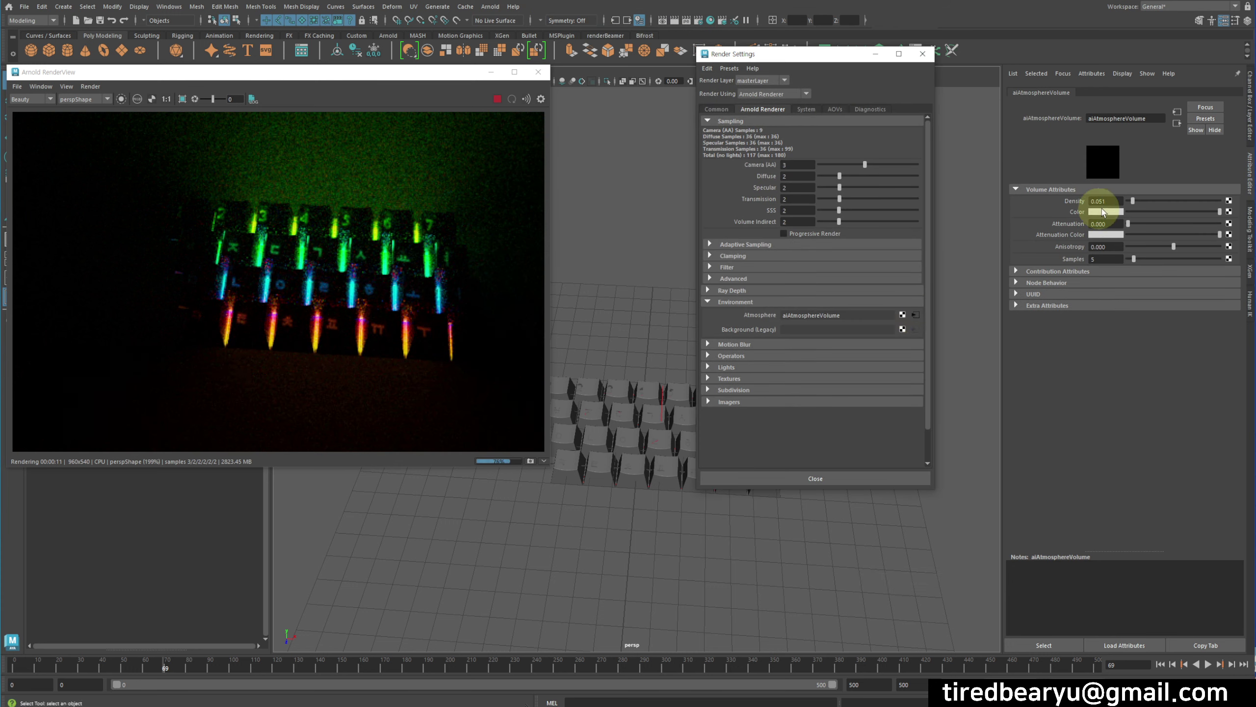
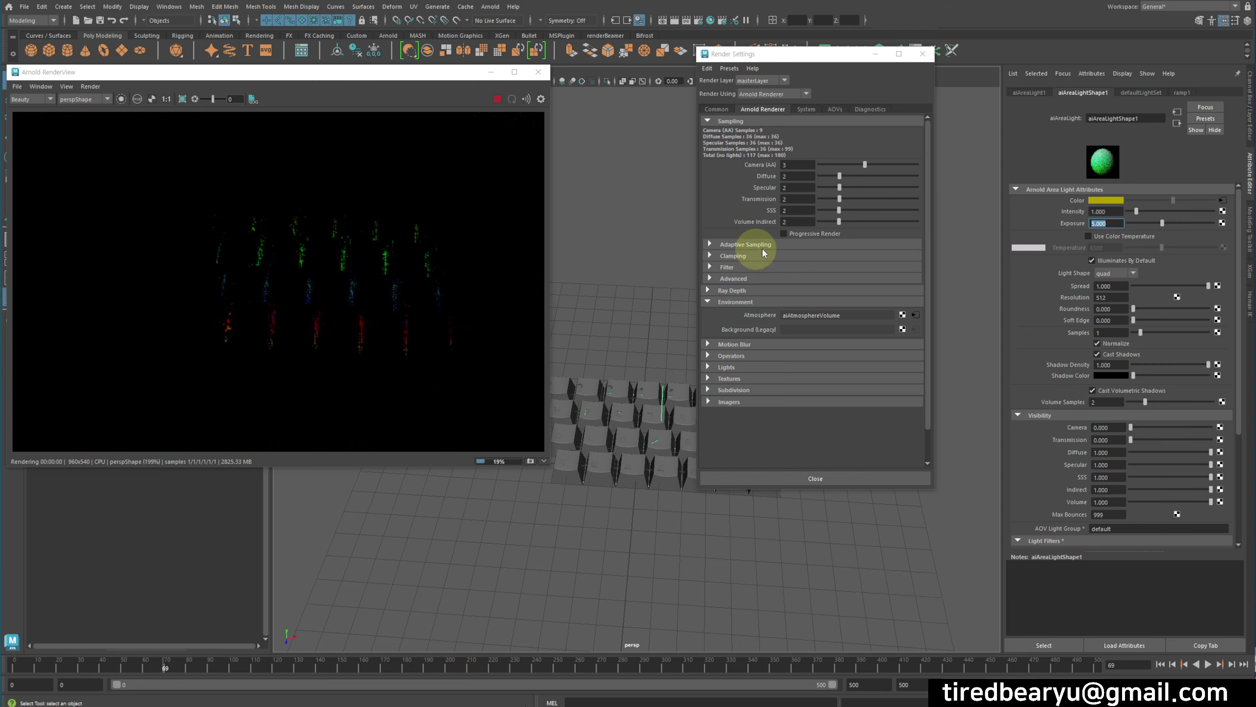
left_click(924, 317)
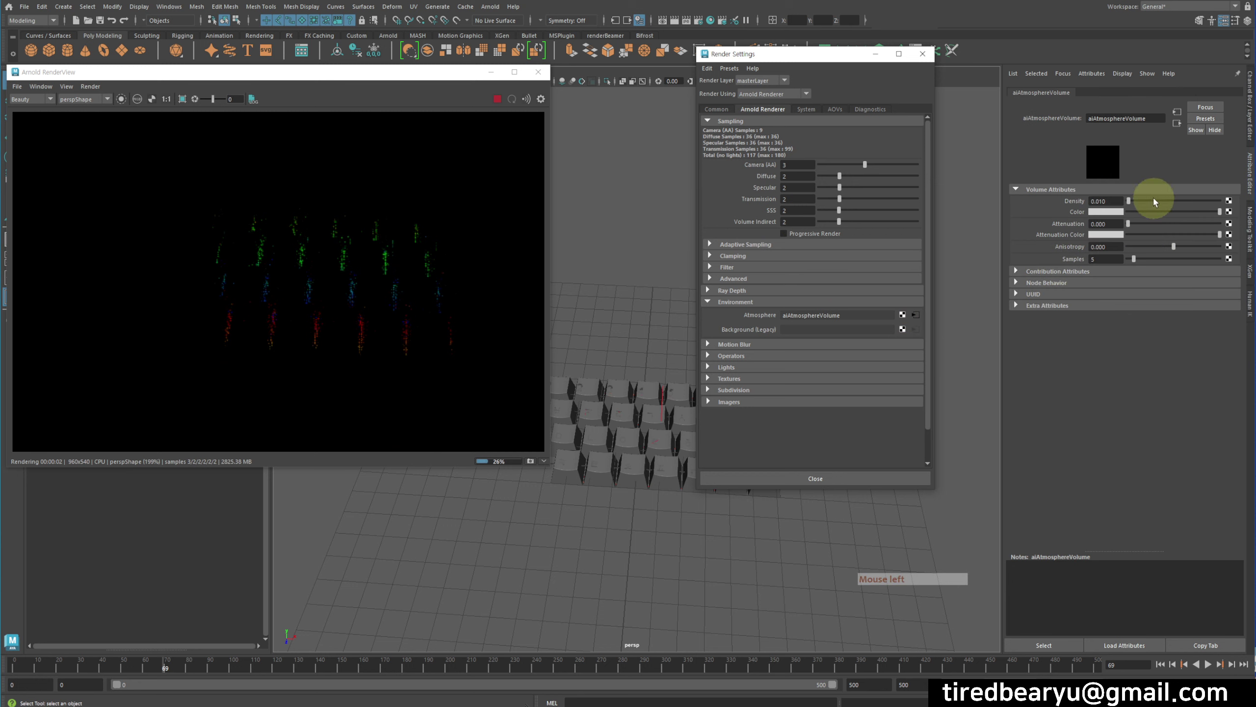
left_click(1156, 202)
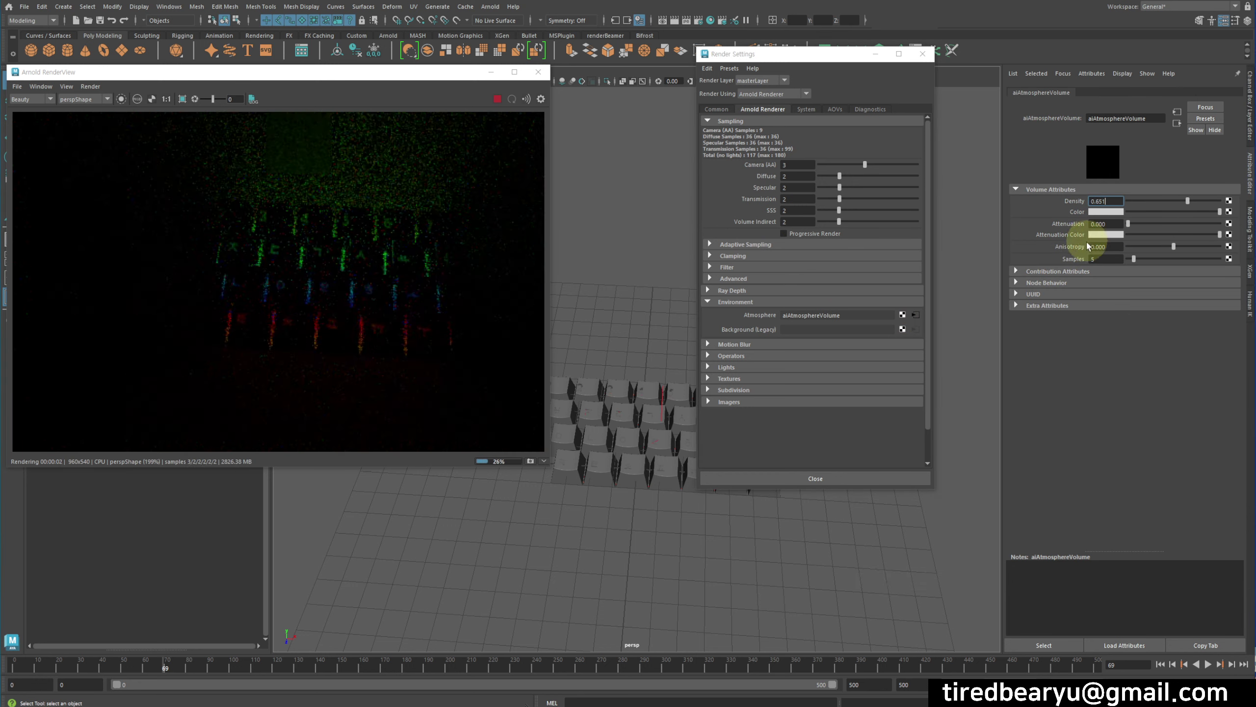
left_click(665, 393)
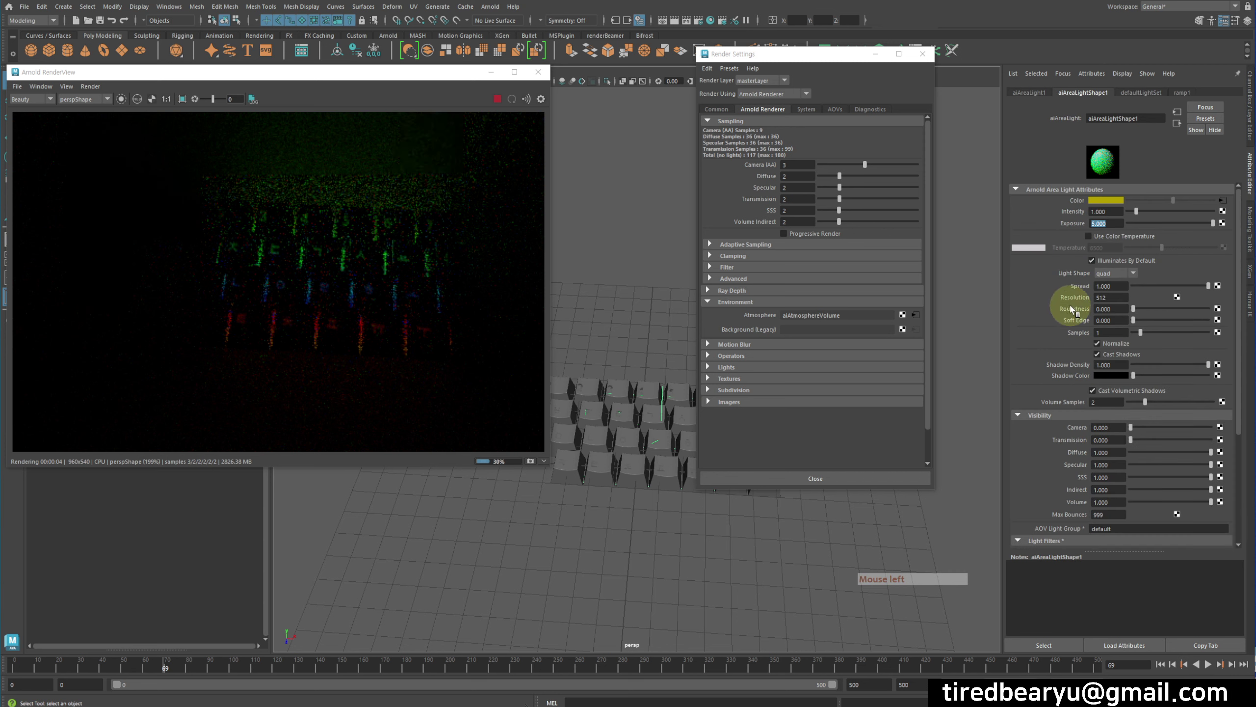